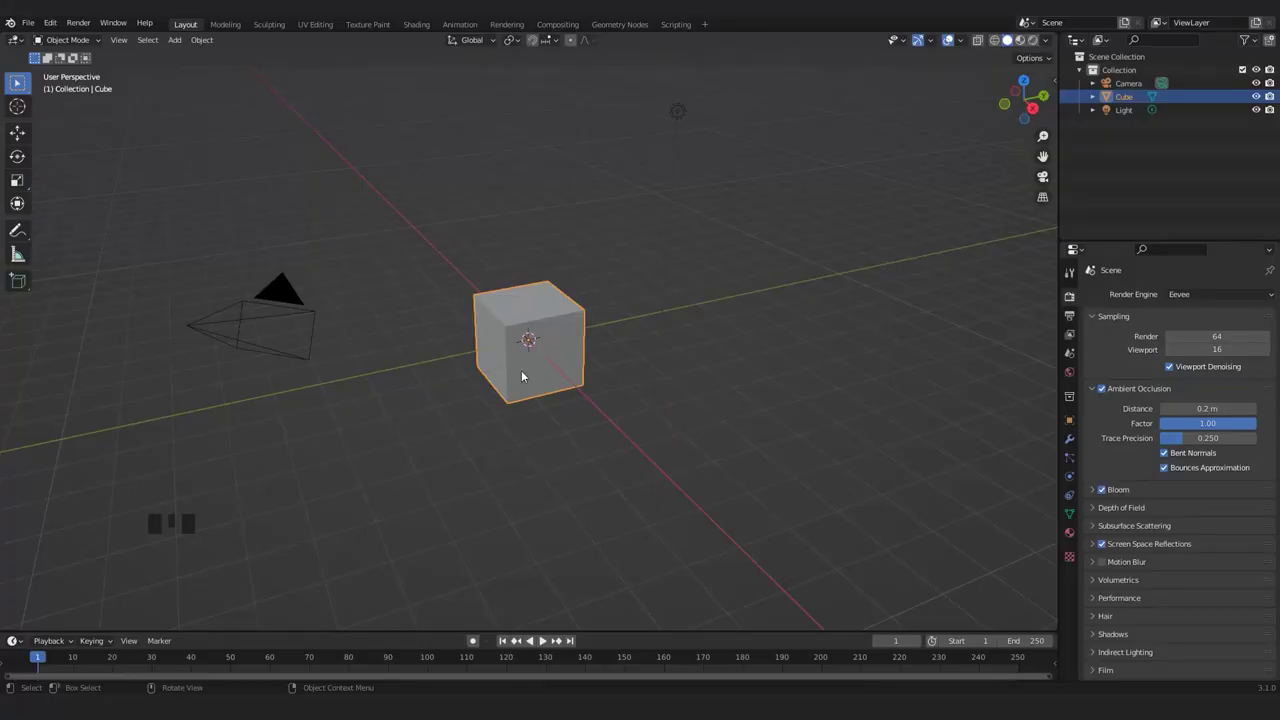
# Orbit around the default cube, then switch to Front Orthographic view with Numpad 1.
pyautogui.middleClick(487, 374)
pyautogui.scroll(3)
pyautogui.moveTo(432, 428); pyautogui.dragTo(589, 370)
pyautogui.scroll(-3)
pyautogui.moveTo(619, 342); pyautogui.dragTo(509, 387)
pyautogui.scroll(3)
pyautogui.scroll(-3)
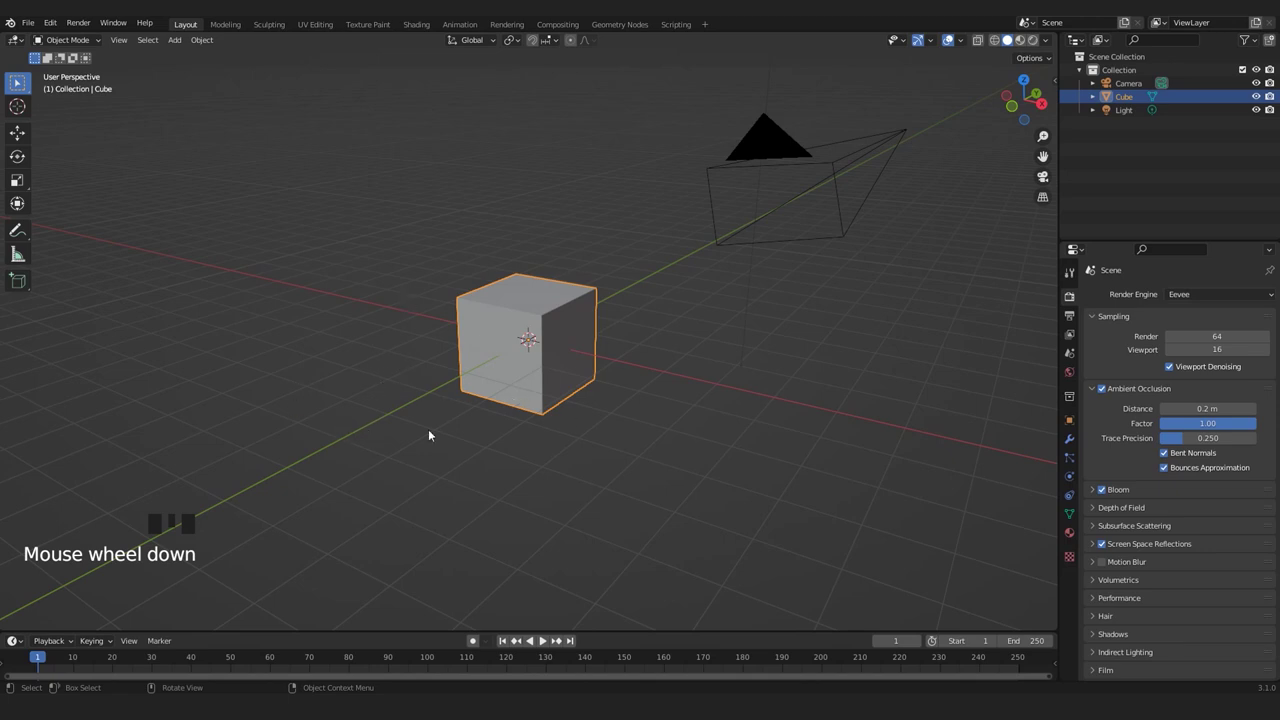
pyautogui.moveTo(493, 402); pyautogui.dragTo(536, 408)
pyautogui.scroll(-3)
pyautogui.press('KP_1')
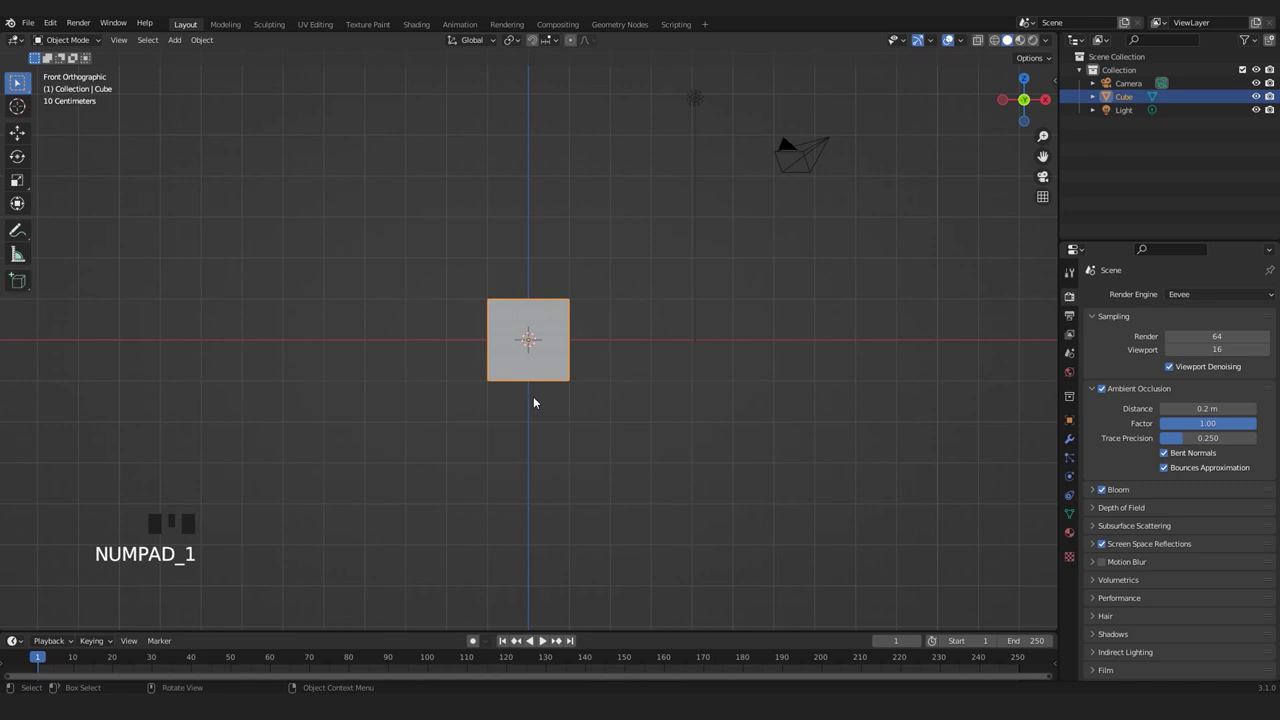
pyautogui.scroll(3)
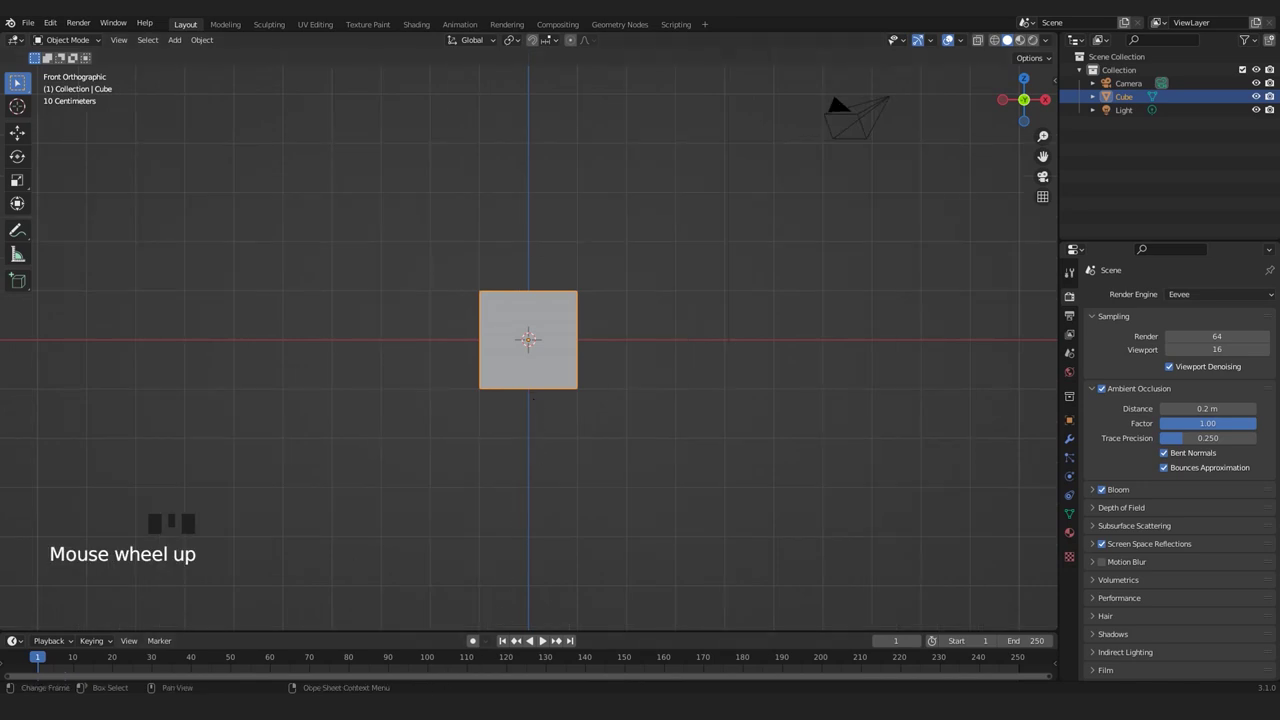
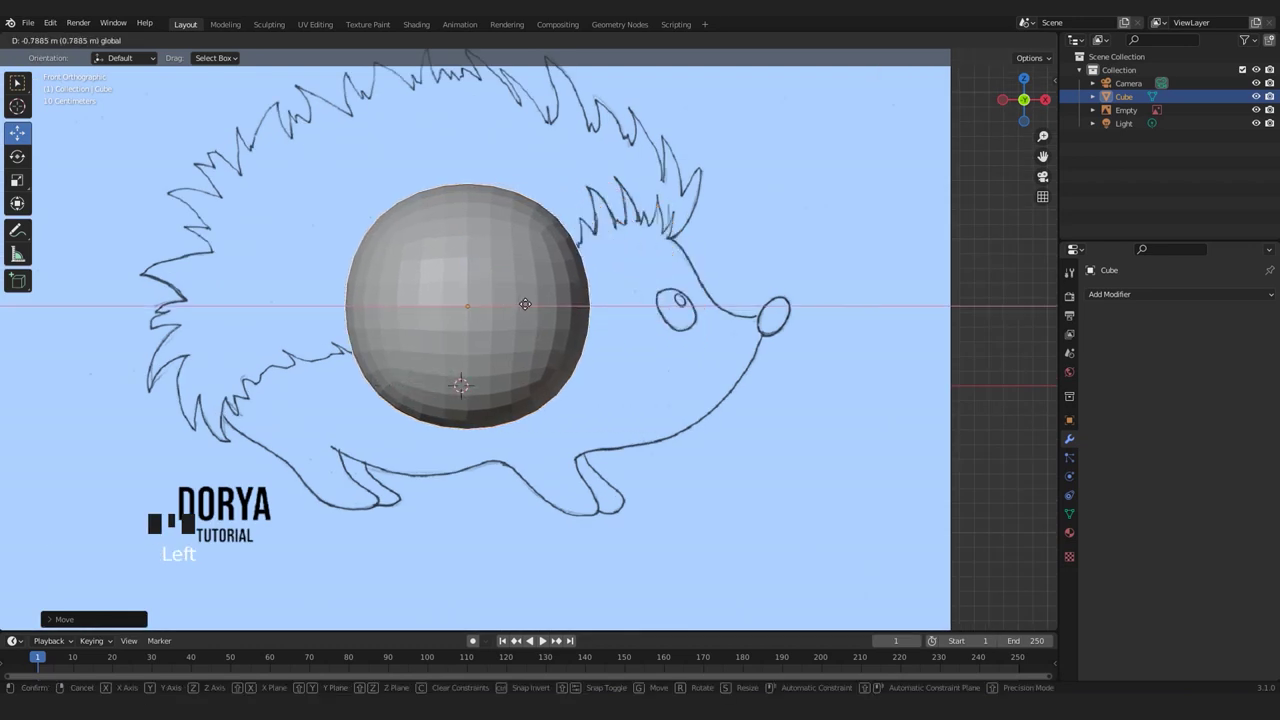
# Enlarge the ball and reposition the view over the reference drawing.
pyautogui.press('s')
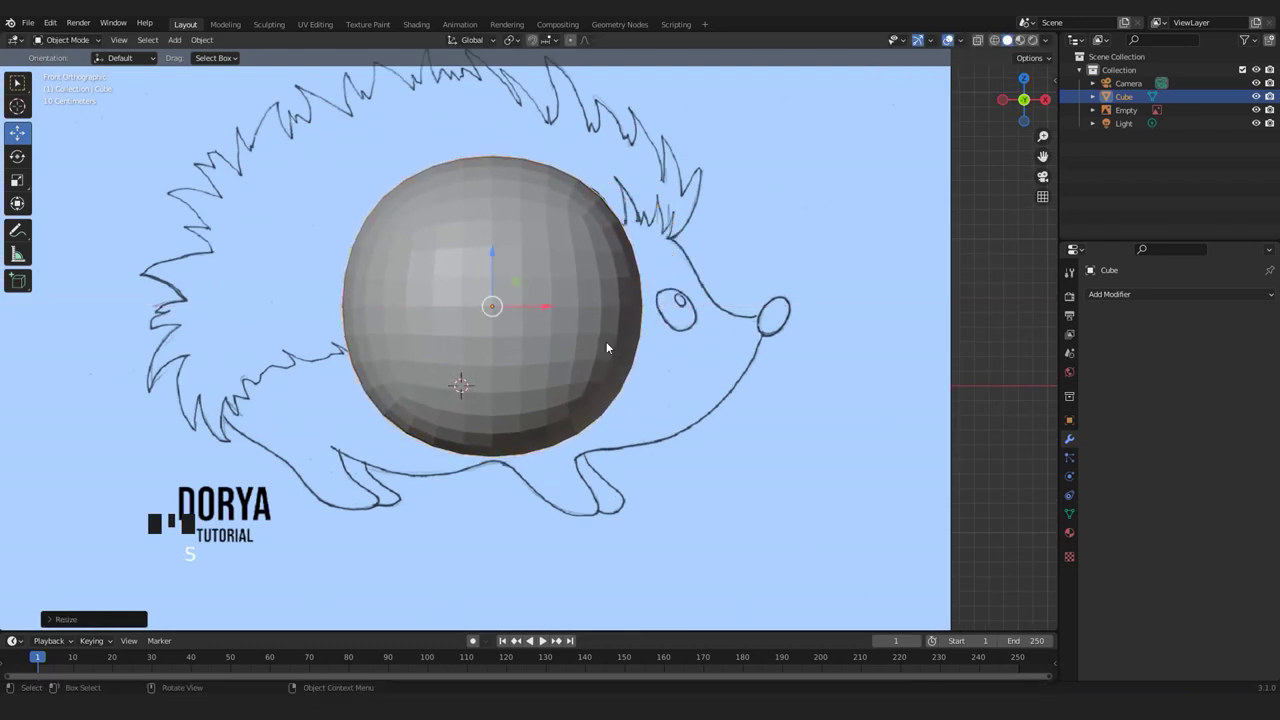
pyautogui.scroll(-3)
pyautogui.moveTo(628, 349); pyautogui.dragTo(648, 361)
pyautogui.scroll(3)
pyautogui.moveTo(857, 412); pyautogui.dragTo(1202, 667)
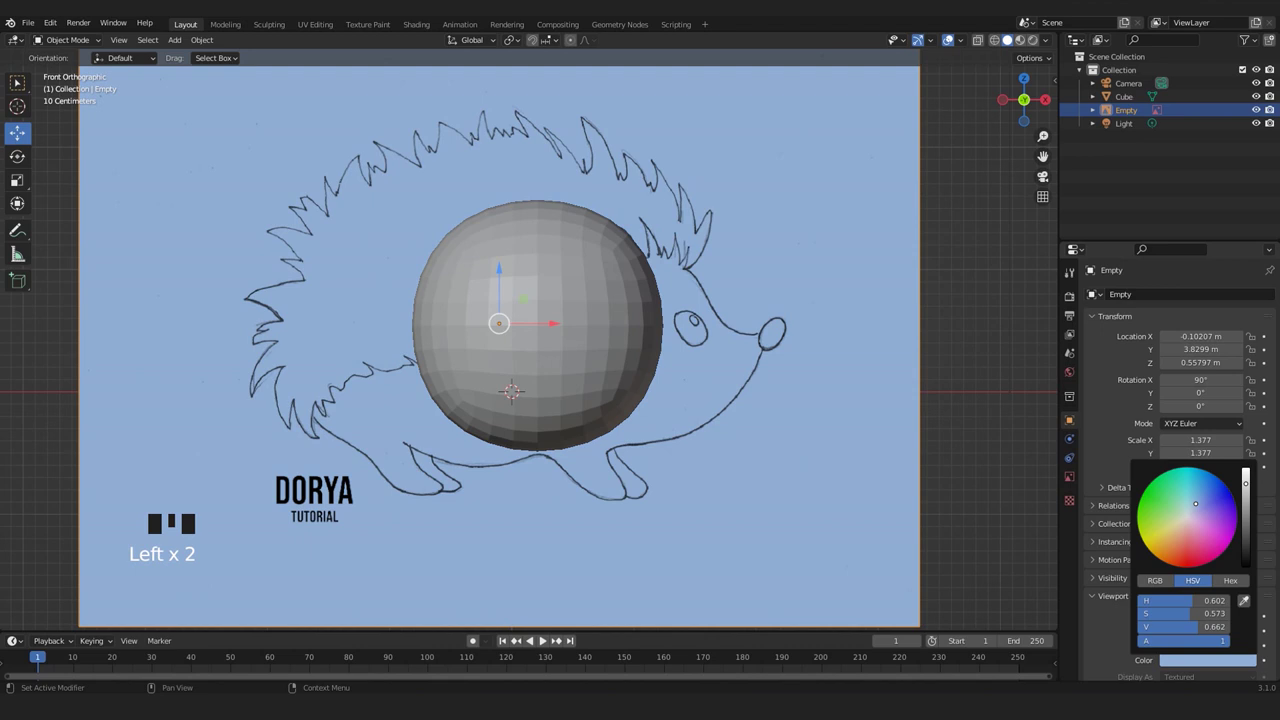
# Resize the ball to fit the body outline and stretch it sideways along X into an oval.
pyautogui.click(641, 332)
pyautogui.press('s')
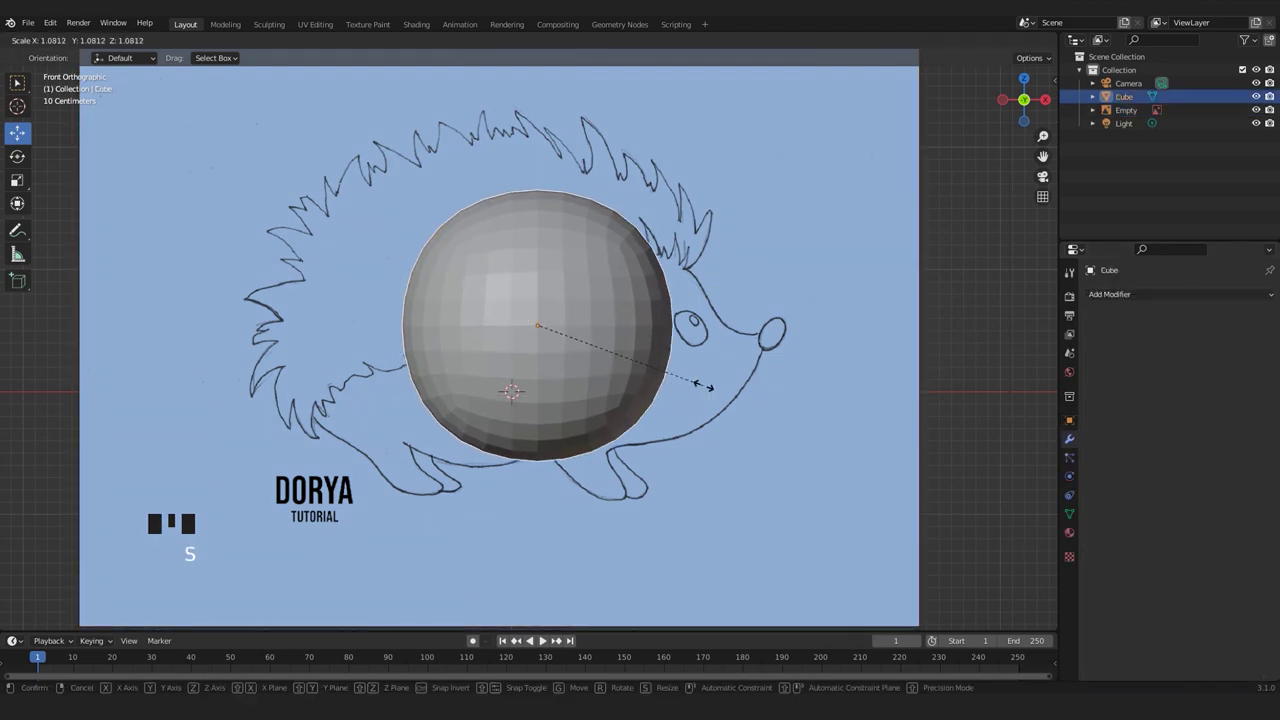
pyautogui.press('g')
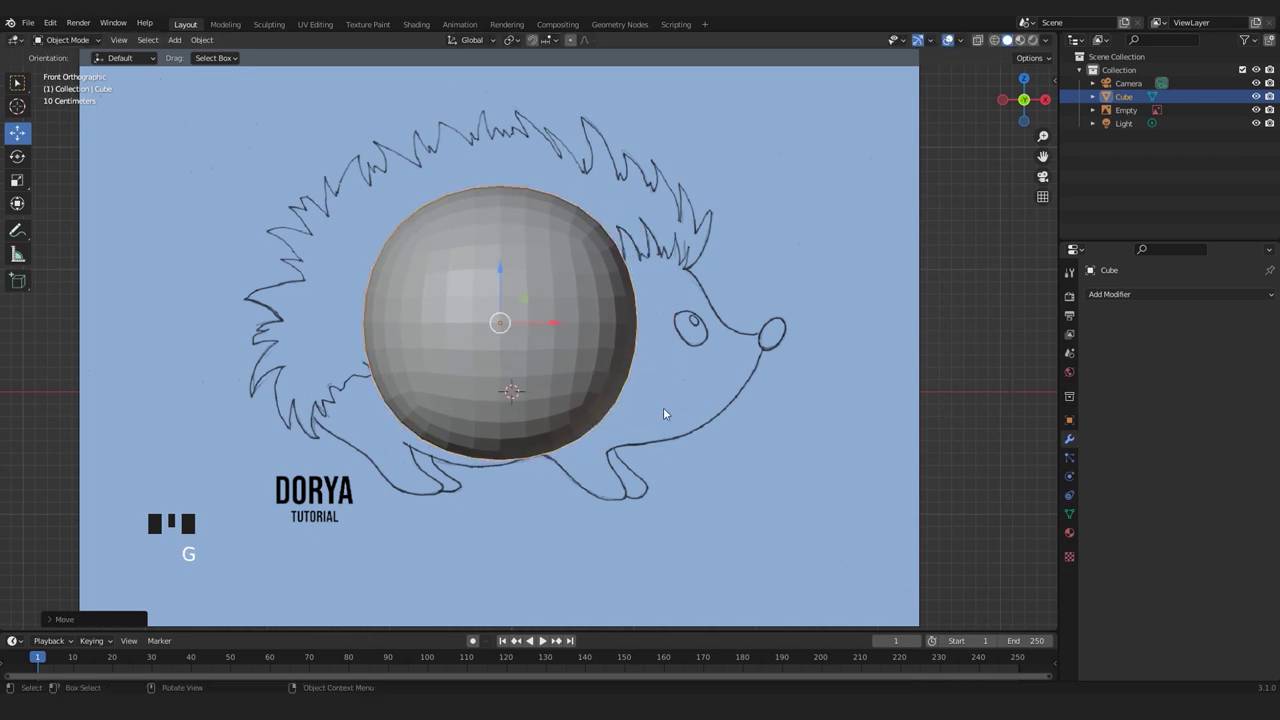
pyautogui.press('s')
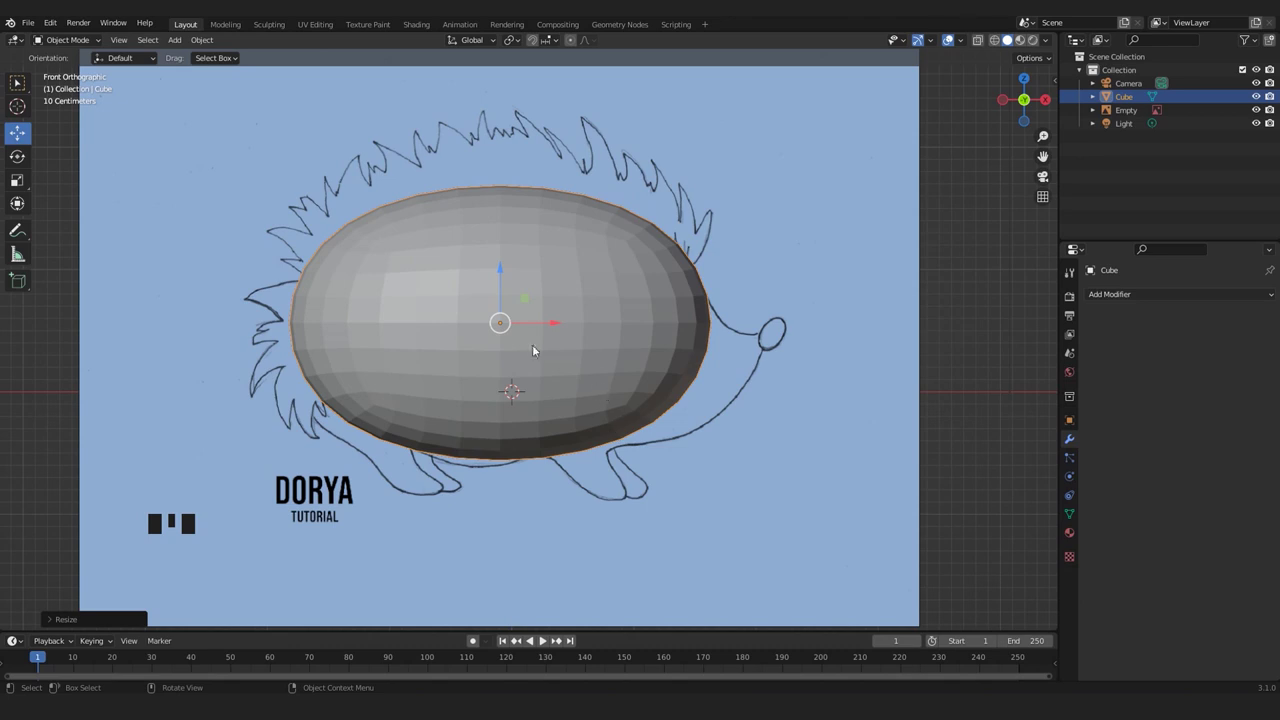
# Enter Edit Mode on the oval body and frame the mesh against the drawing.
pyautogui.moveTo(560, 330); pyautogui.dragTo(564, 326)
pyautogui.press('alt+z')
pyautogui.press('alt+z')
pyautogui.moveTo(502, 277); pyautogui.dragTo(741, 406)
pyautogui.moveTo(741, 406); pyautogui.dragTo(938, 348)
pyautogui.click(938, 348)
pyautogui.moveTo(566, 351); pyautogui.dragTo(600, 379)
pyautogui.scroll(3)
pyautogui.click(951, 40)
pyautogui.press('Tab')
pyautogui.middleClick(951, 40)
pyautogui.scroll(3)
pyautogui.scroll(-3)
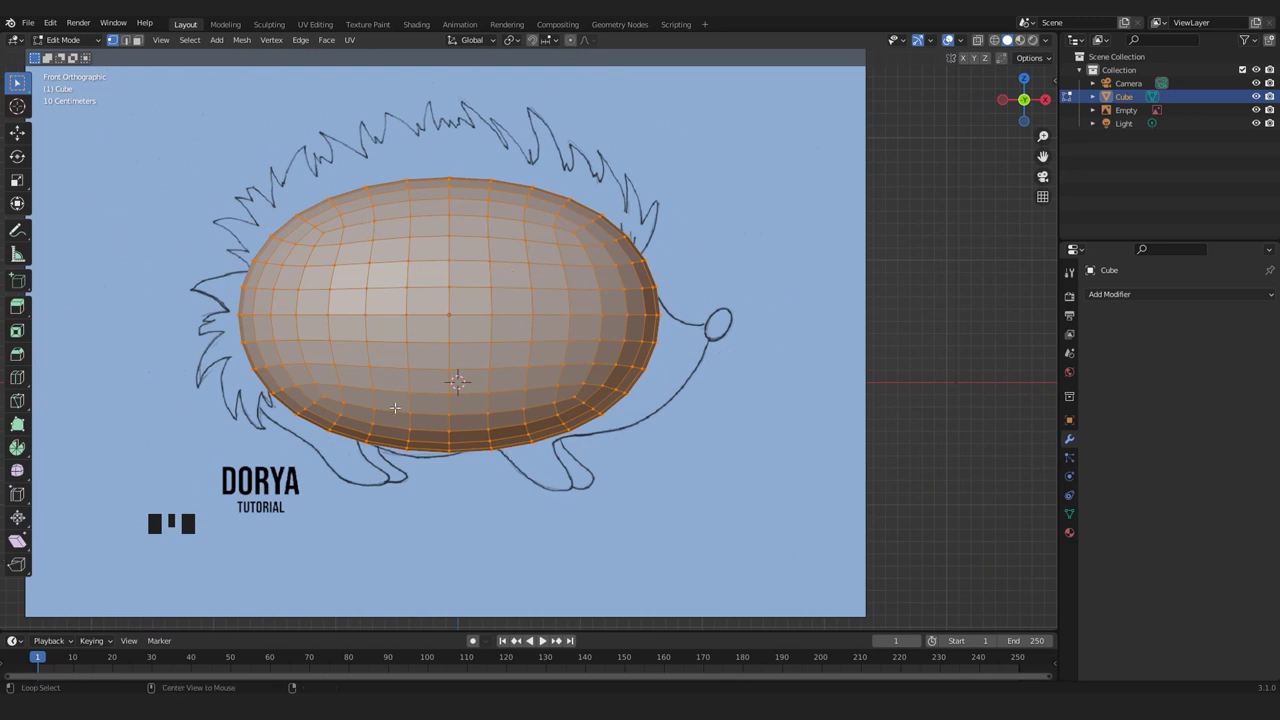
# Make the body see-through with X-ray and select the front faces near the snout for moving.
pyautogui.press('alt+z')
pyautogui.moveTo(985, 45); pyautogui.dragTo(951, 40)
pyautogui.scroll(3)
pyautogui.middleClick(951, 40)
pyautogui.click(951, 40)
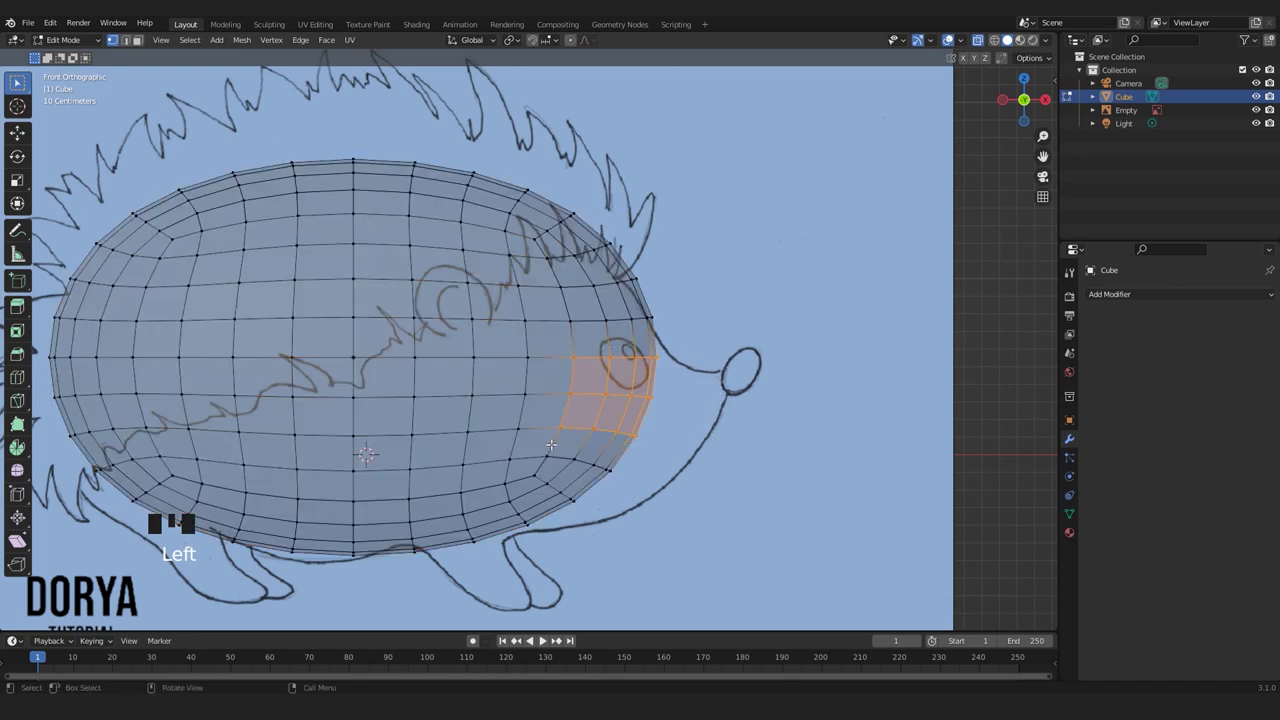
pyautogui.click(951, 40)
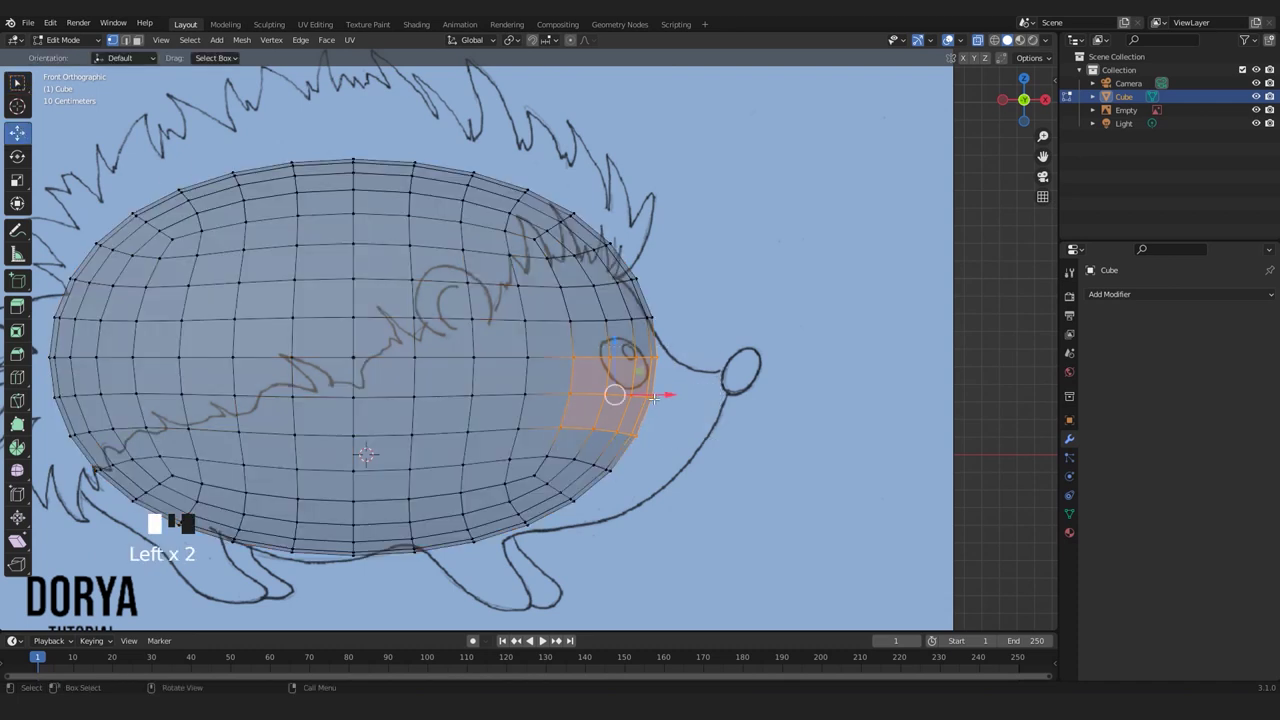
pyautogui.press('ctrl+z')
pyautogui.scroll(-3)
pyautogui.scroll(3)
pyautogui.scroll(3)
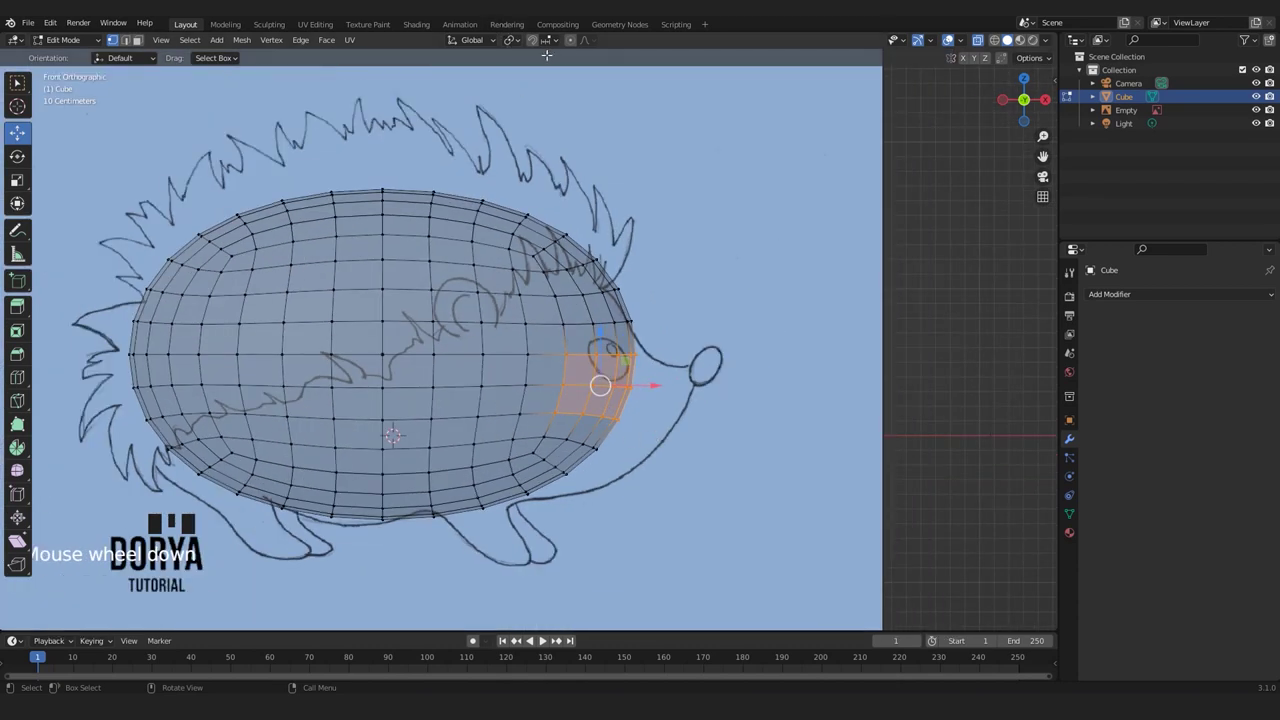
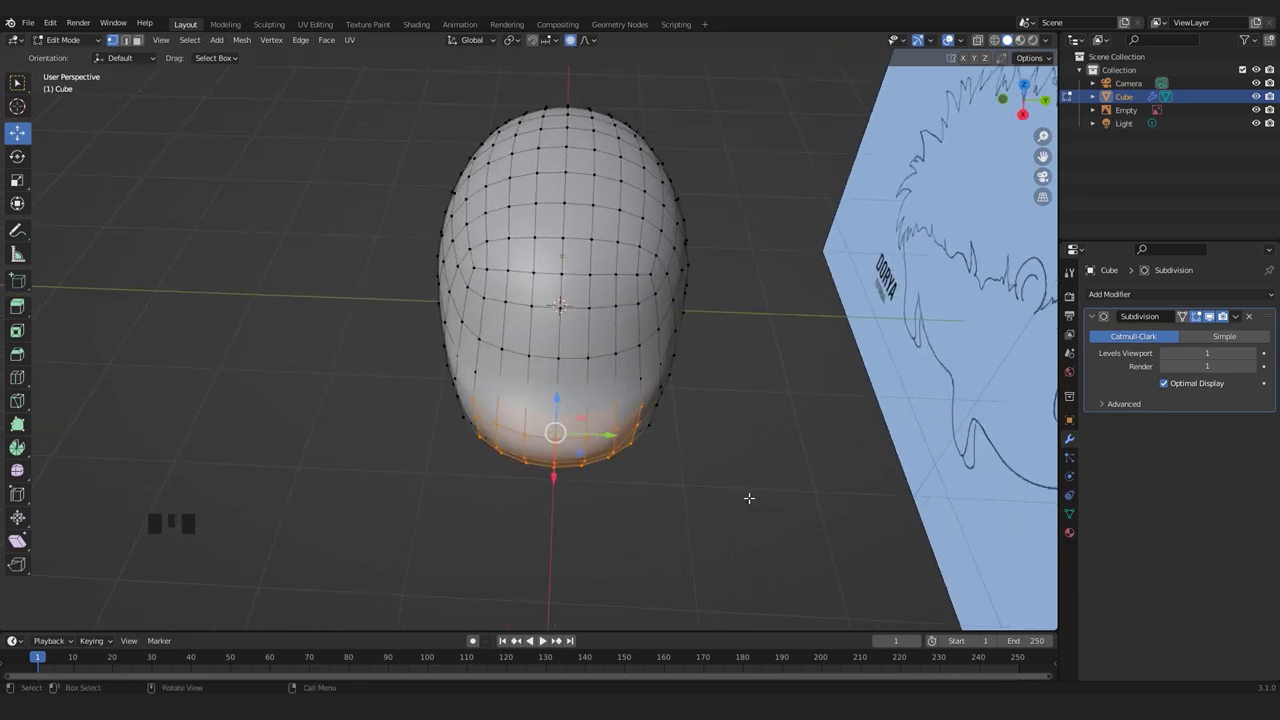
# Narrow the body's underside and shrink the selected bottom face with smooth falloff.
pyautogui.press('s')
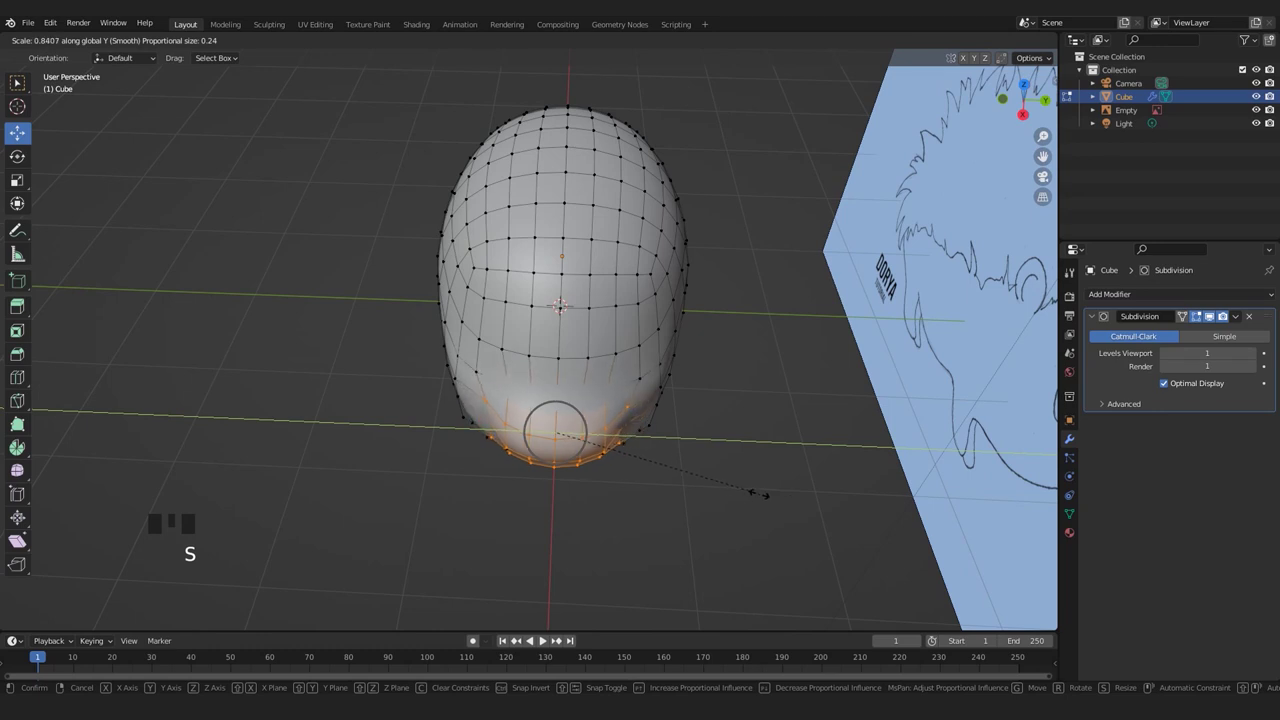
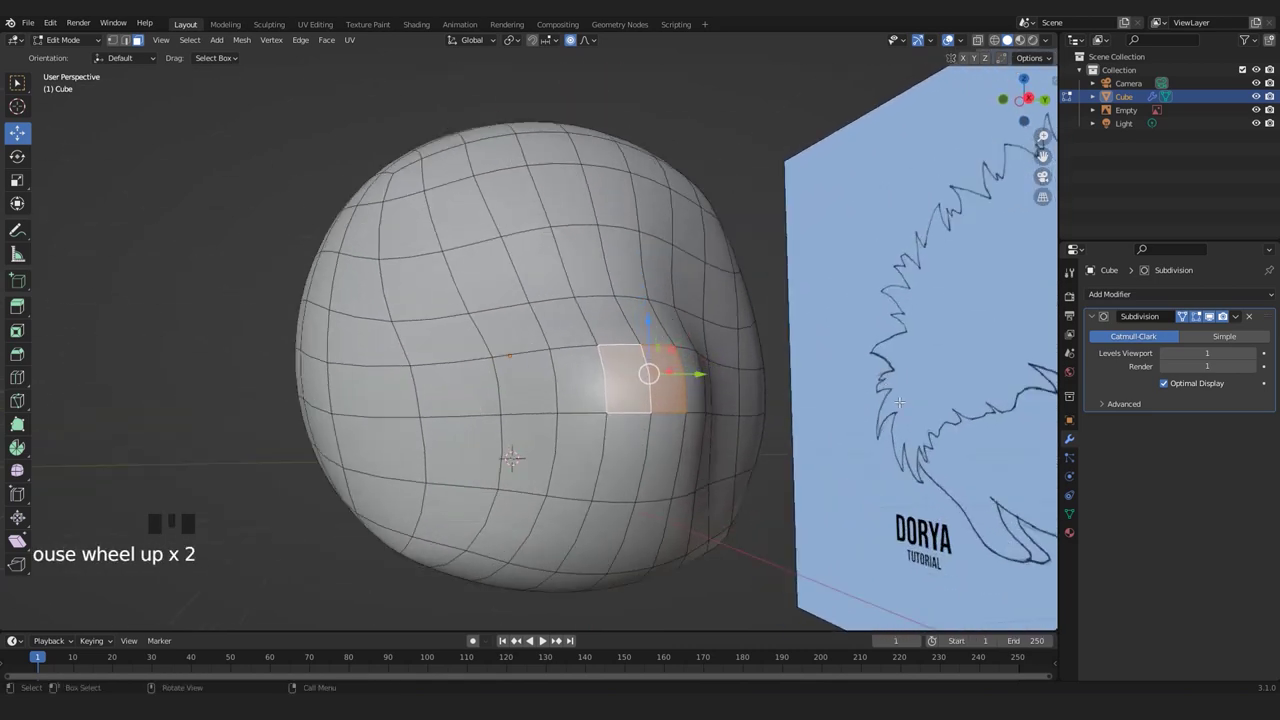
pyautogui.press('s')
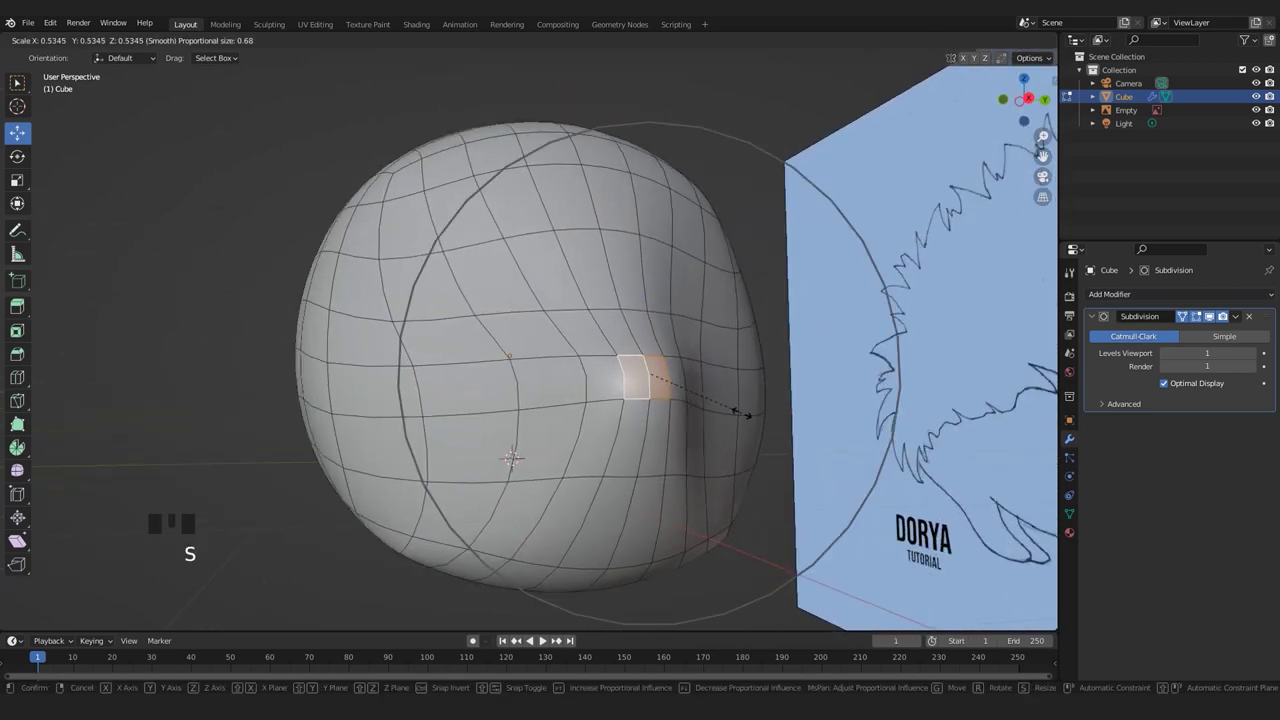
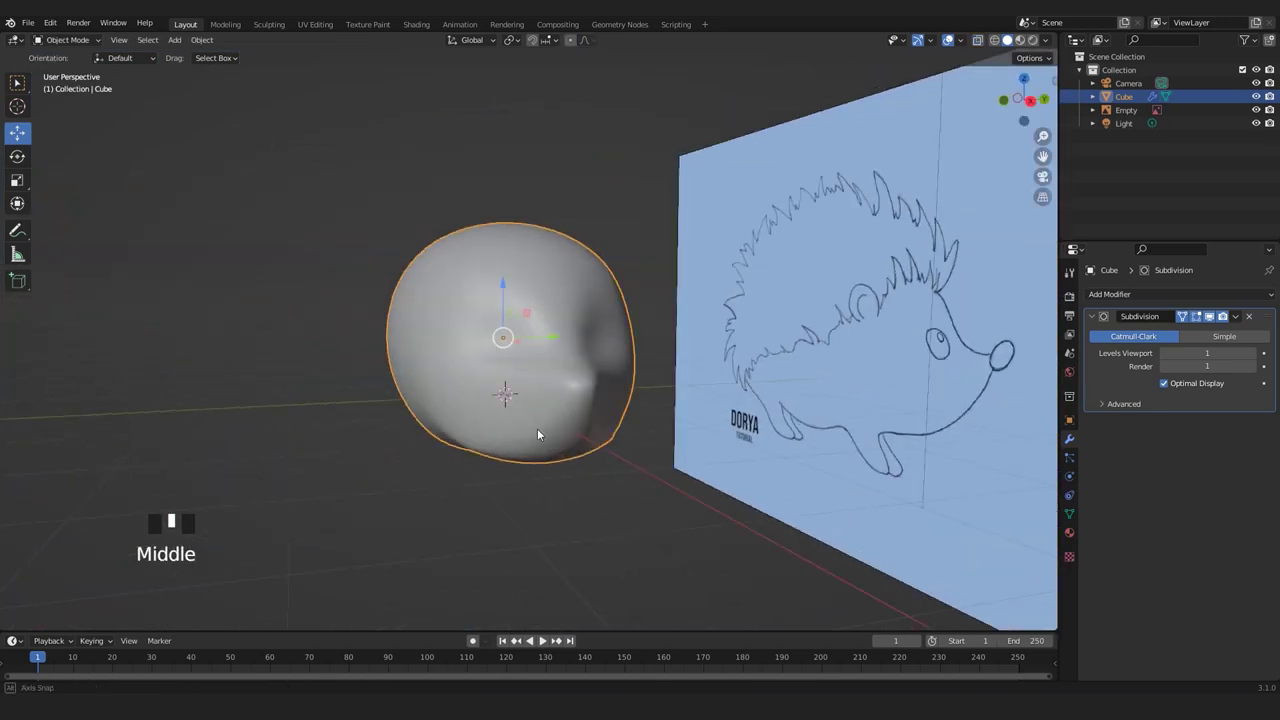
# Orbit around the body to inspect its shape and front.
pyautogui.scroll(3)
pyautogui.moveTo(510, 384); pyautogui.dragTo(560, 413)
pyautogui.scroll(3)
pyautogui.moveTo(535, 413); pyautogui.dragTo(373, 420)
pyautogui.scroll(-3)
pyautogui.moveTo(439, 420); pyautogui.dragTo(427, 383)
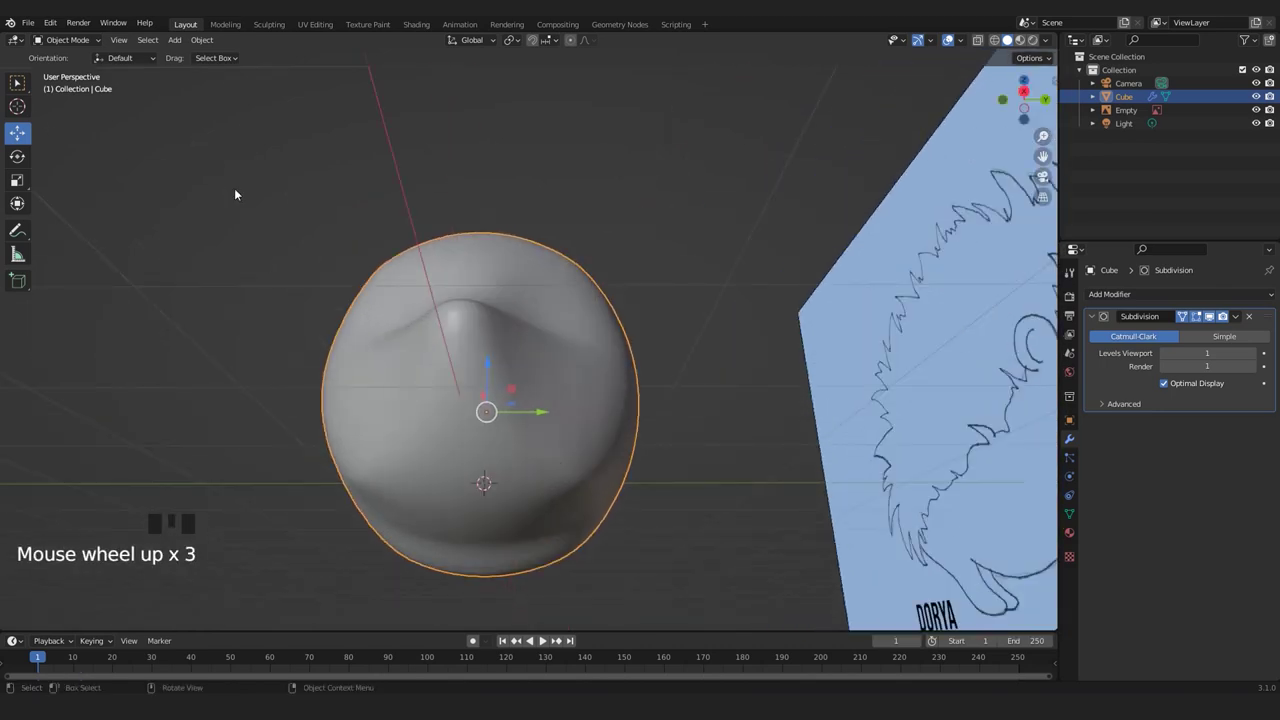
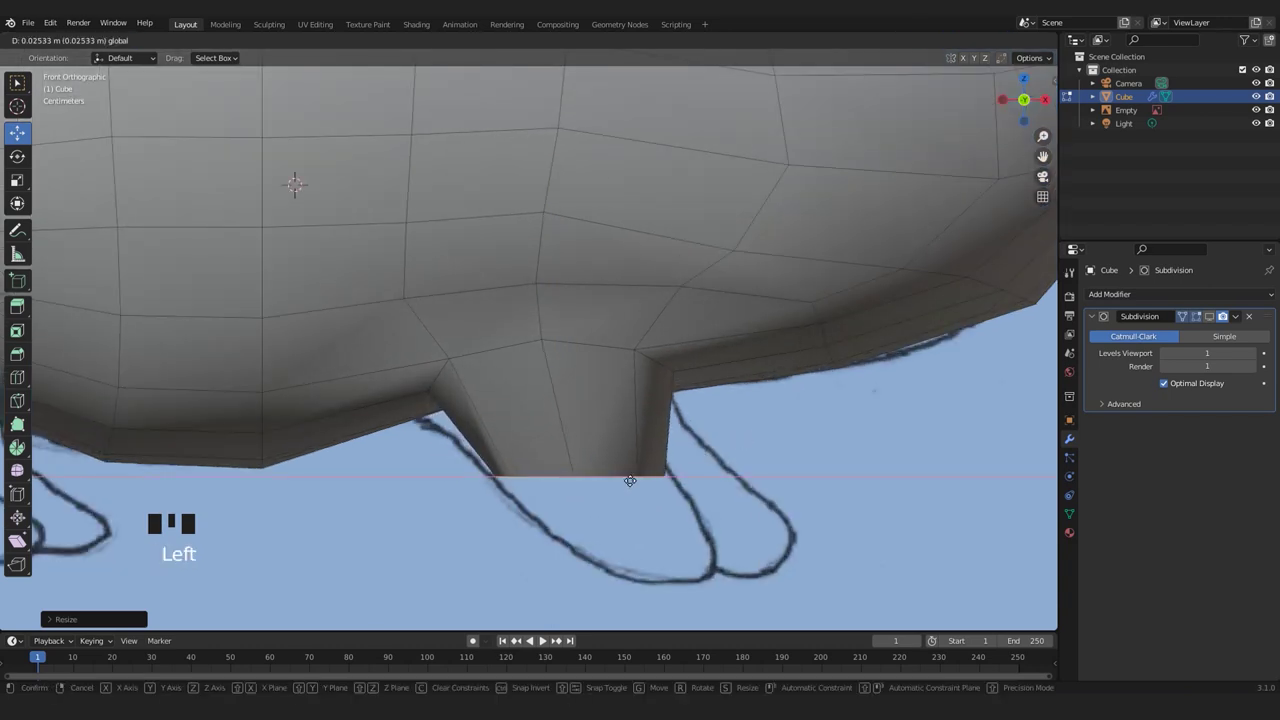
# Narrow the bottom end of the extruded leg into a taper.
pyautogui.press('r')
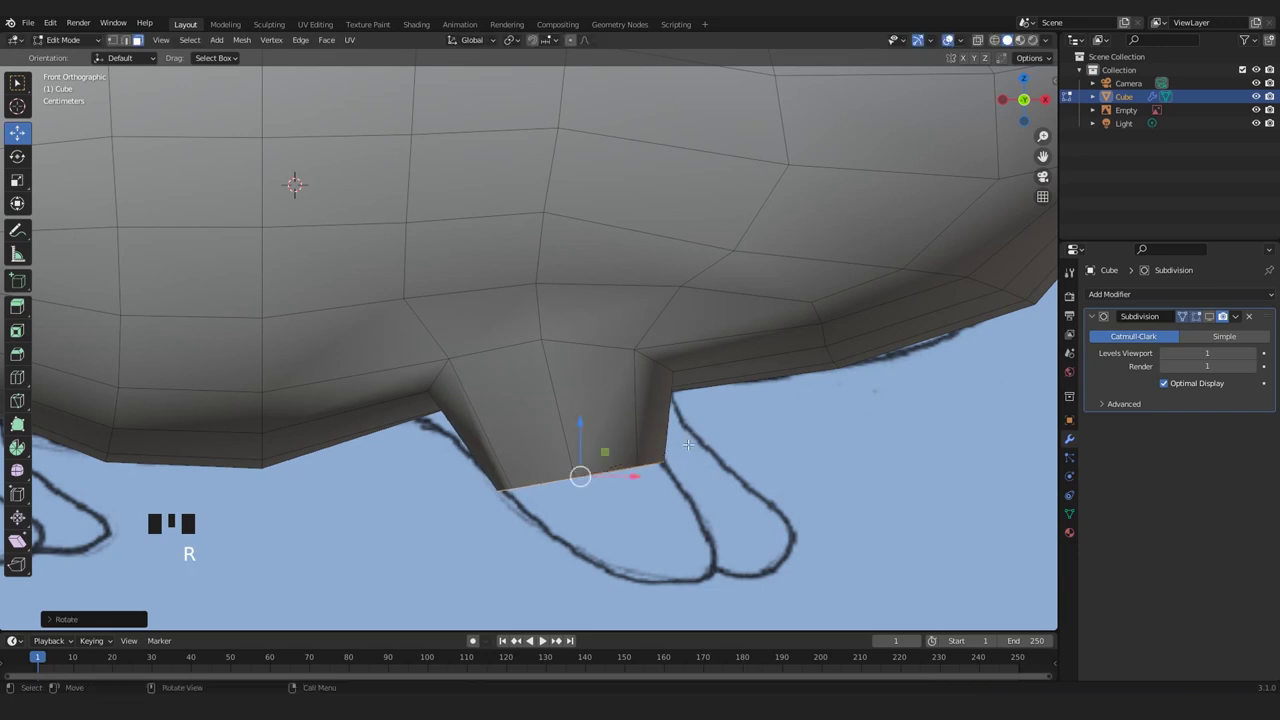
pyautogui.scroll(-3)
pyautogui.scroll(3)
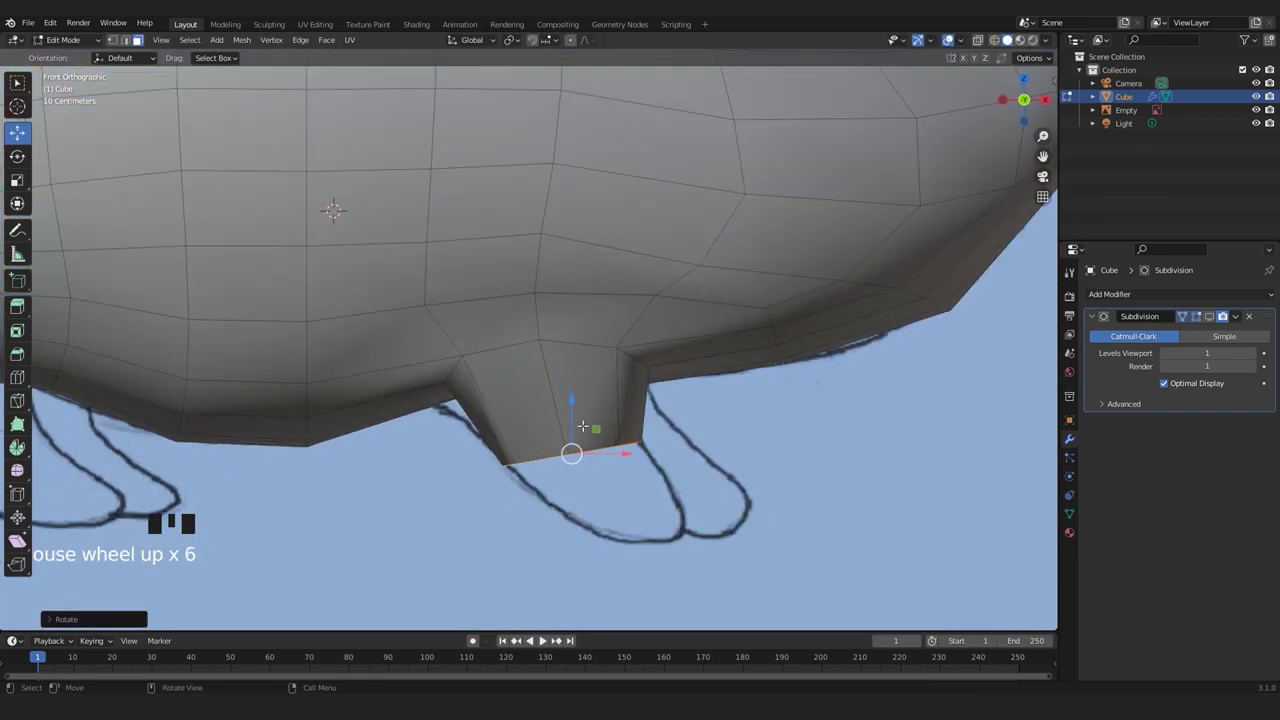
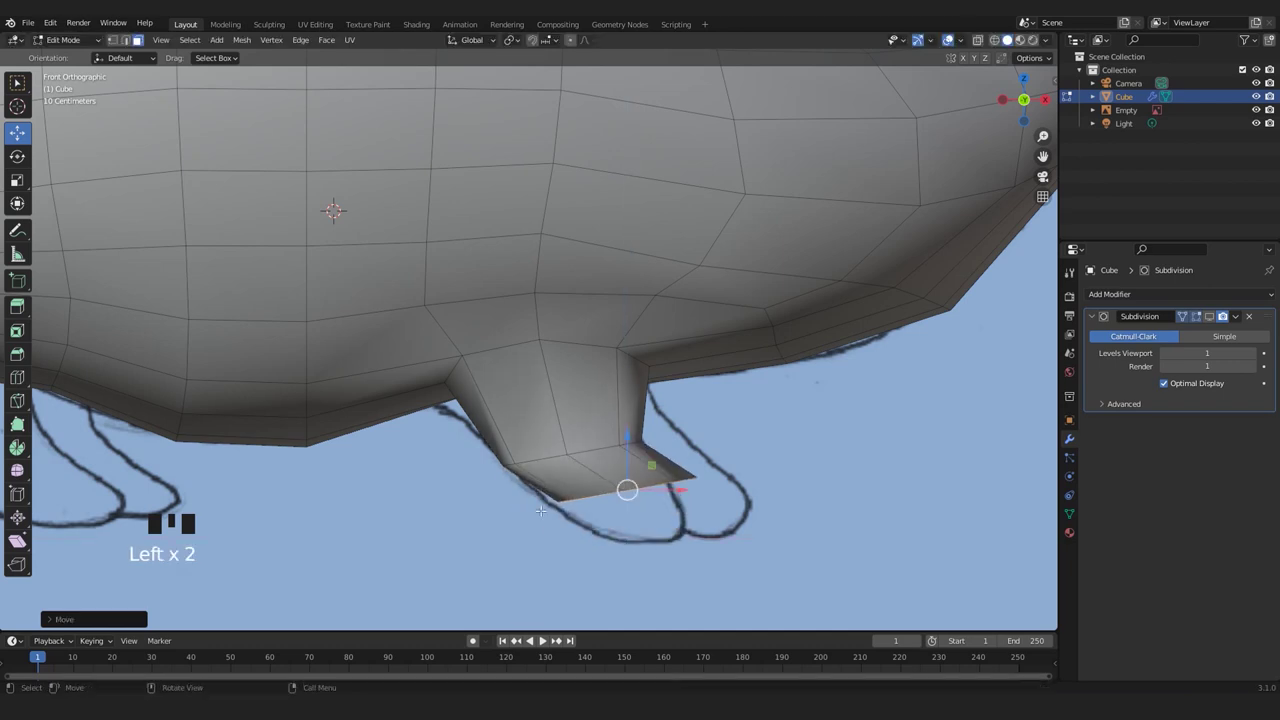
pyautogui.press('s')
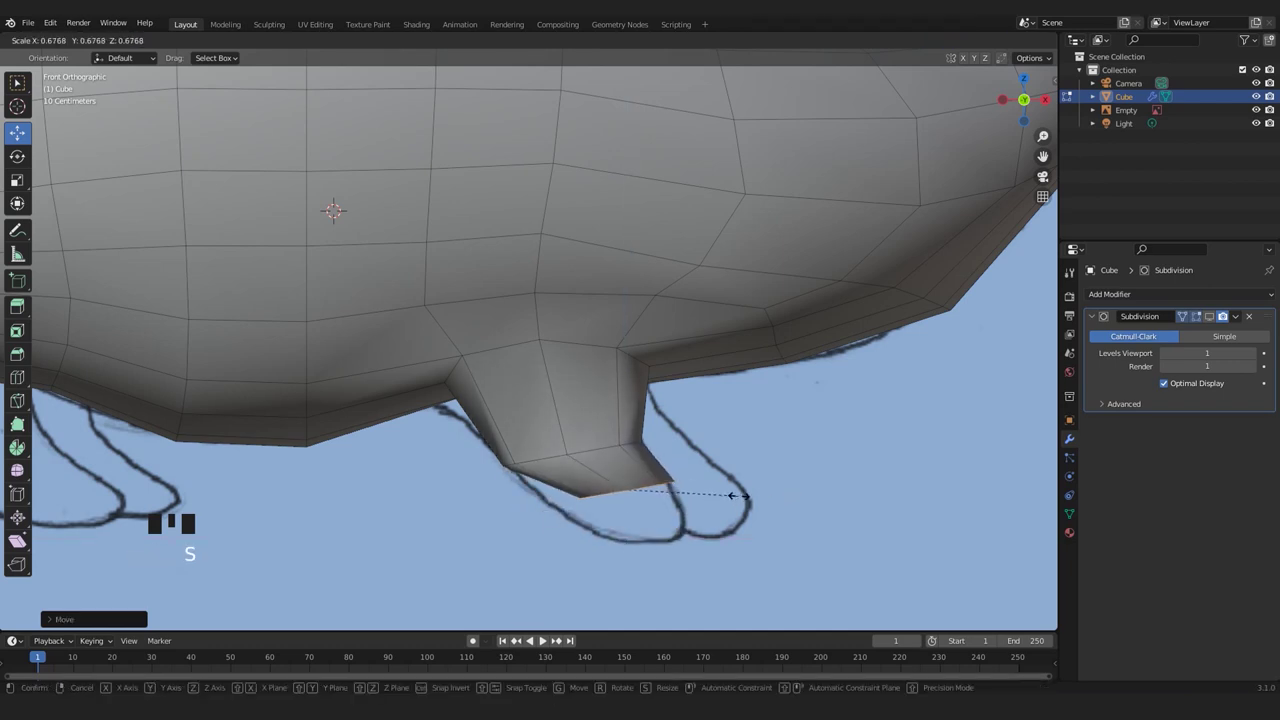
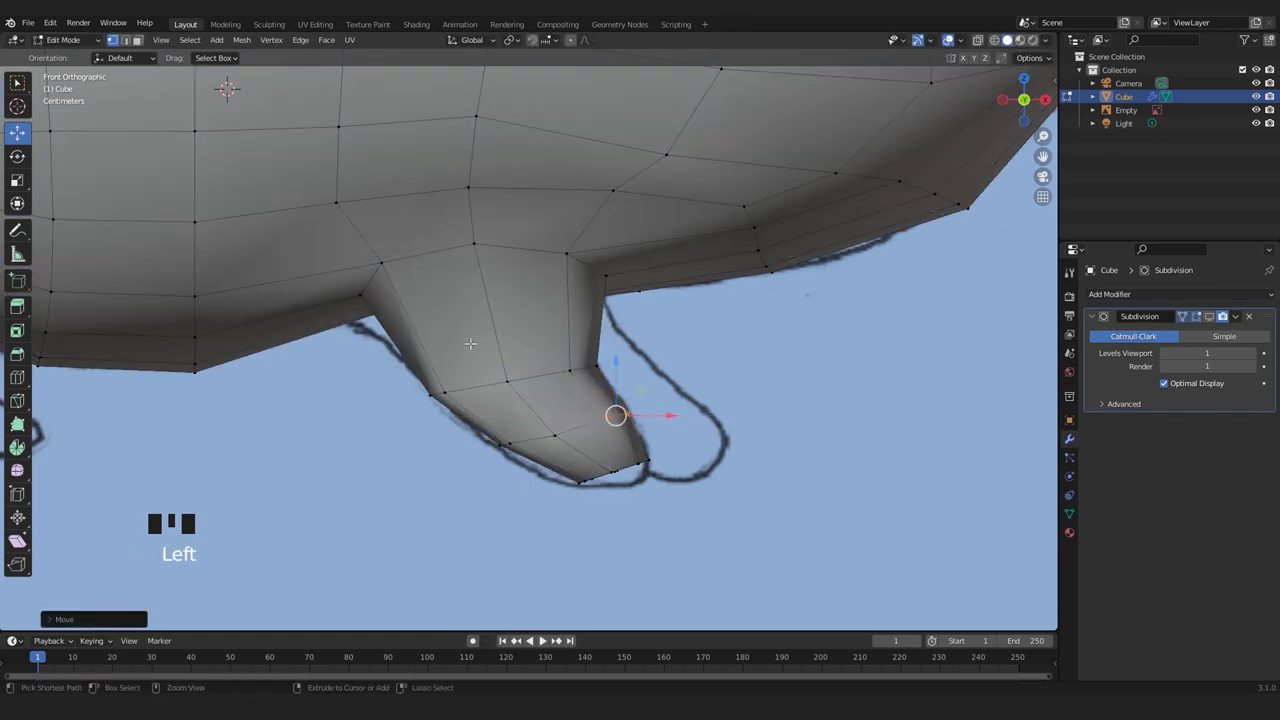
# Add an edge loop around the leg with Ctrl+R and widen the foot's end along Y.
pyautogui.press('ctrl+r')
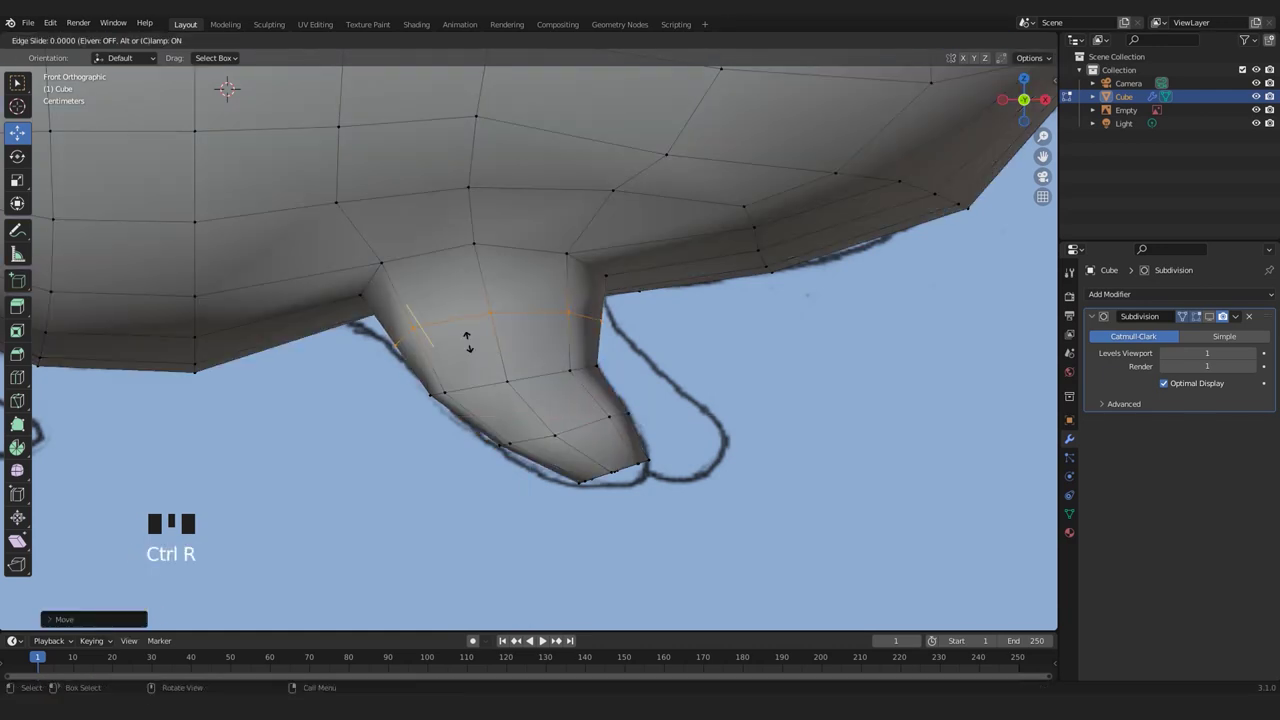
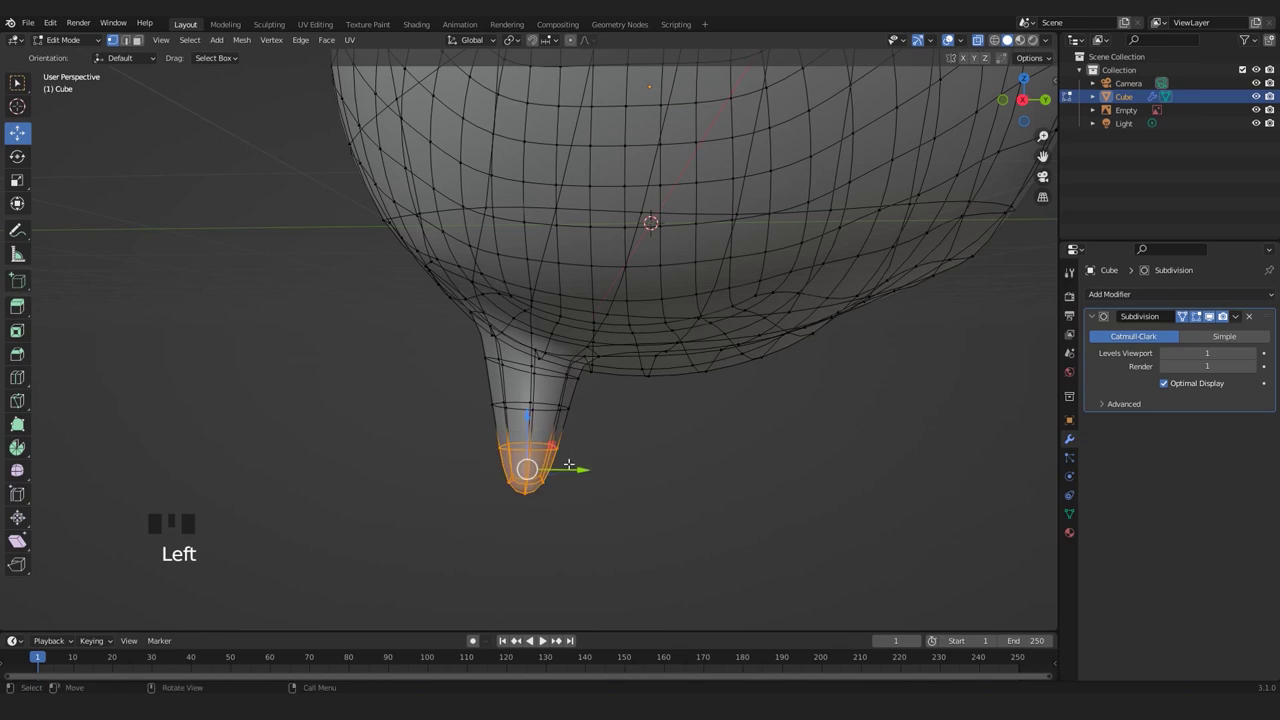
pyautogui.press('s')
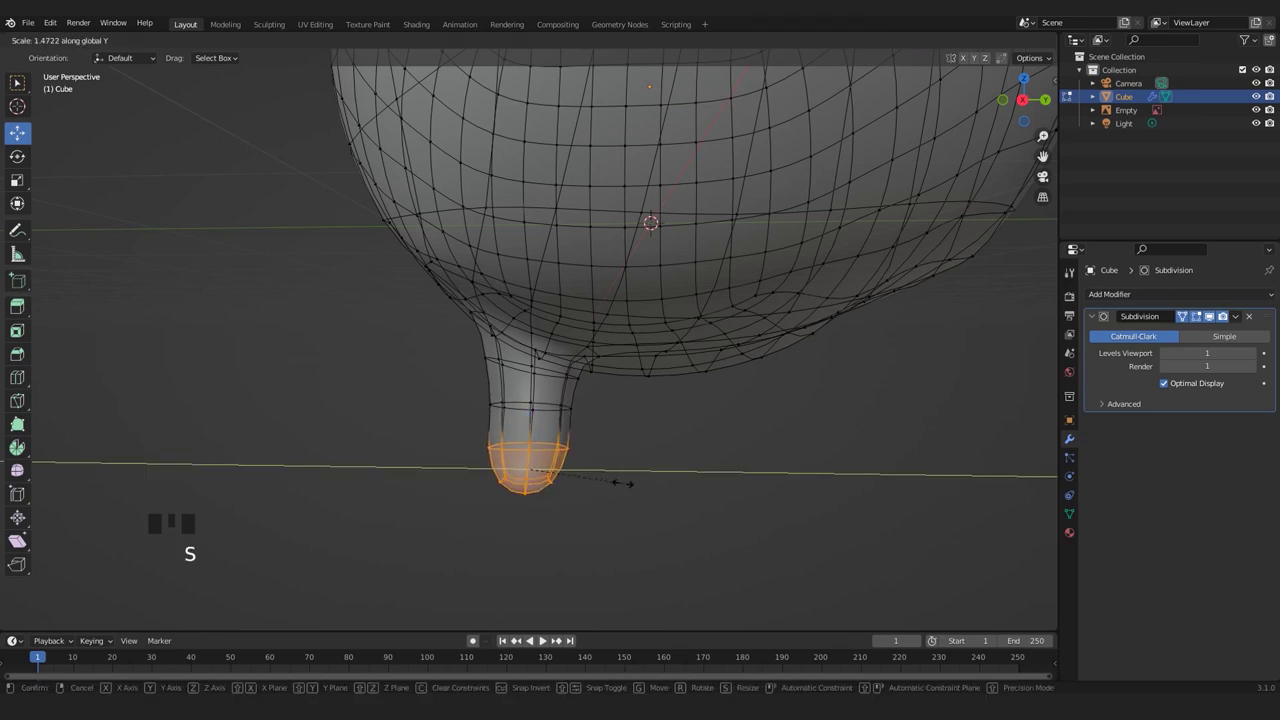
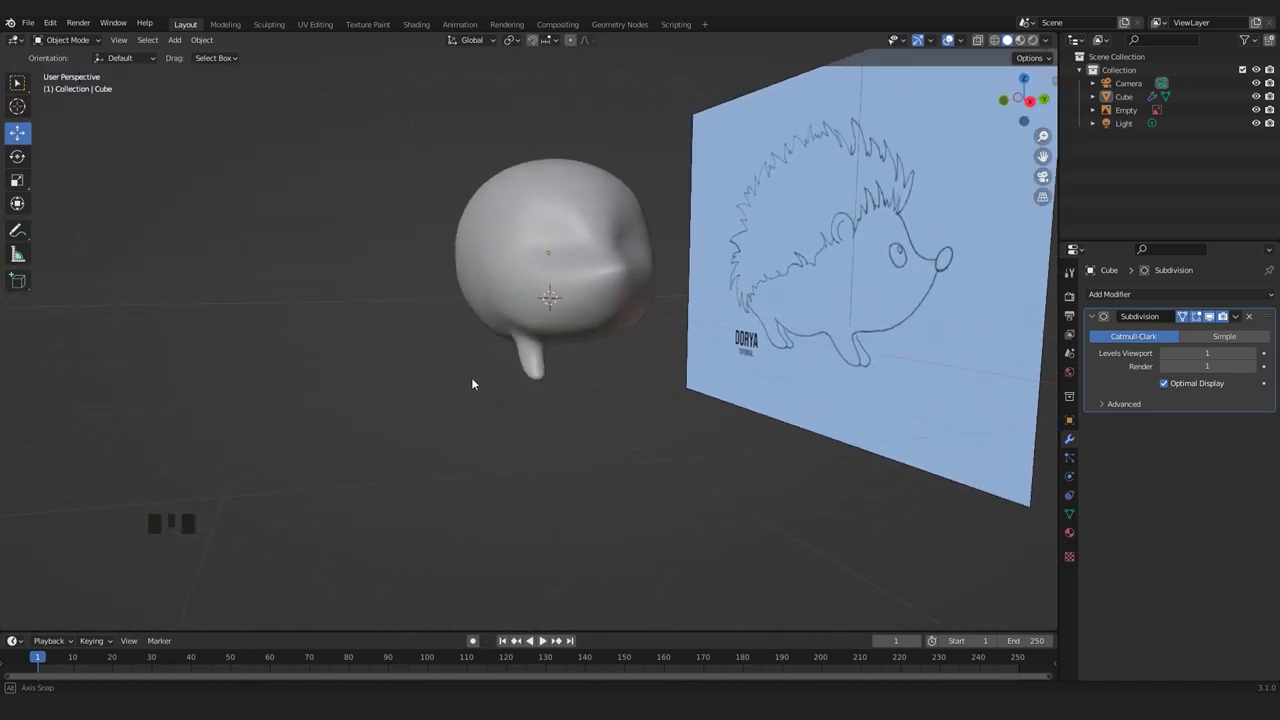
# Orbit around the body, then view it straight from the front with Numpad 1.
pyautogui.moveTo(498, 303); pyautogui.dragTo(798, 386)
pyautogui.press('KP_1')
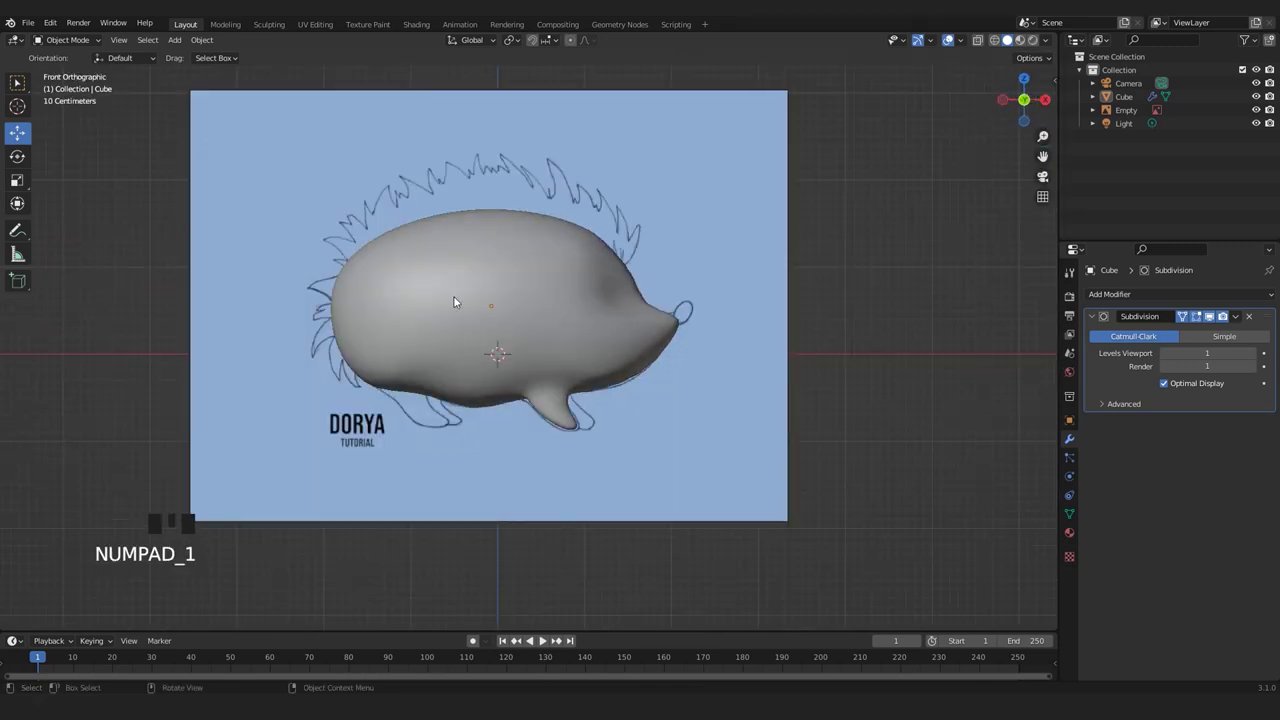
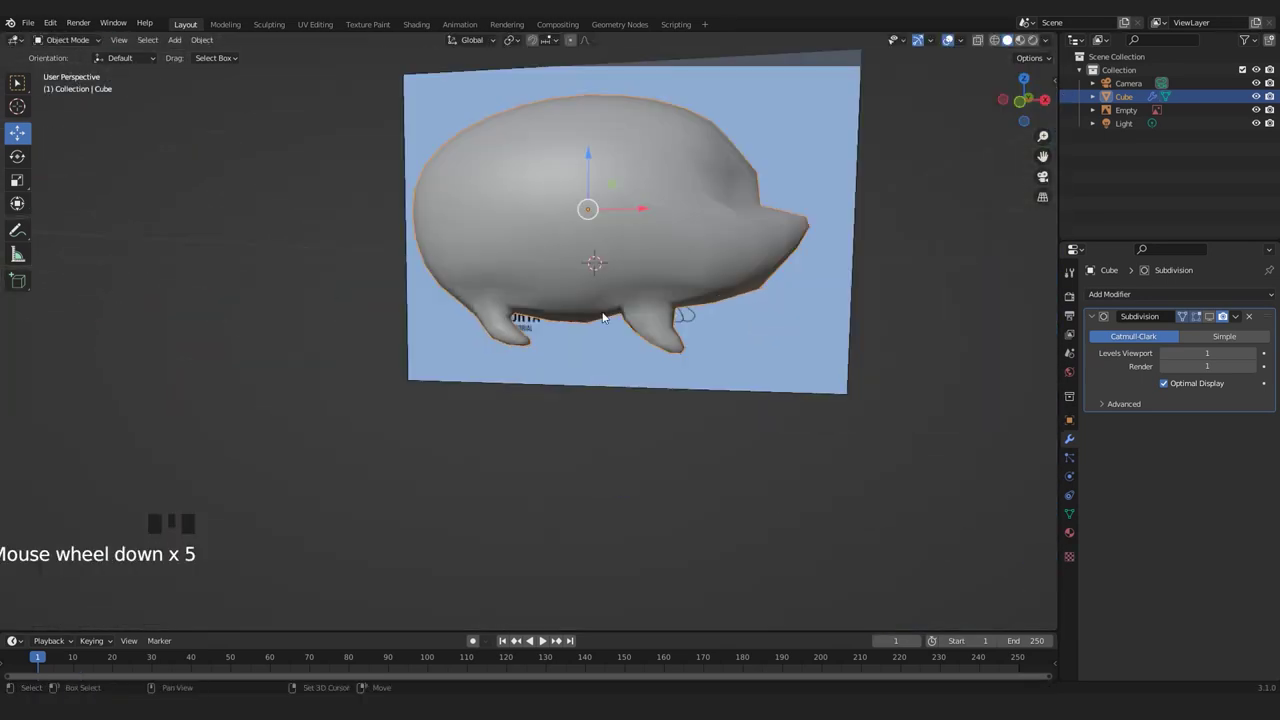
pyautogui.scroll(3)
pyautogui.scroll(3)
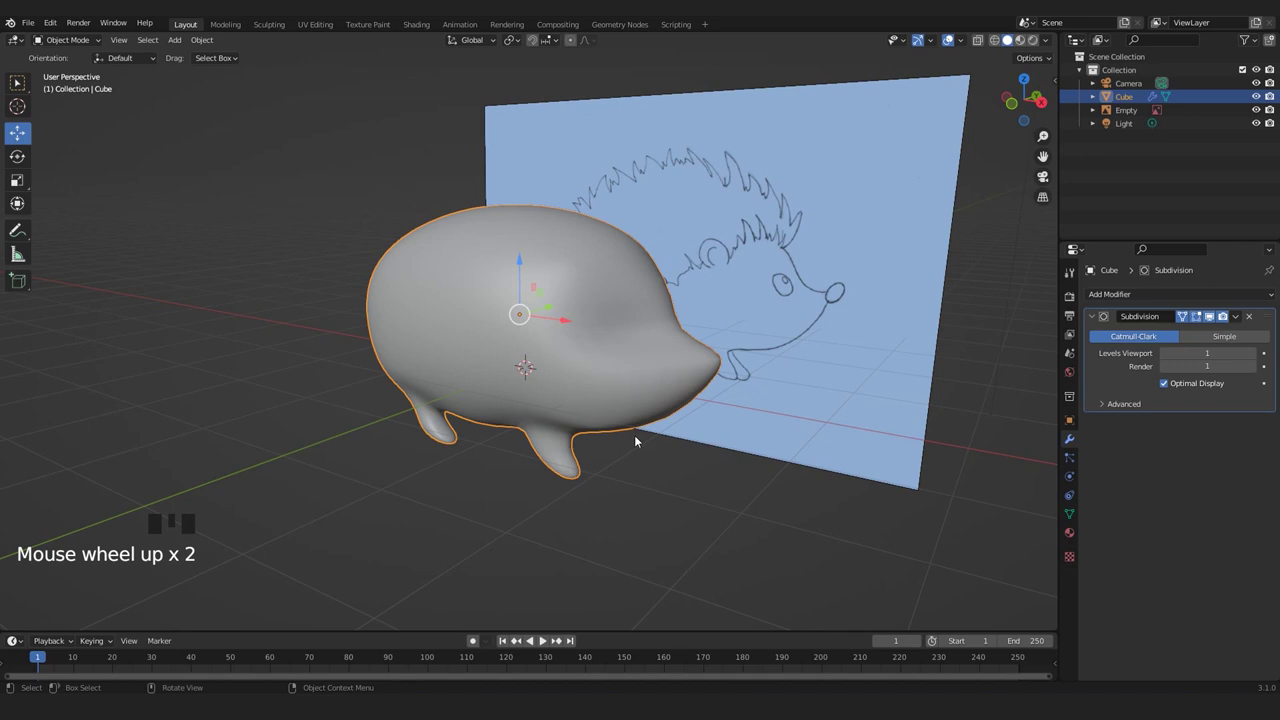
pyautogui.scroll(-3)
pyautogui.moveTo(678, 426); pyautogui.dragTo(517, 413)
pyautogui.scroll(3)
pyautogui.scroll(-3)
pyautogui.moveTo(460, 463); pyautogui.dragTo(481, 419)
pyautogui.scroll(3)
pyautogui.scroll(-3)
pyautogui.moveTo(479, 392); pyautogui.dragTo(560, 369)
pyautogui.moveTo(646, 403); pyautogui.dragTo(638, 381)
pyautogui.scroll(3)
pyautogui.moveTo(691, 409); pyautogui.dragTo(619, 378)
pyautogui.press('KP_3')
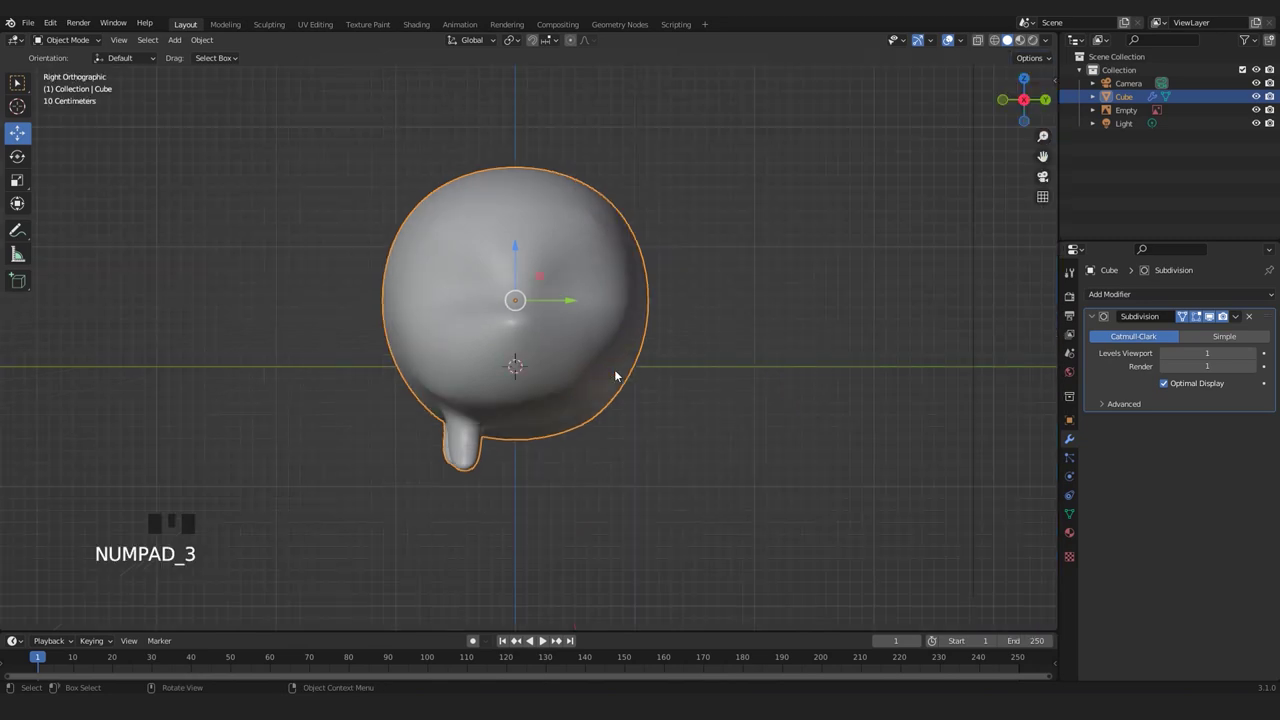
pyautogui.scroll(3)
pyautogui.moveTo(689, 386); pyautogui.dragTo(706, 394)
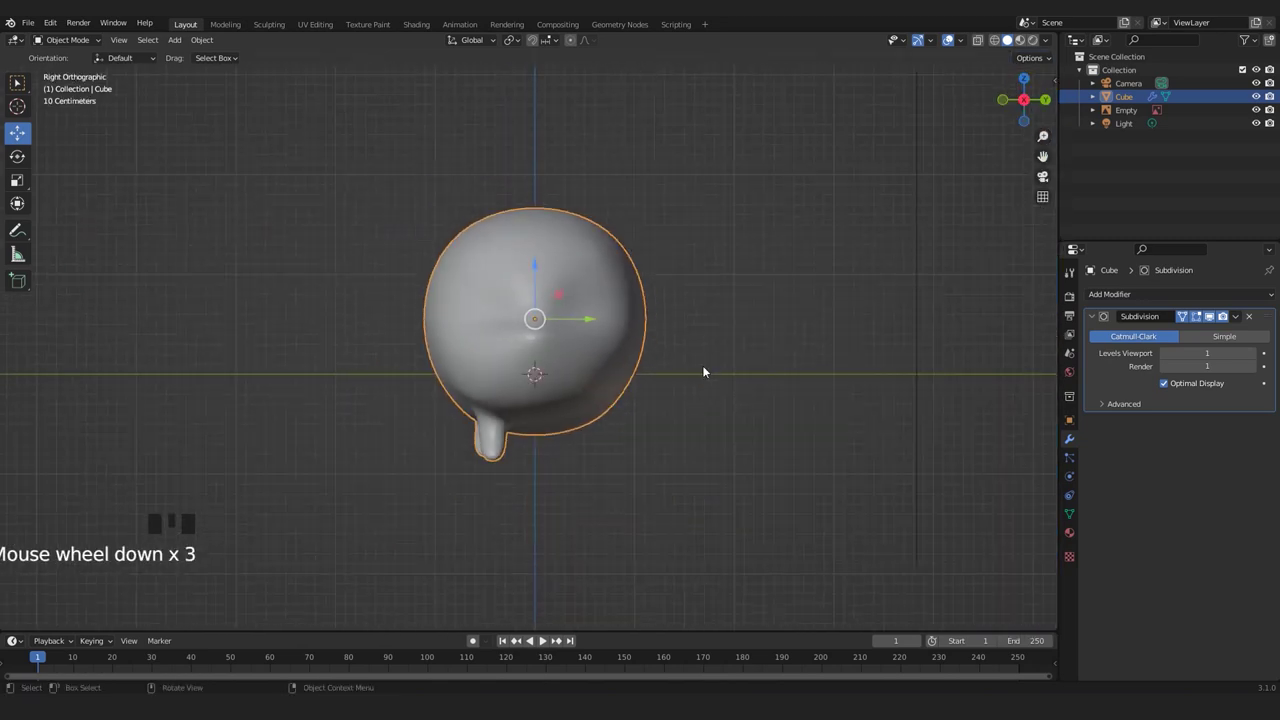
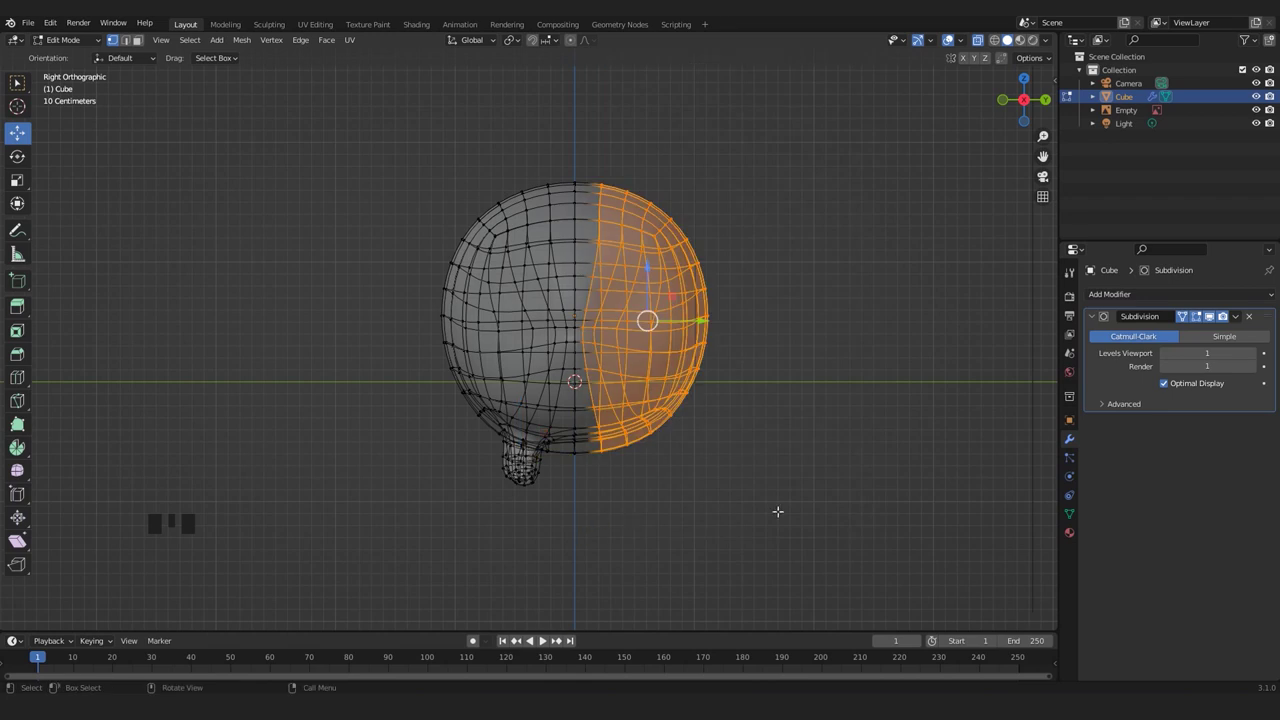
# Delete the selected half of the body's vertices and leave Edit Mode to inspect the half-body.
pyautogui.press('x')
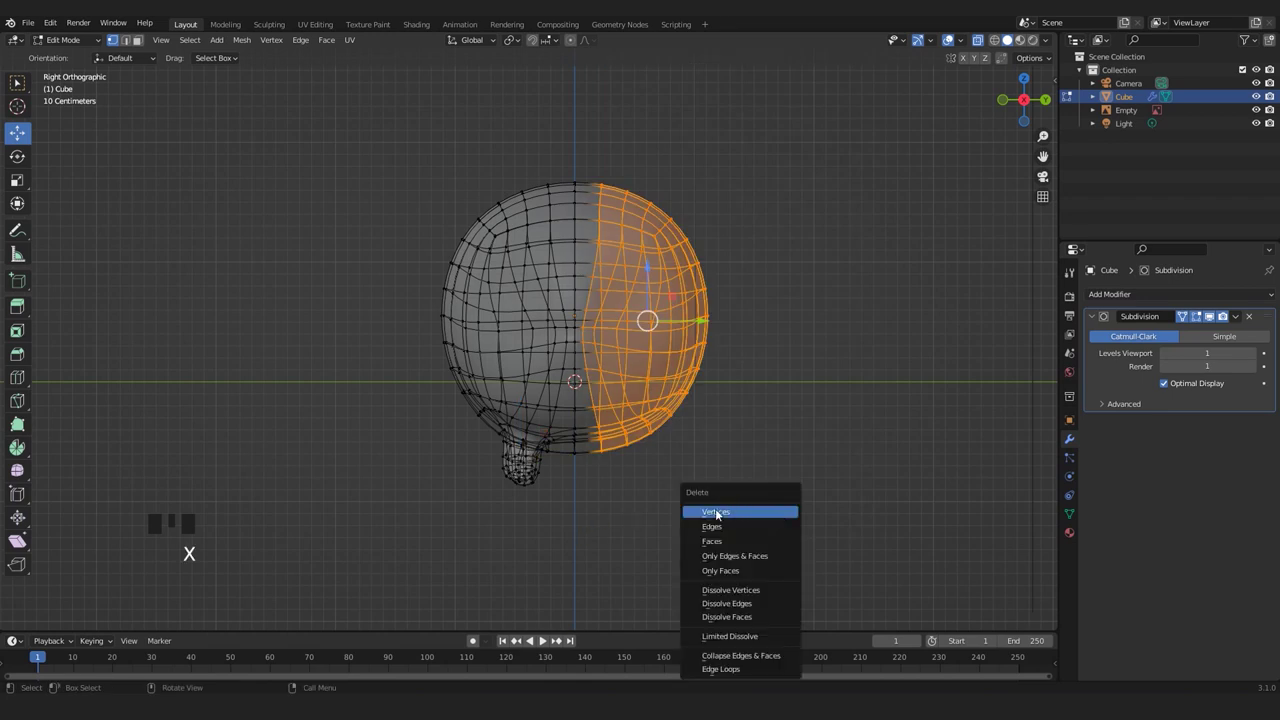
pyautogui.press('Tab')
pyautogui.scroll(3)
pyautogui.middleClick(672, 276)
pyautogui.scroll(3)
pyautogui.moveTo(789, 253); pyautogui.dragTo(666, 285)
pyautogui.scroll(-3)
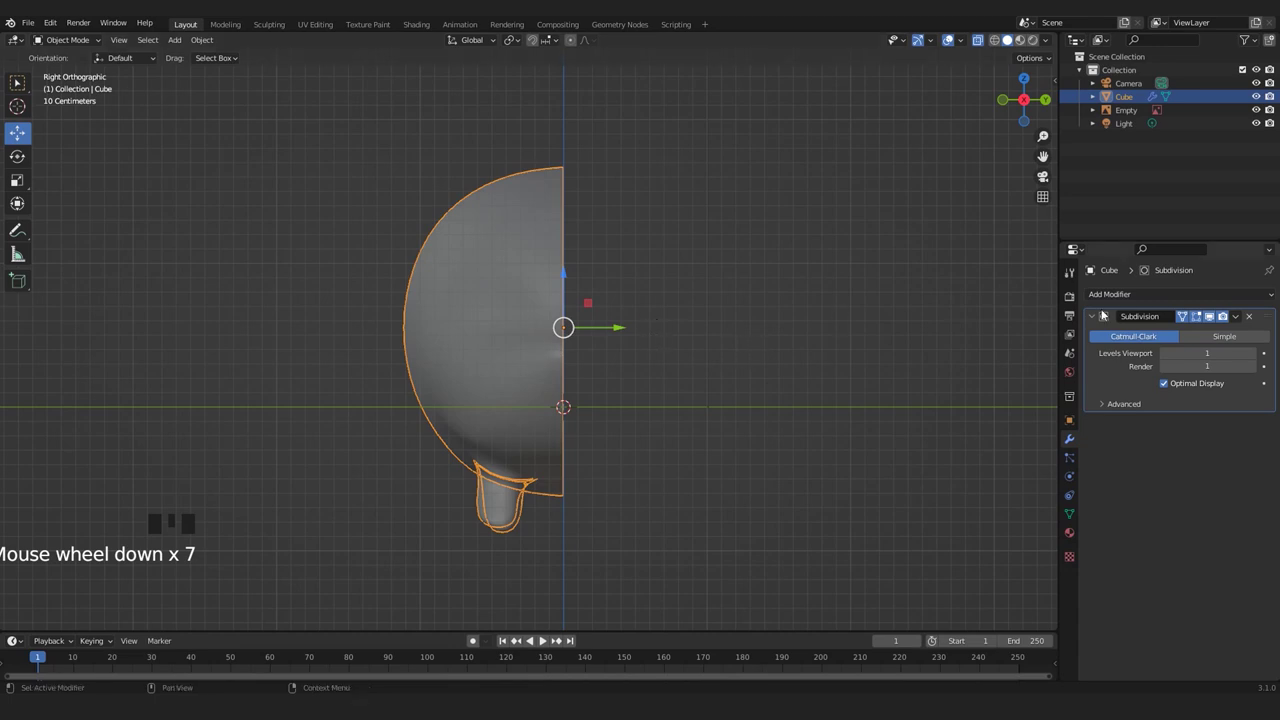
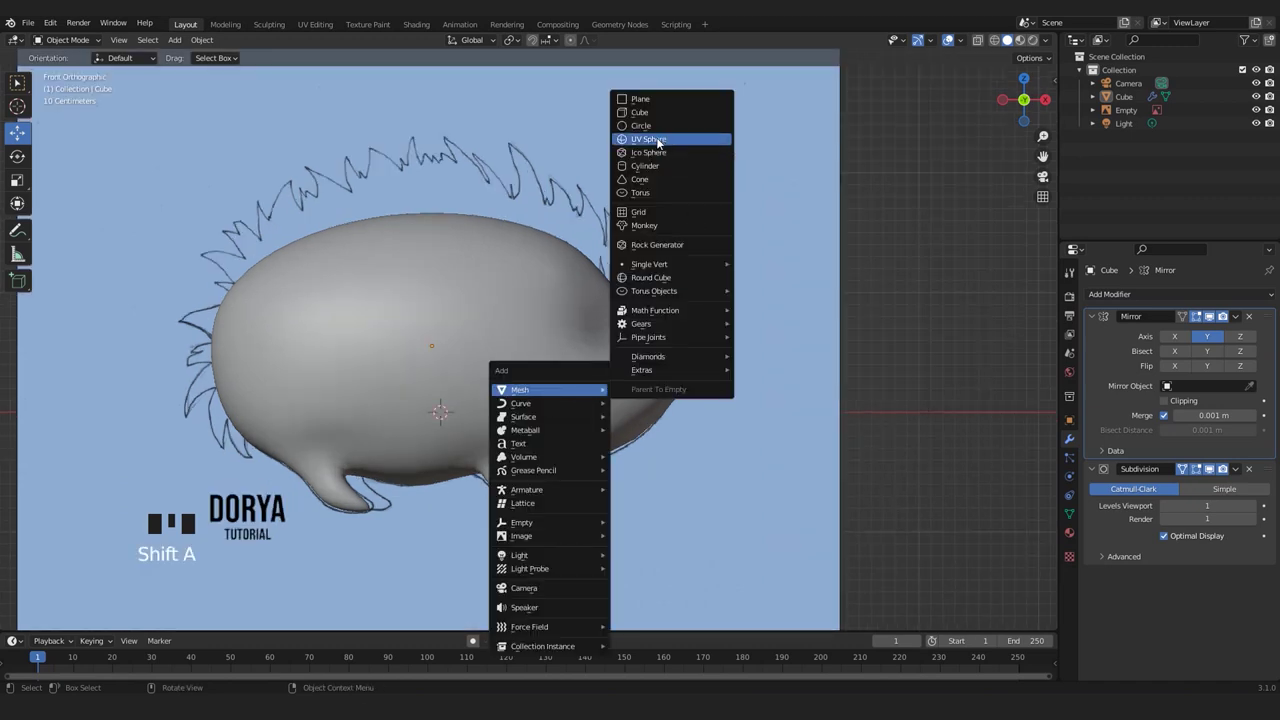
# Add a UV sphere, shrink it to eye size and move it onto the drawn eye.
pyautogui.scroll(-3)
pyautogui.moveTo(557, 391); pyautogui.dragTo(597, 393)
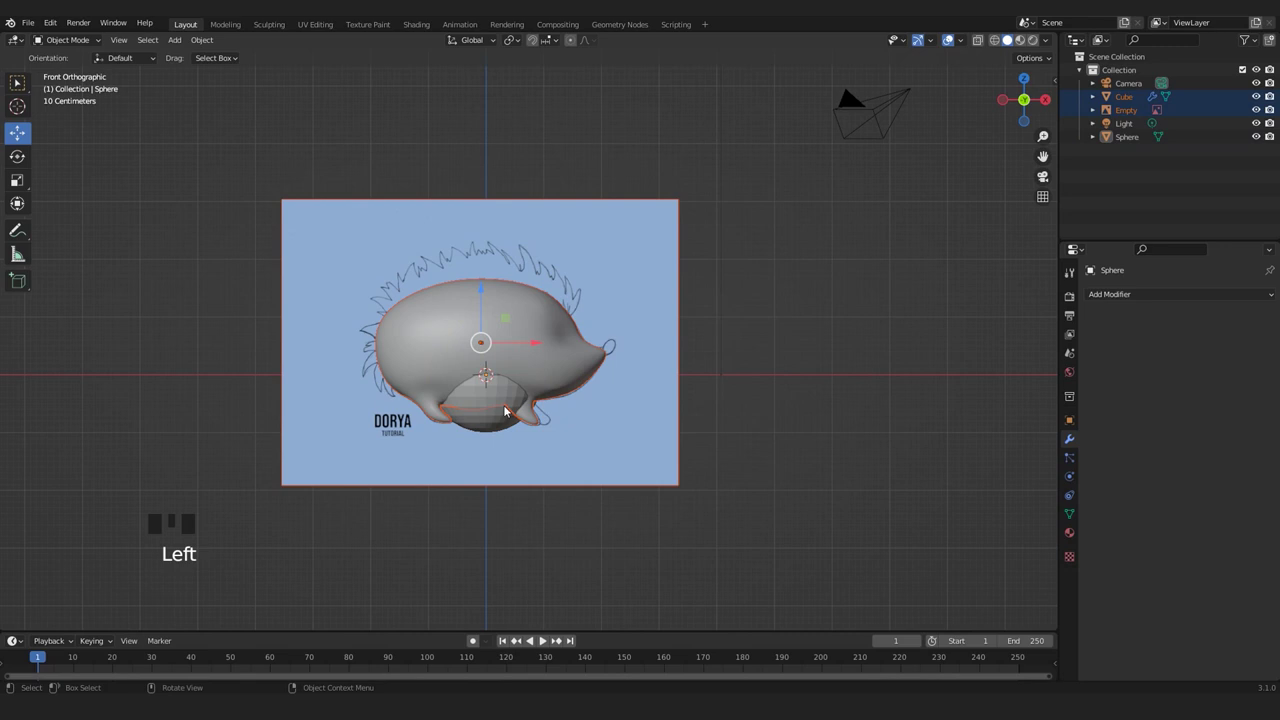
pyautogui.click(477, 433)
pyautogui.moveTo(495, 416); pyautogui.dragTo(531, 374)
pyautogui.click(531, 374)
pyautogui.scroll(3)
pyautogui.press('s')
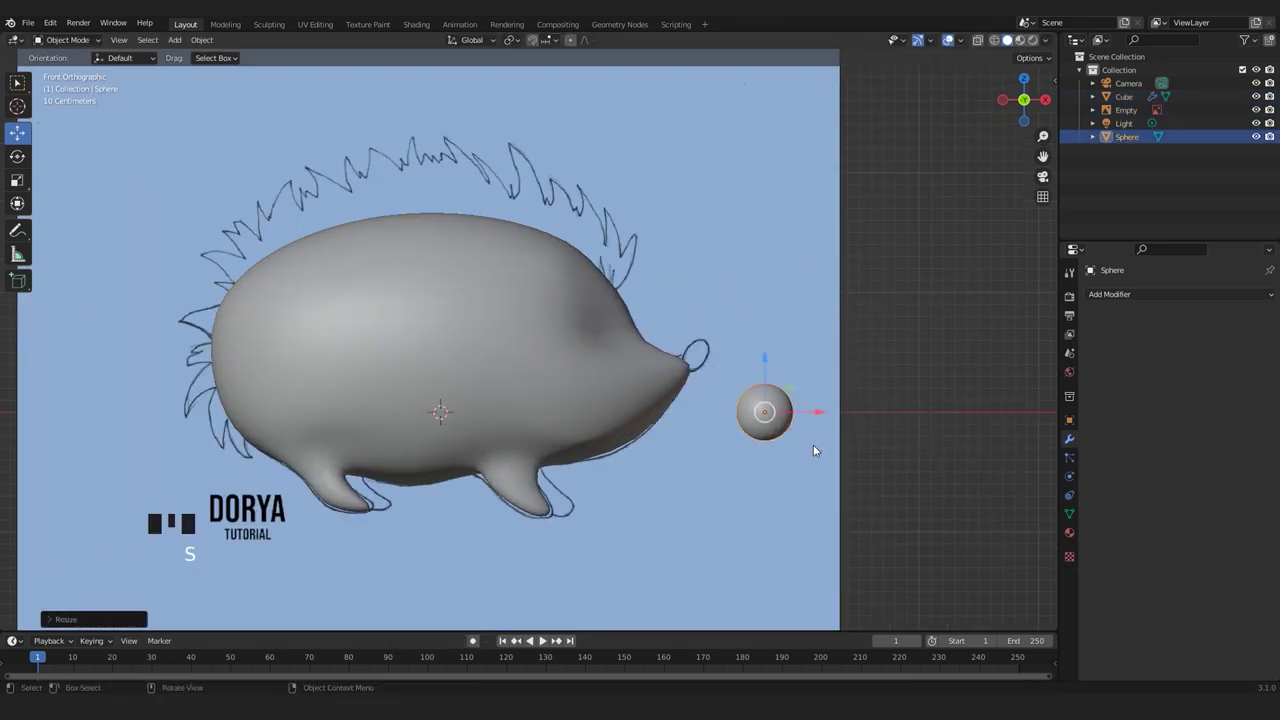
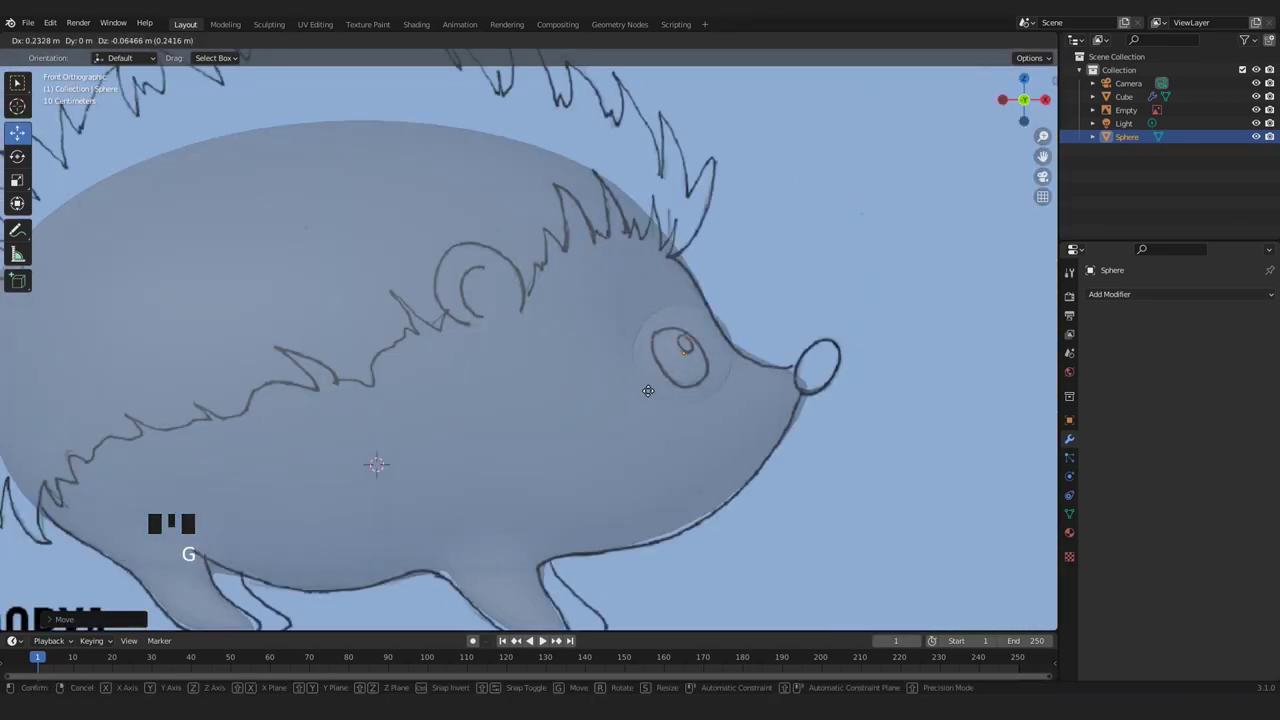
pyautogui.press('s')
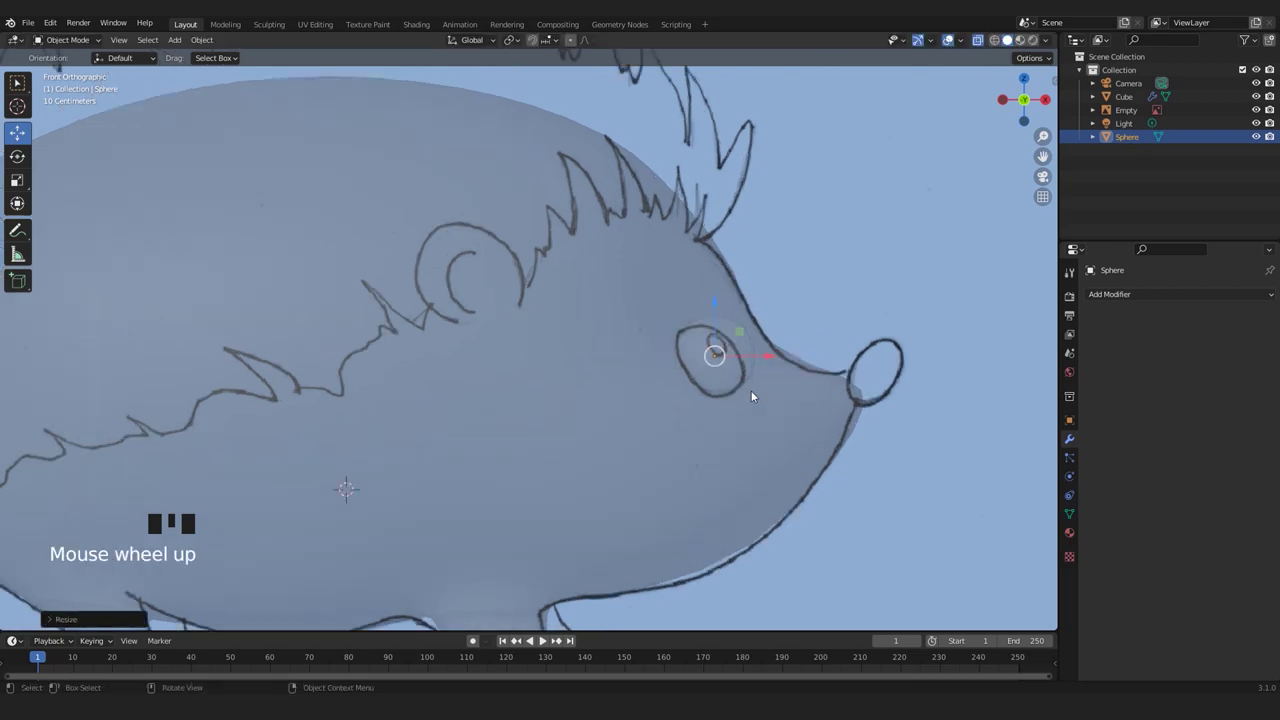
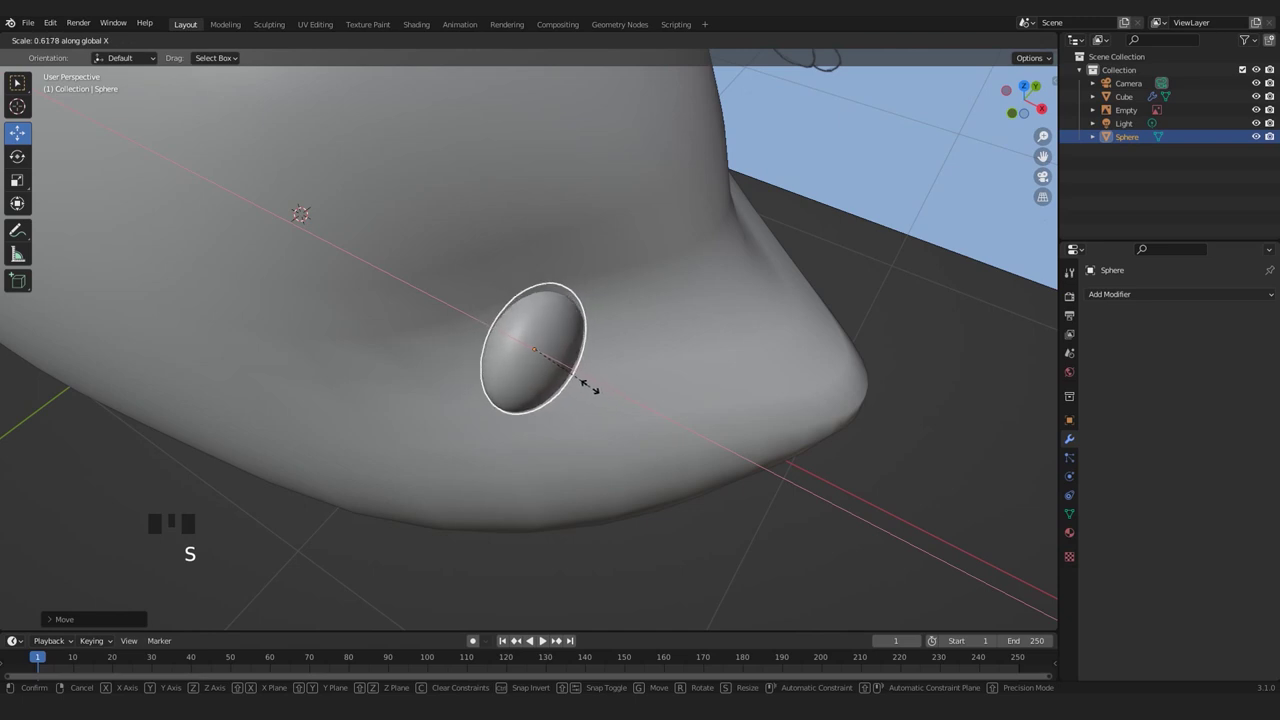
# Flatten the eye sphere along its depth and rotate it to follow the head's curve.
pyautogui.moveTo(535, 406); pyautogui.dragTo(584, 363)
pyautogui.scroll(-3)
pyautogui.middleClick(591, 364)
pyautogui.scroll(3)
pyautogui.press('r')
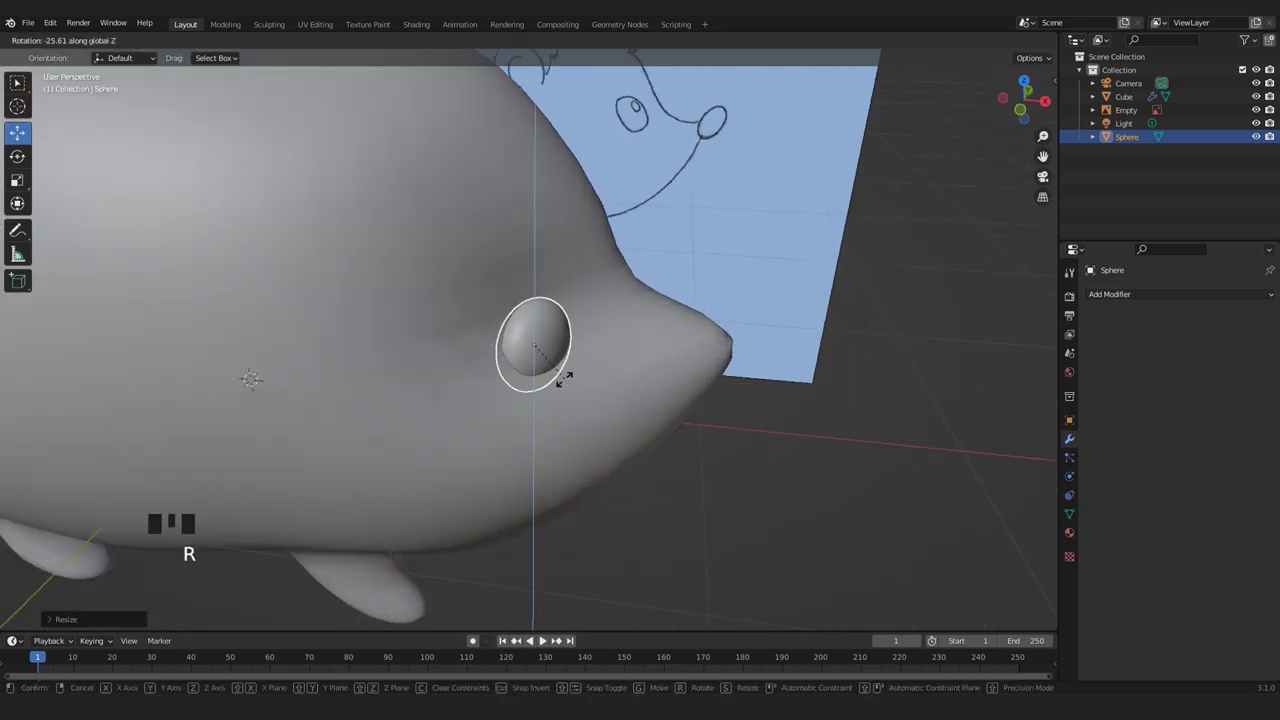
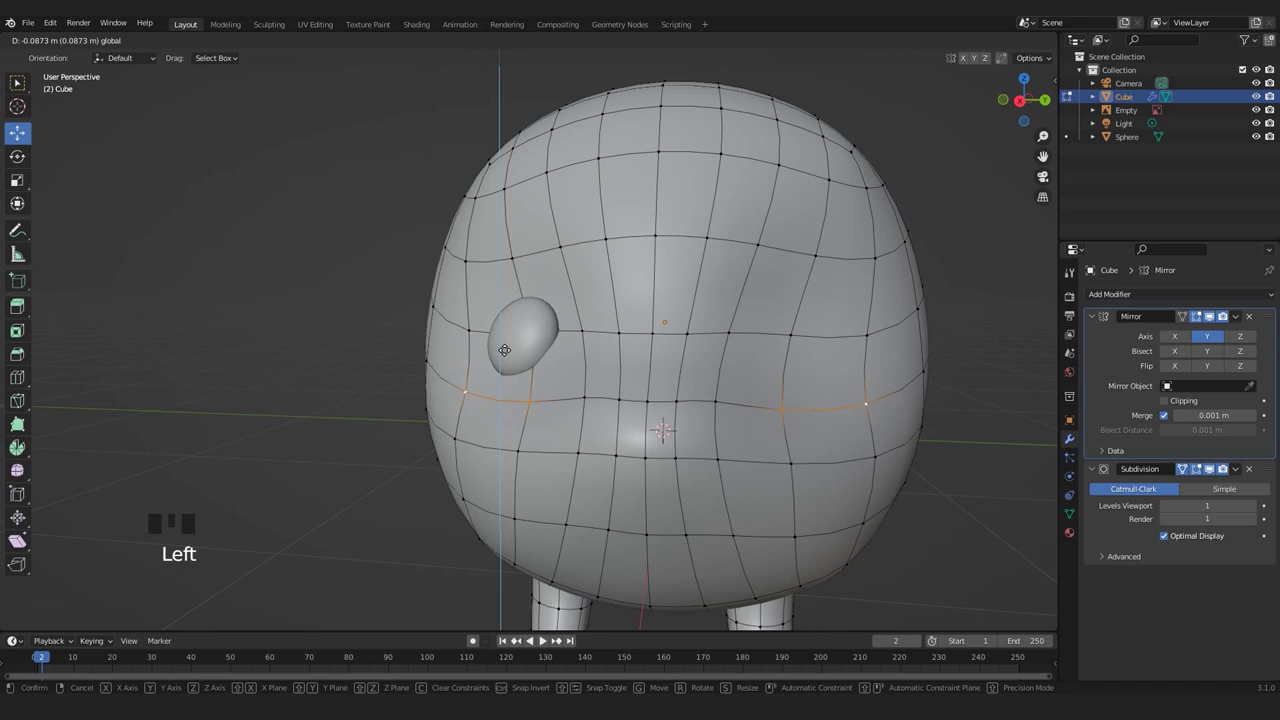
# Leave Edit Mode, orbit to face the head and select the eye sphere.
pyautogui.scroll(-3)
pyautogui.press('Tab')
pyautogui.scroll(-3)
pyautogui.moveTo(432, 401); pyautogui.dragTo(503, 345)
pyautogui.scroll(3)
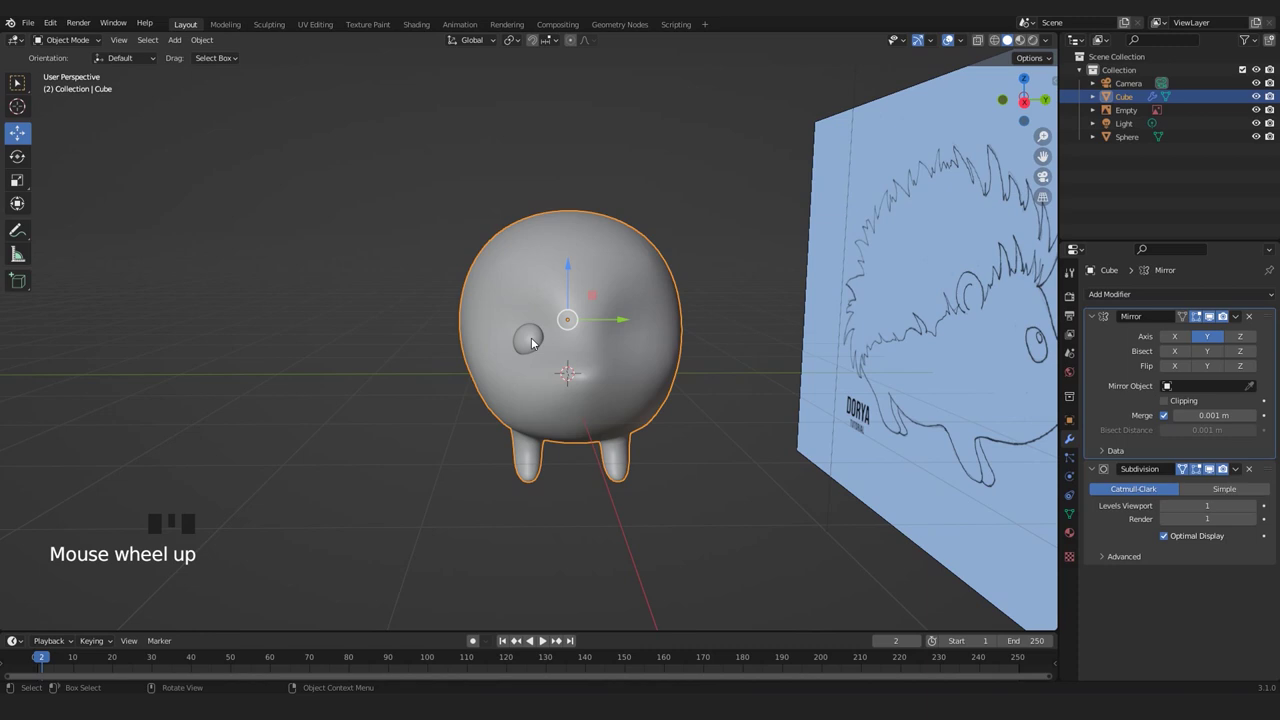
pyautogui.scroll(3)
pyautogui.moveTo(352, 357); pyautogui.dragTo(386, 345)
pyautogui.click(527, 351)
# Orbit the view and select the hedgehog body for cursor snapping.
pyautogui.scroll(-3)
pyautogui.scroll(3)
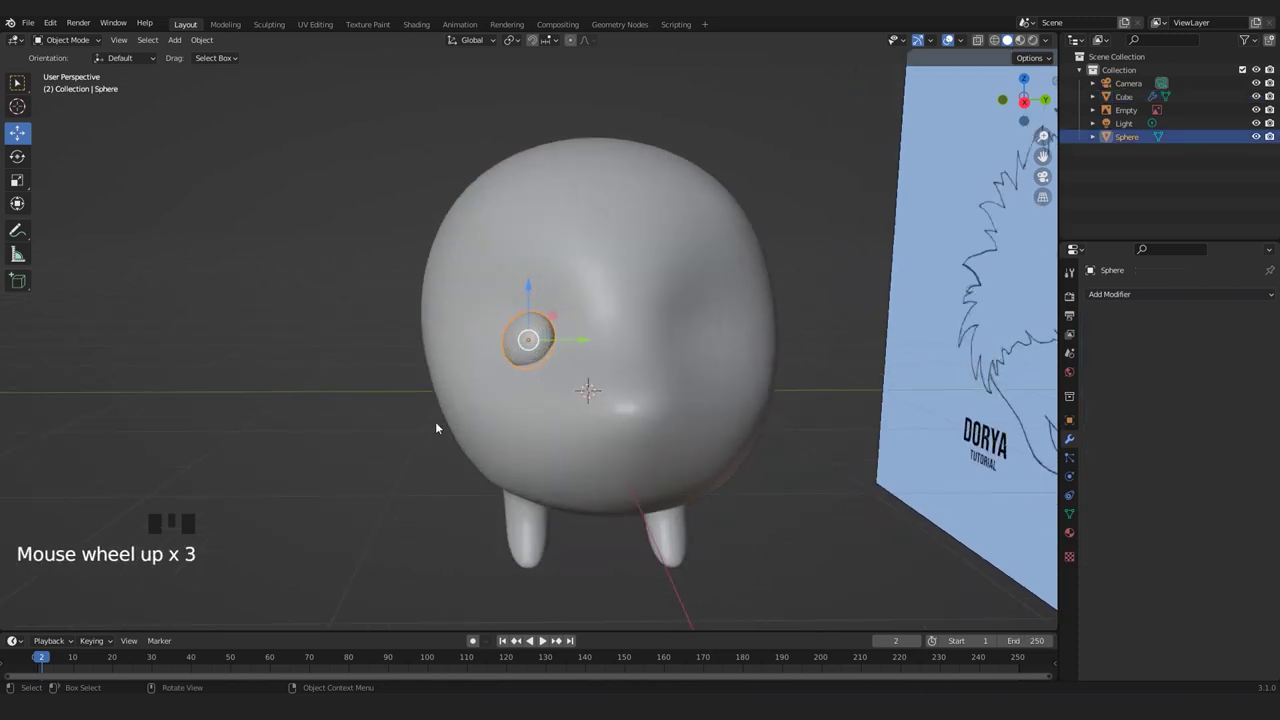
pyautogui.moveTo(640, 423); pyautogui.dragTo(503, 383)
pyautogui.scroll(-3)
pyautogui.moveTo(526, 385); pyautogui.dragTo(625, 247)
pyautogui.click(625, 247)
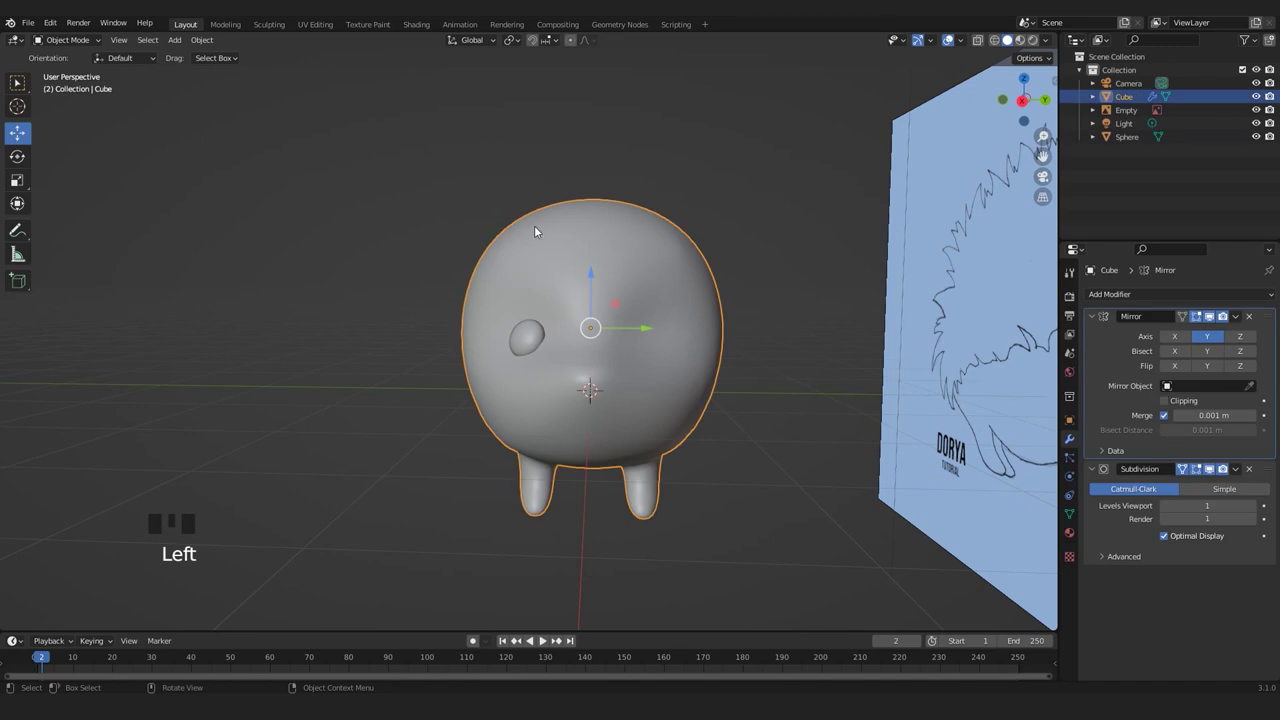
# Snap the 3D cursor to the body's centre with Shift+S and select the eye sphere.
pyautogui.press('shift+s')
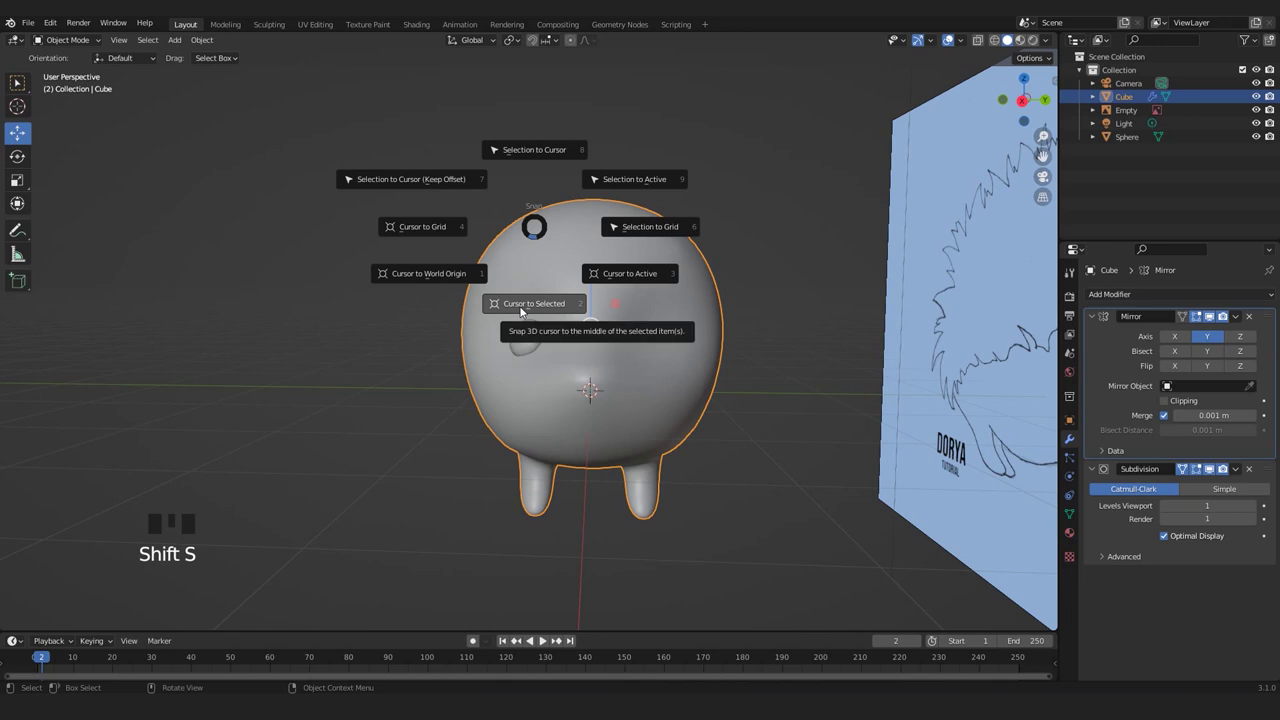
pyautogui.moveTo(574, 371); pyautogui.dragTo(529, 343)
pyautogui.click(529, 343)
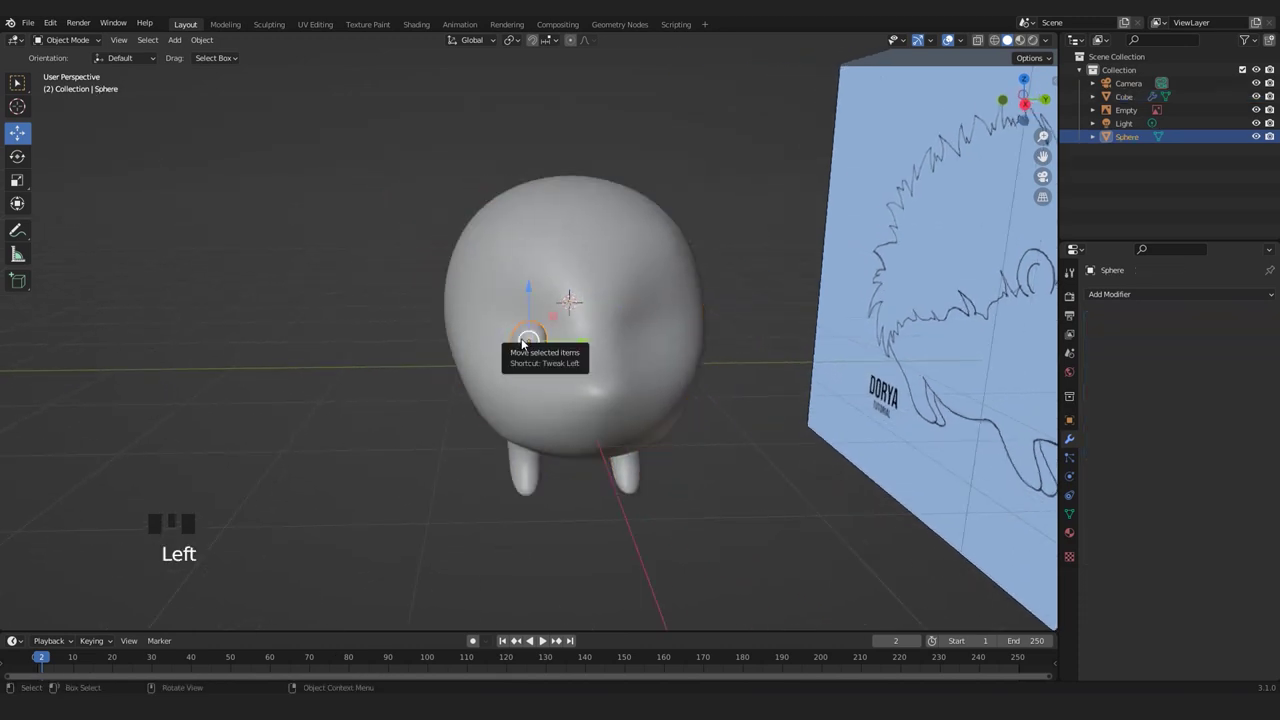
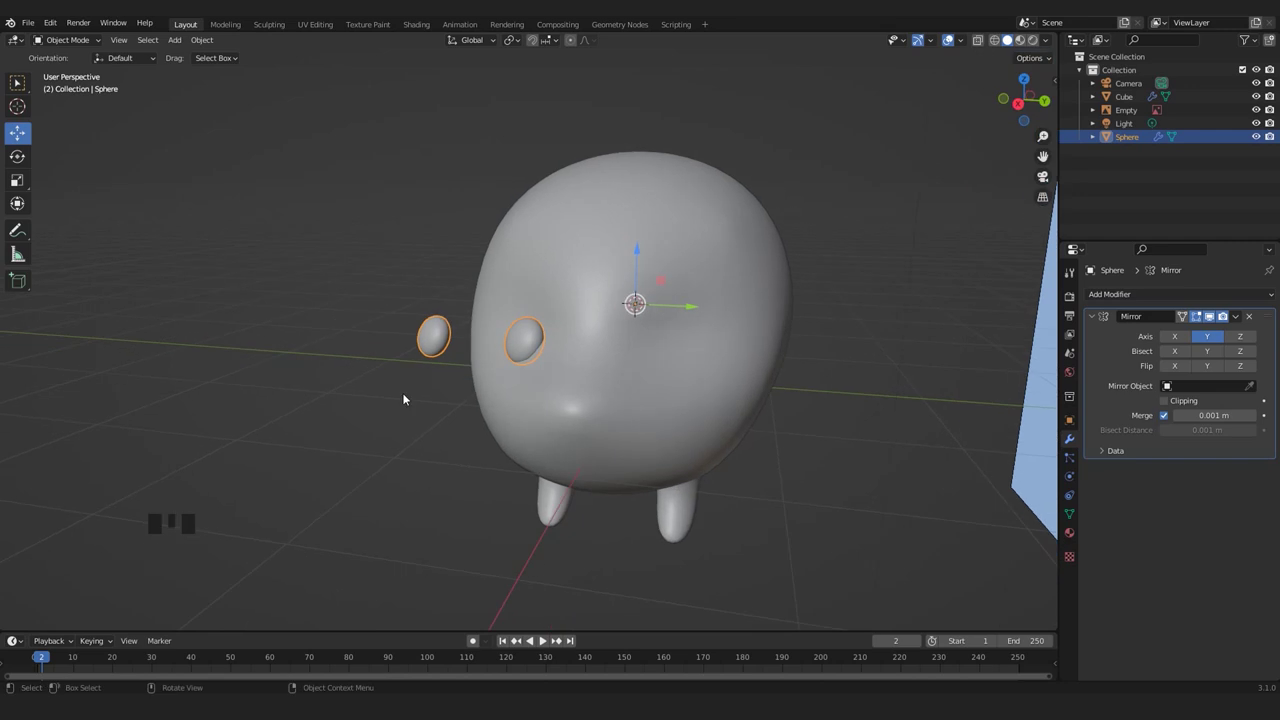
# Apply all transforms to the mirrored eye with Ctrl+A and check it from the front view.
pyautogui.press('ctrl+a')
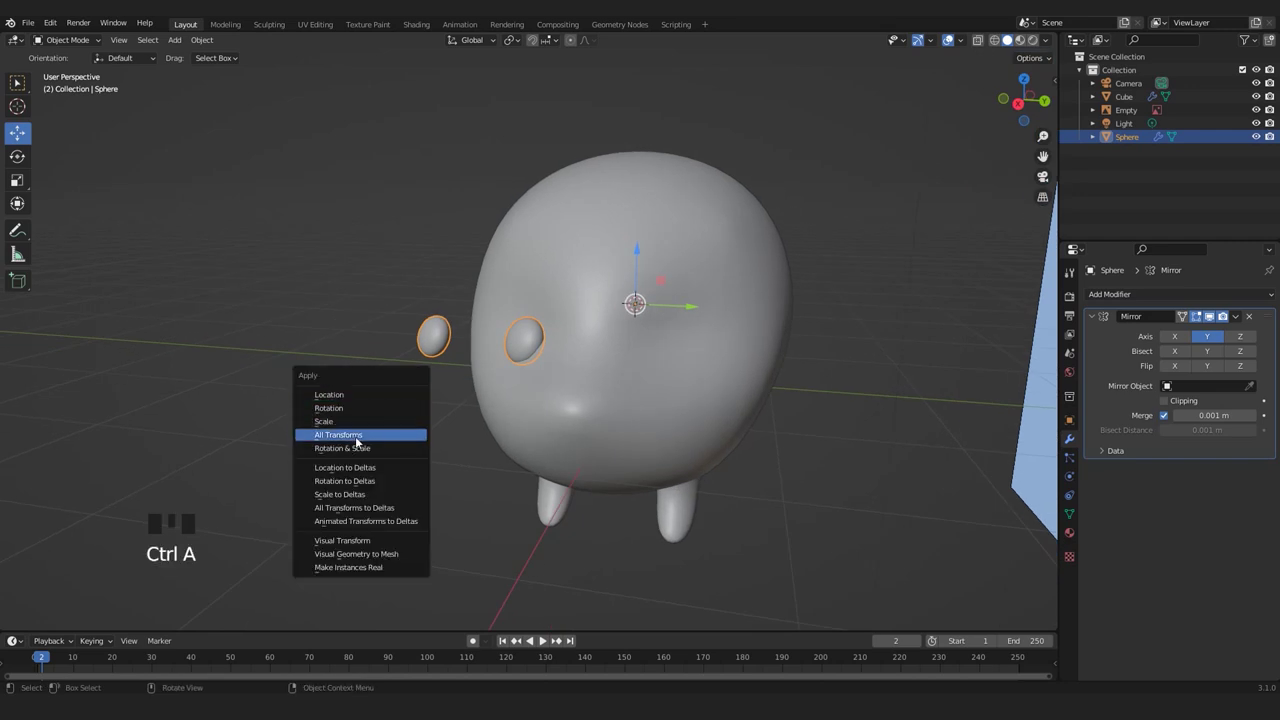
pyautogui.click(391, 414)
pyautogui.moveTo(514, 406); pyautogui.dragTo(591, 428)
pyautogui.press('KP_1')
pyautogui.scroll(3)
pyautogui.middleClick(624, 429)
pyautogui.click(612, 327)
pyautogui.scroll(3)
pyautogui.scroll(-3)
# Add a new UV sphere and place it at the hedgehog's snout tip.
pyautogui.press('shift+a')
pyautogui.moveTo(905, 302); pyautogui.dragTo(793, 334)
pyautogui.press('shift+a')
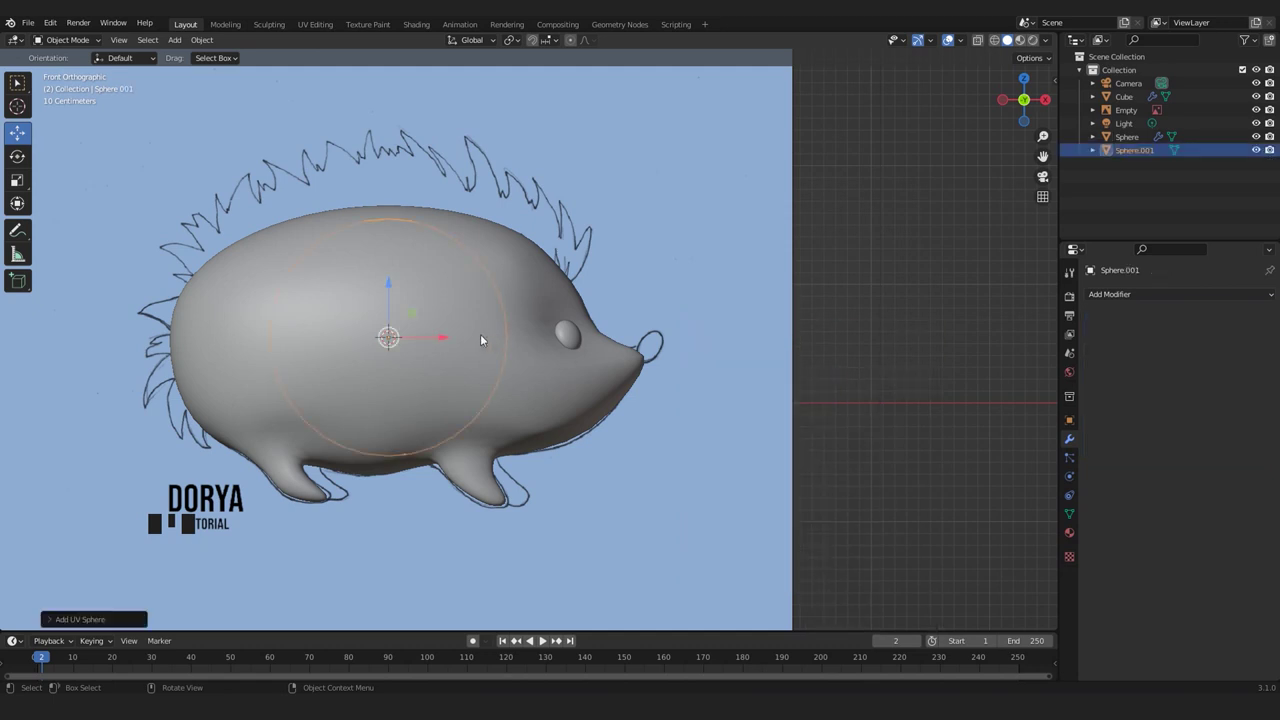
pyautogui.click(453, 337)
pyautogui.moveTo(720, 358); pyautogui.dragTo(925, 434)
# Shrink the nose sphere, stretch it along Z into a taller oval and tilt it forward about 40°.
pyautogui.press('s')
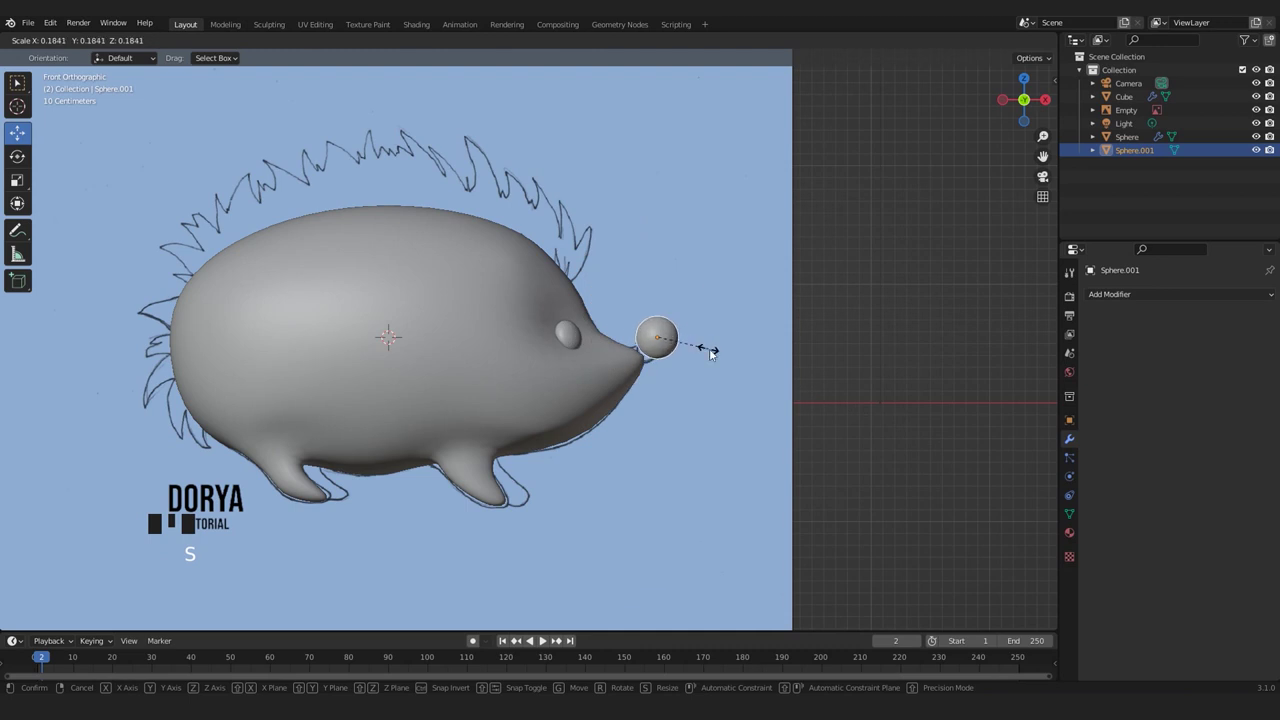
pyautogui.scroll(3)
pyautogui.scroll(-3)
pyautogui.press('s')
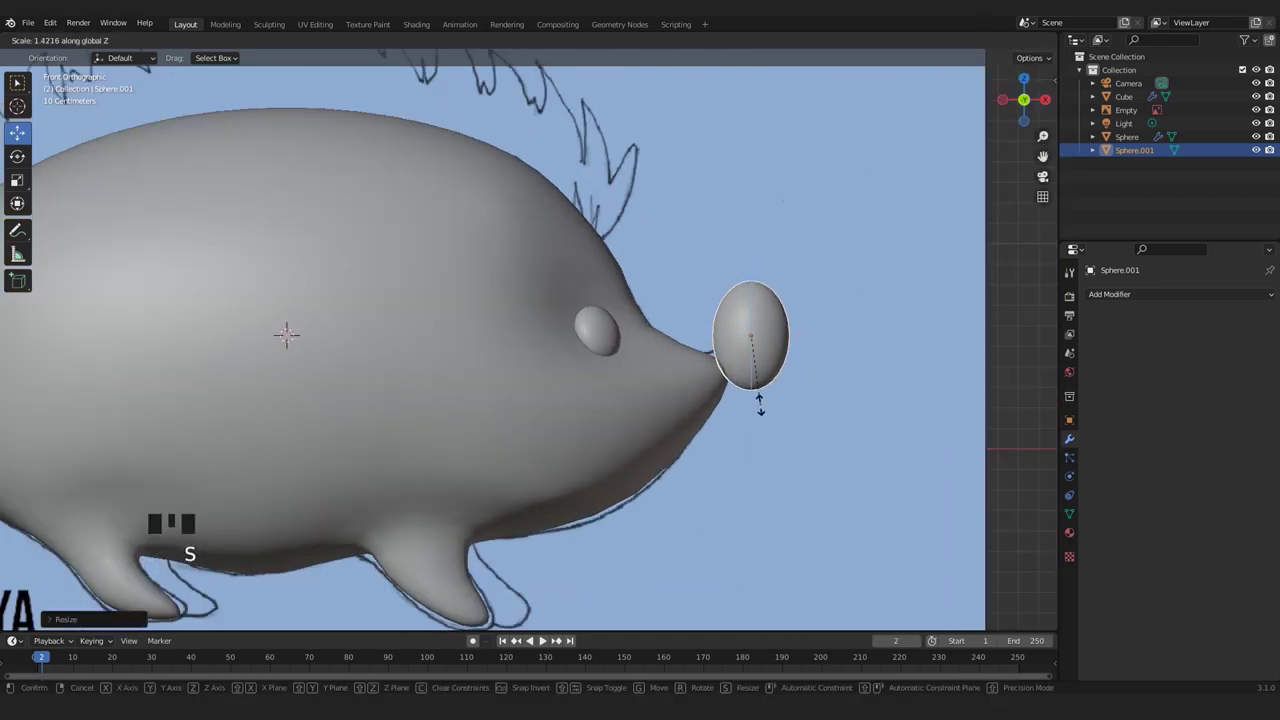
pyautogui.scroll(3)
pyautogui.moveTo(857, 409); pyautogui.dragTo(747, 376)
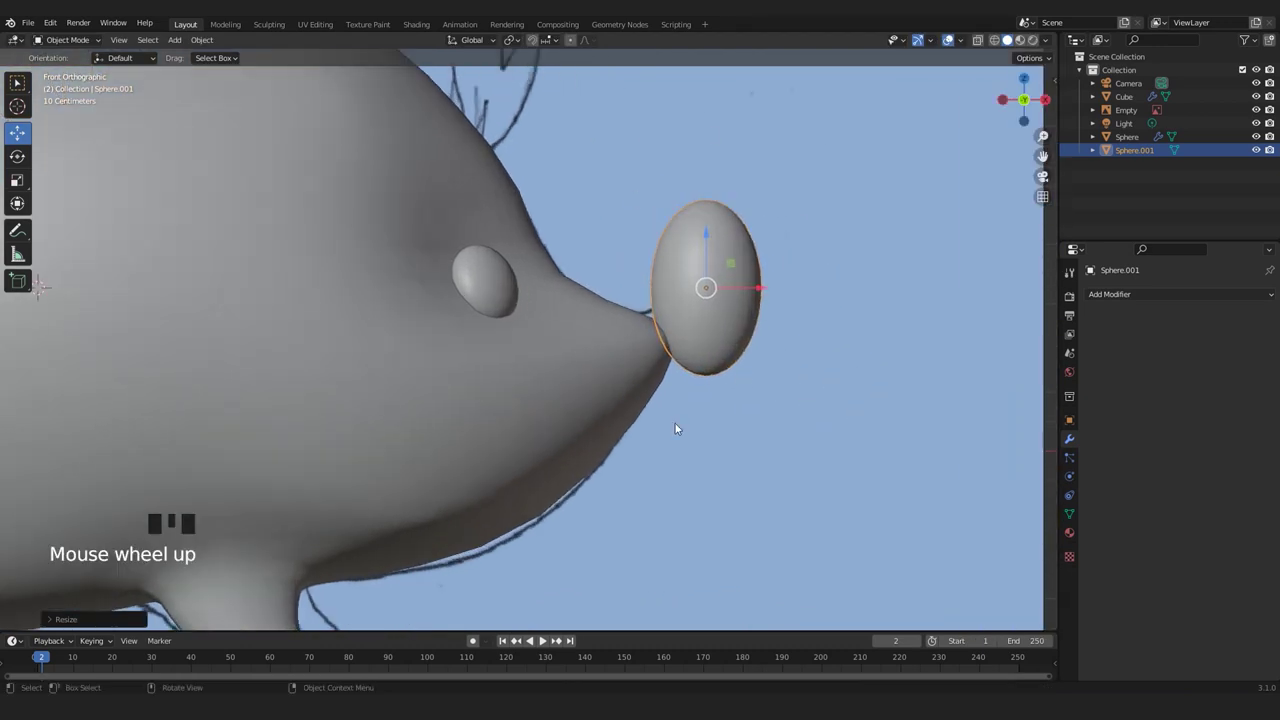
pyautogui.scroll(3)
pyautogui.press('r')
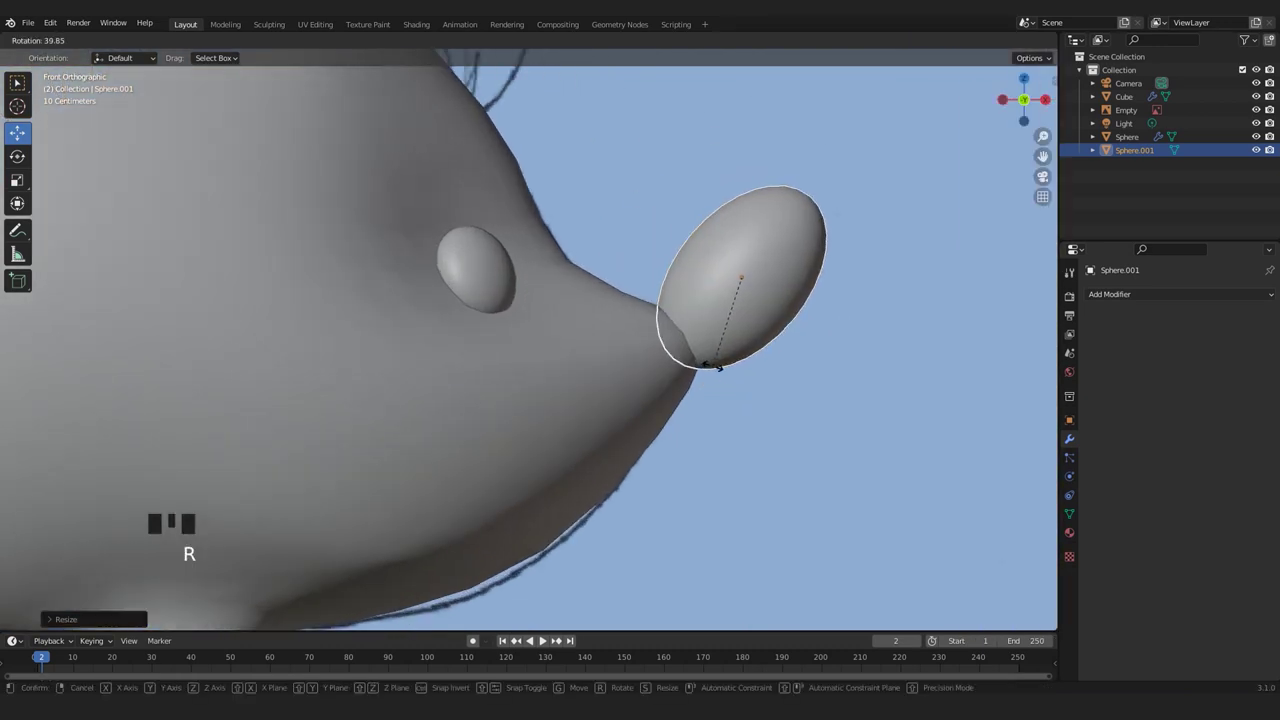
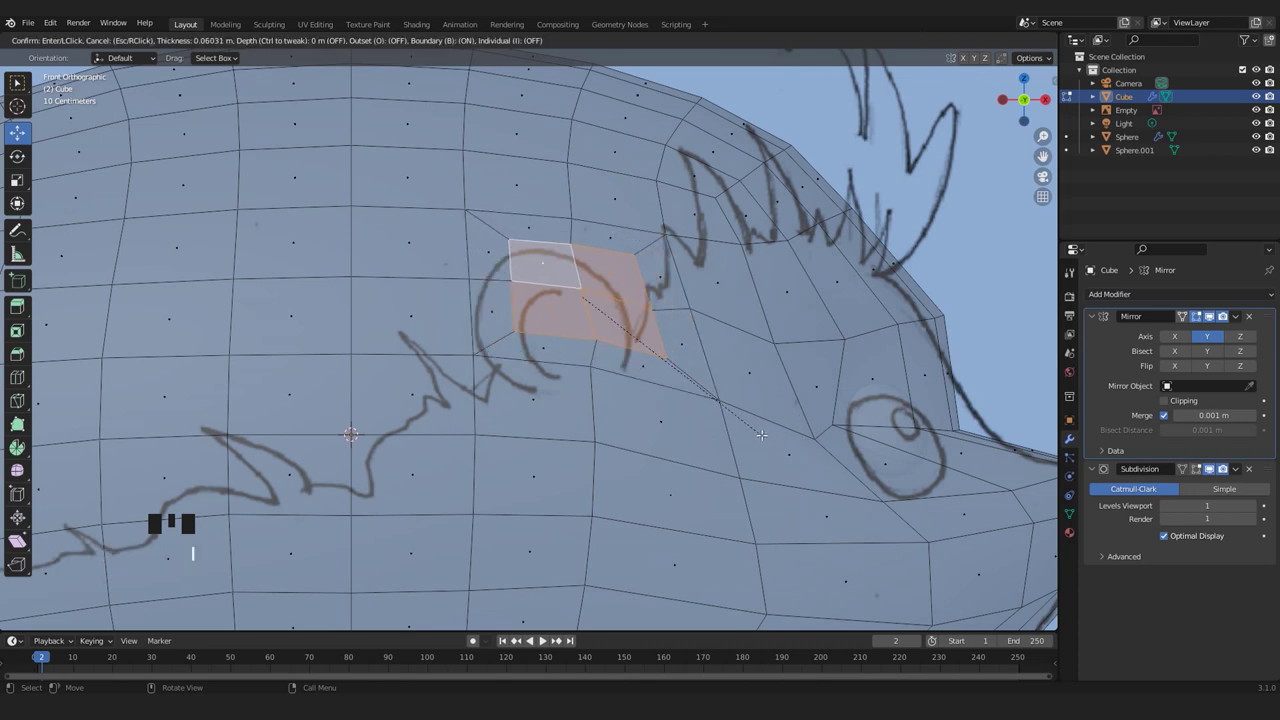
# Turn X-ray off so the body shading is opaque again around the inset head patch.
pyautogui.press('alt+z')
pyautogui.scroll(3)
pyautogui.scroll(-3)
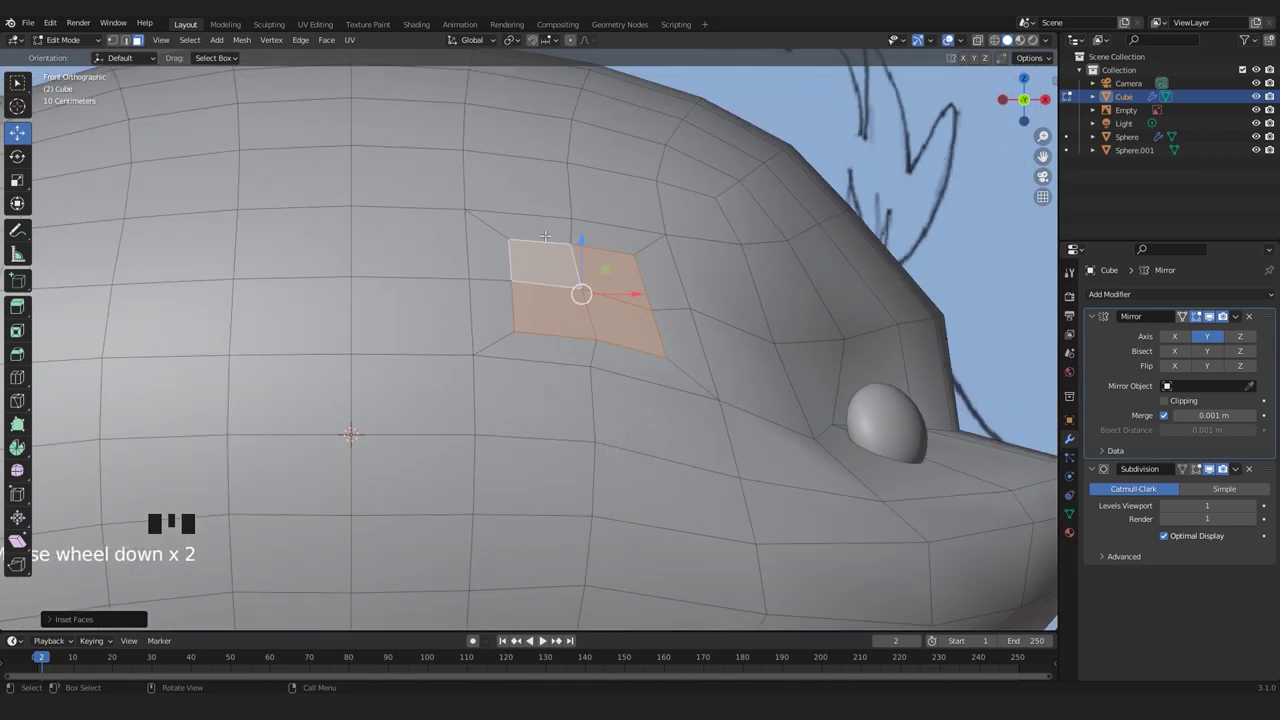
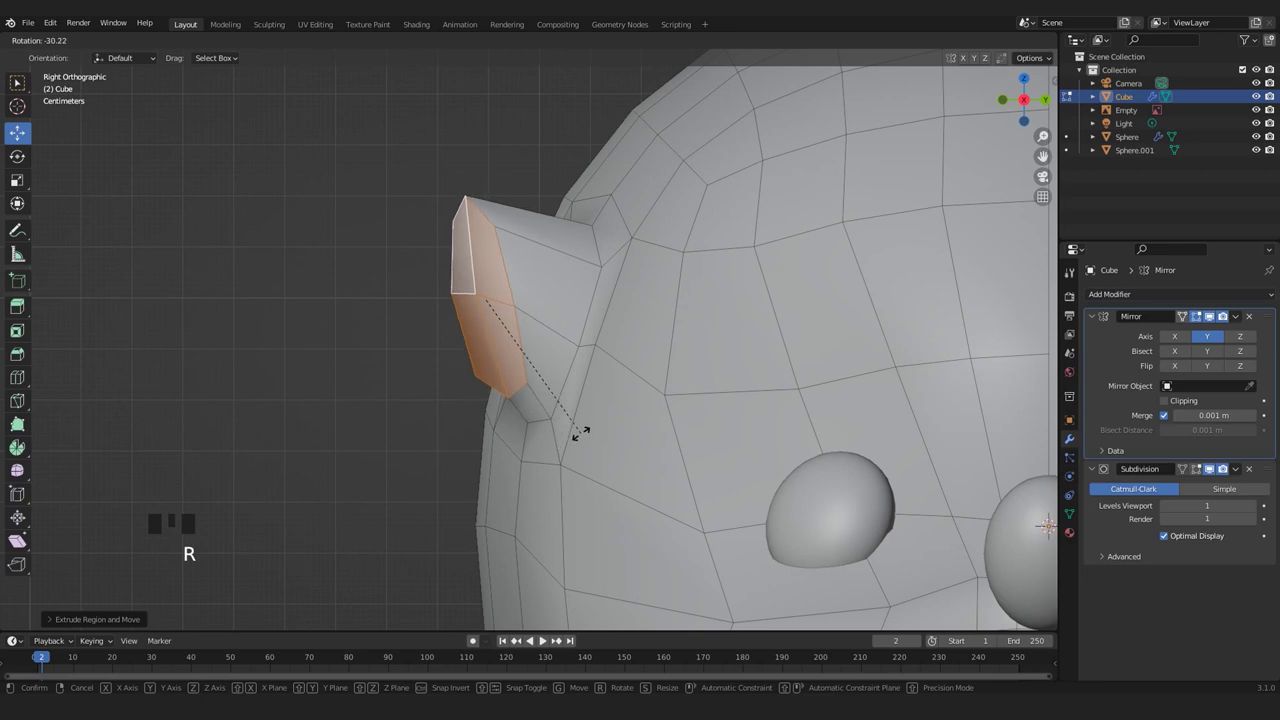
# Move the extruded ear stub outward from the head into place.
pyautogui.press('g')
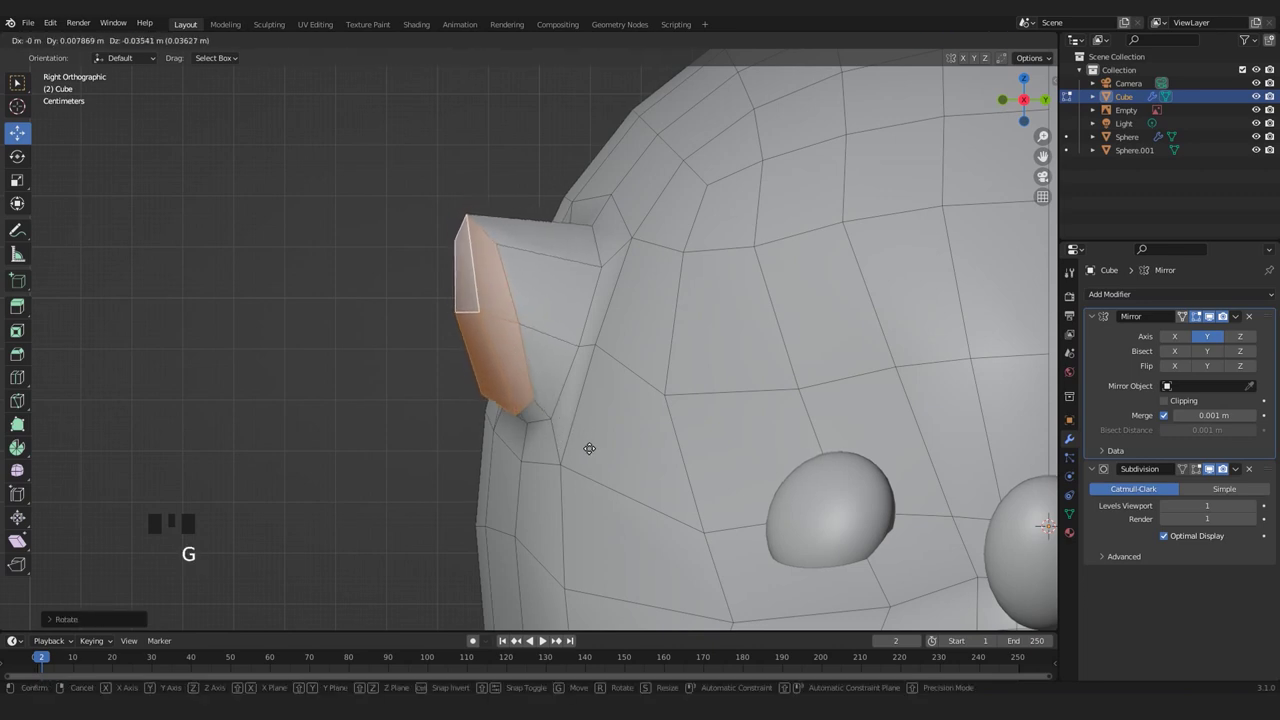
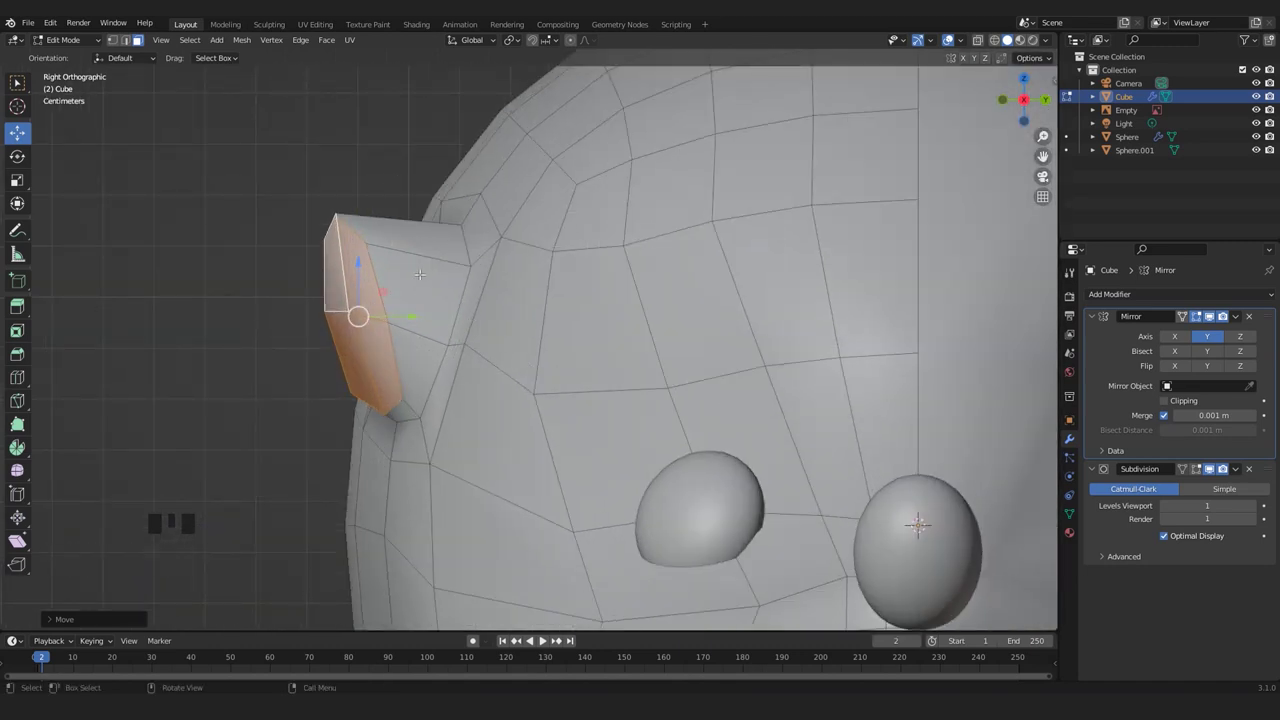
# Add an edge loop across the ear to refine its pointed shape.
pyautogui.press('ctrl+r')
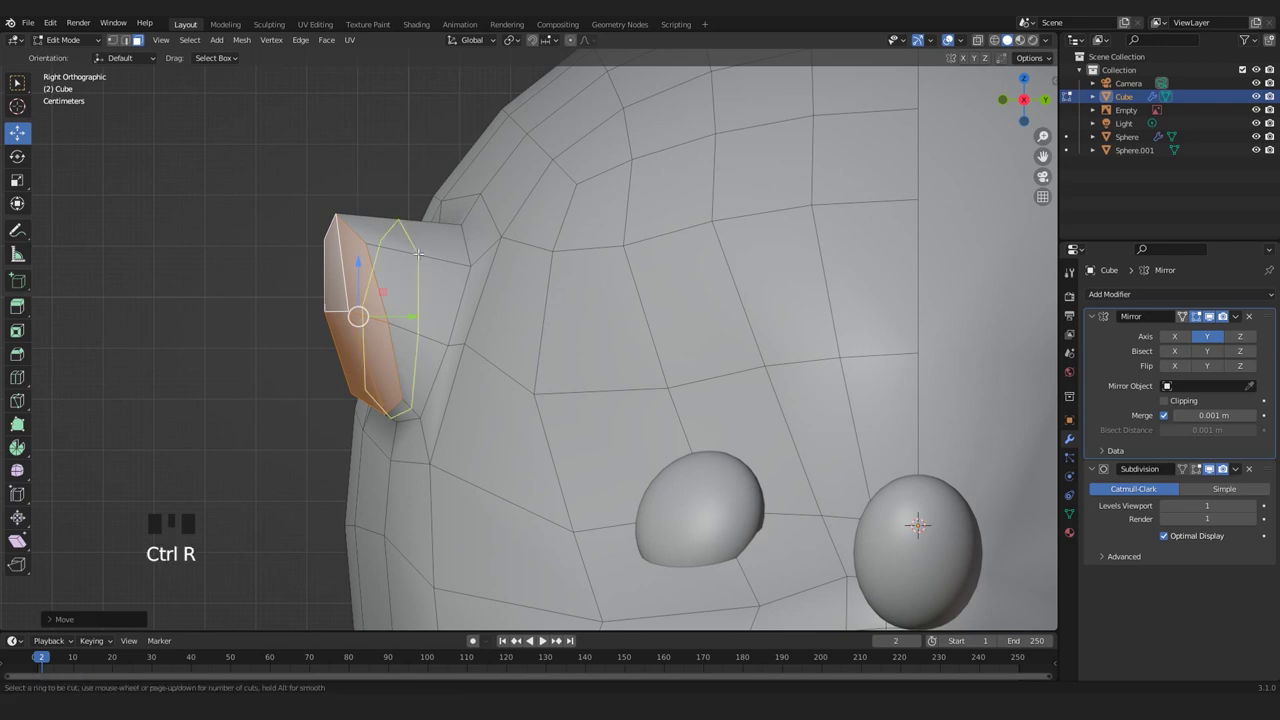
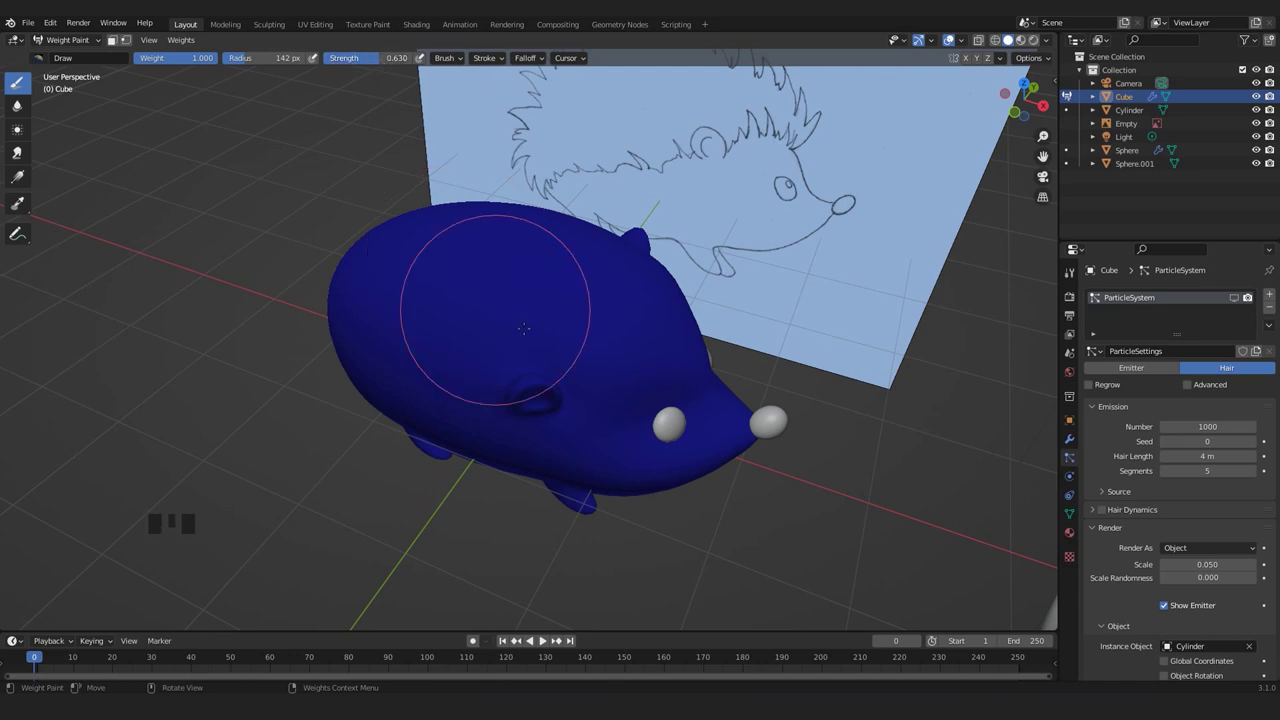
# Switch the body from Weight Paint back to Object Mode via the mode dropdown.
pyautogui.scroll(3)
pyautogui.scroll(3)
pyautogui.click(987, 61)
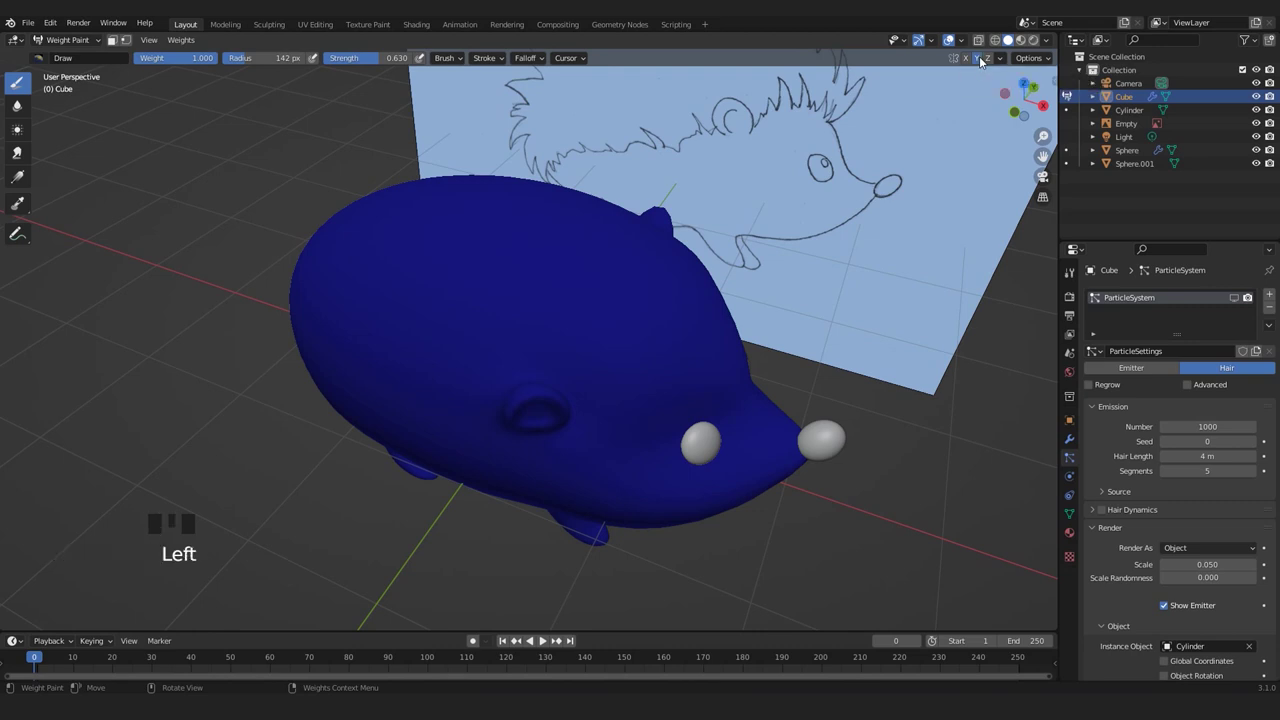
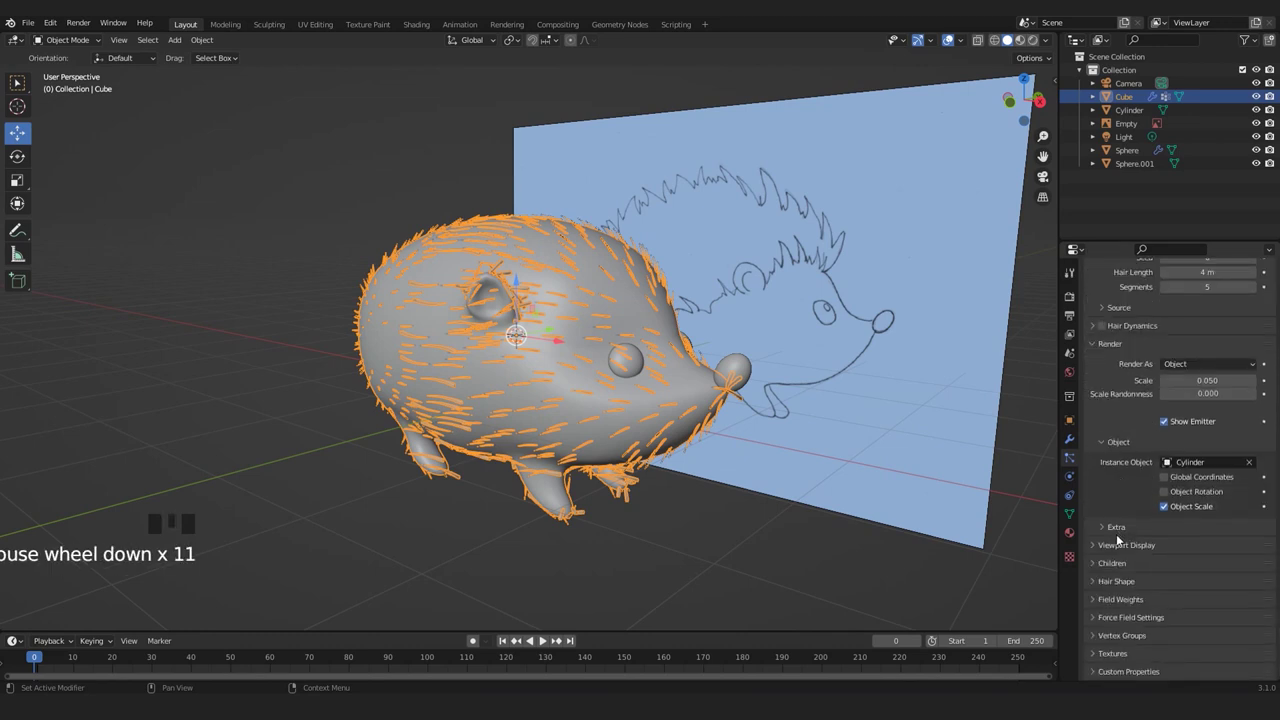
# Review the body's vertex groups in the properties panel.
pyautogui.moveTo(1093, 637); pyautogui.dragTo(1108, 645)
pyautogui.scroll(-3)
pyautogui.scroll(-3)
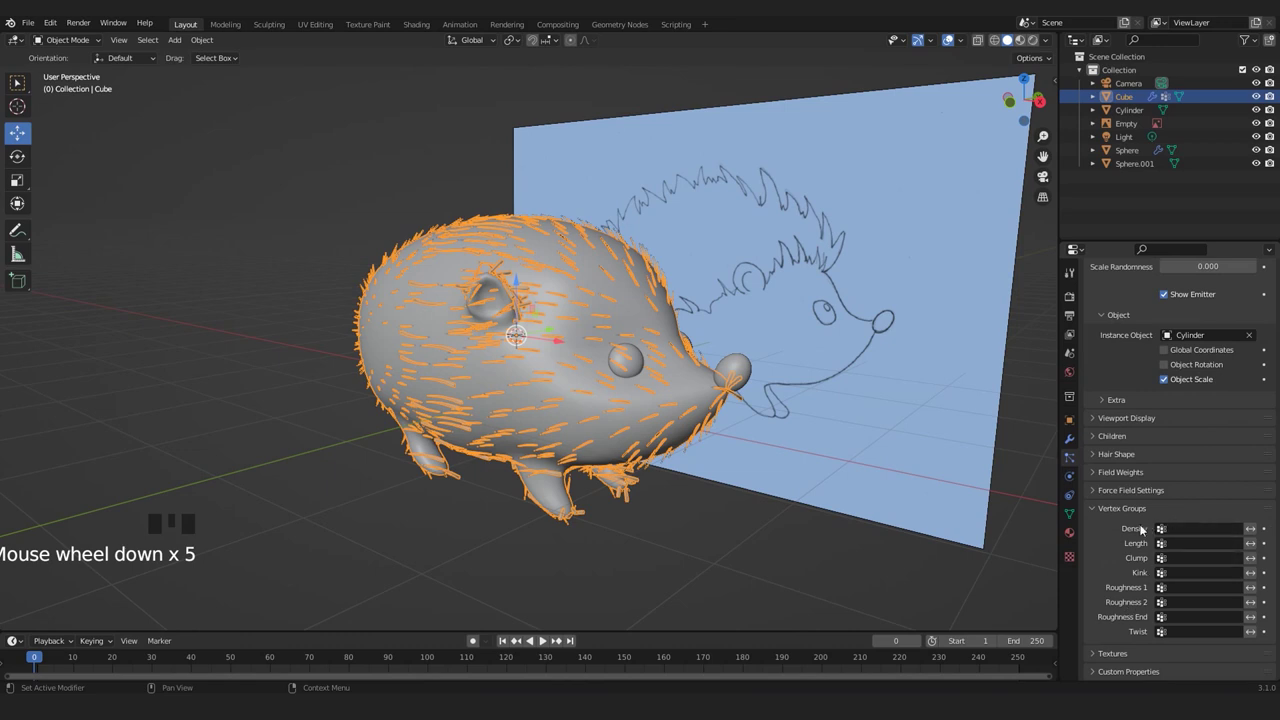
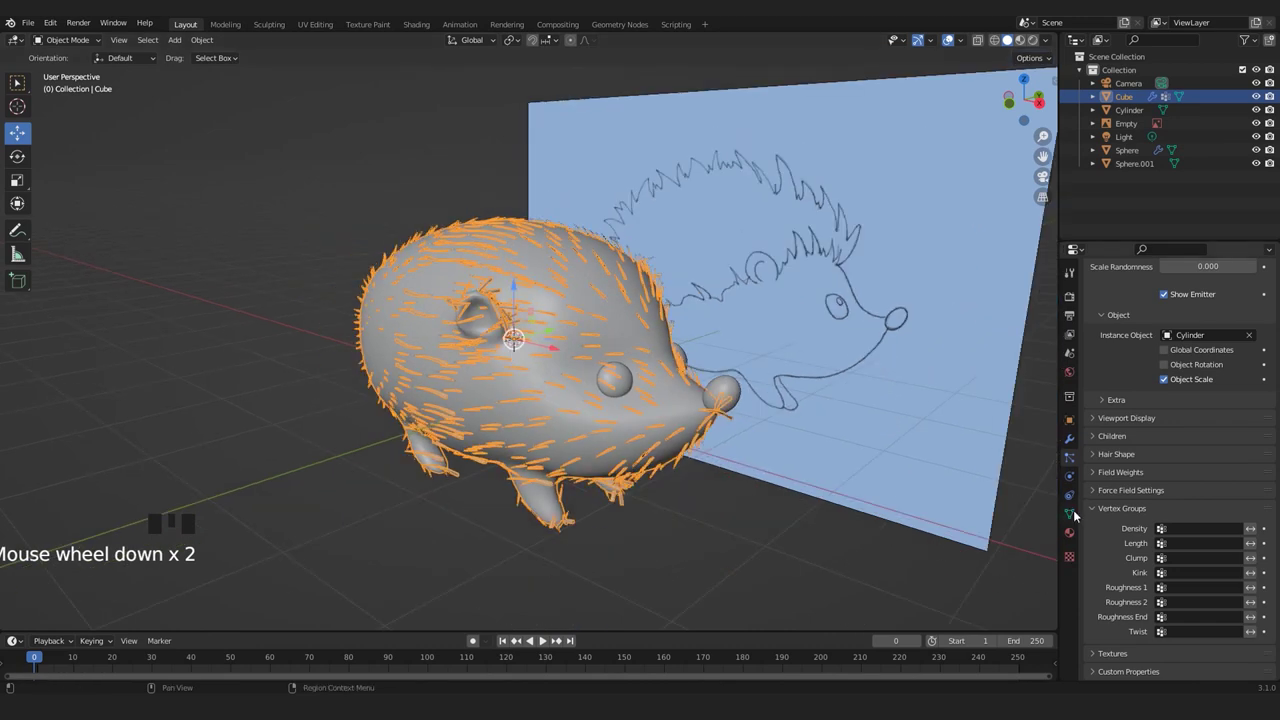
pyautogui.click(1075, 518)
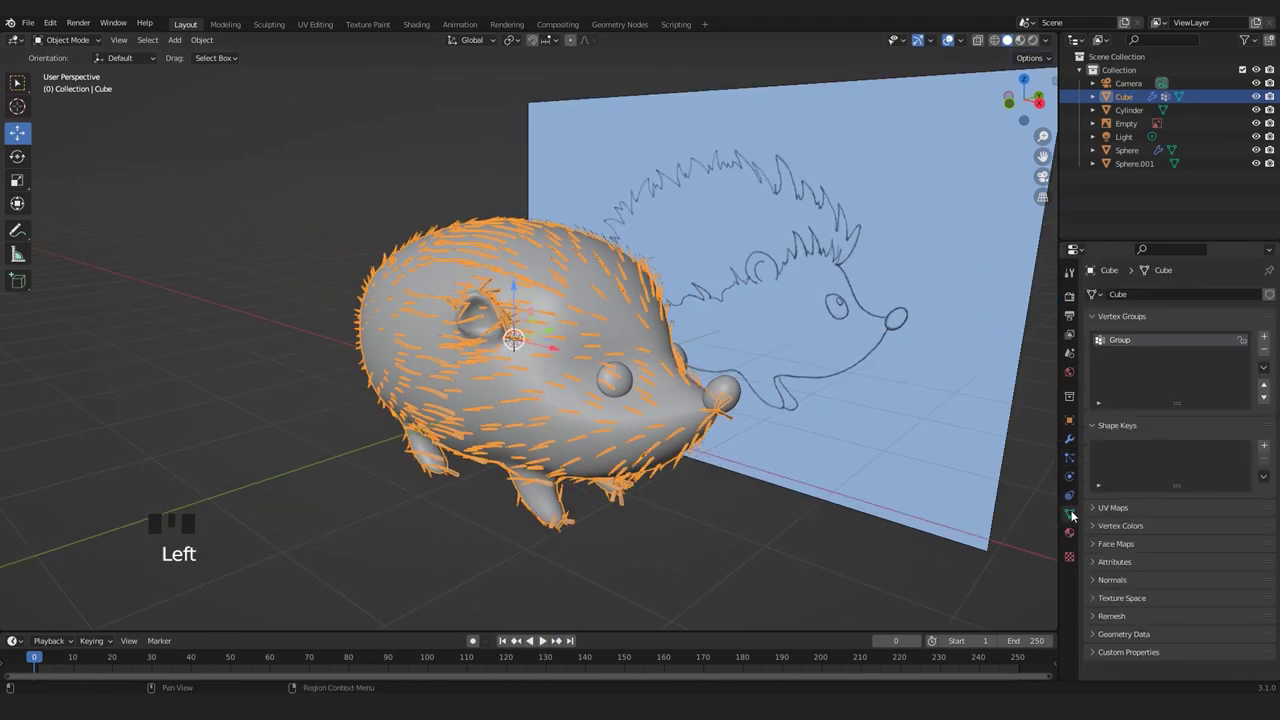
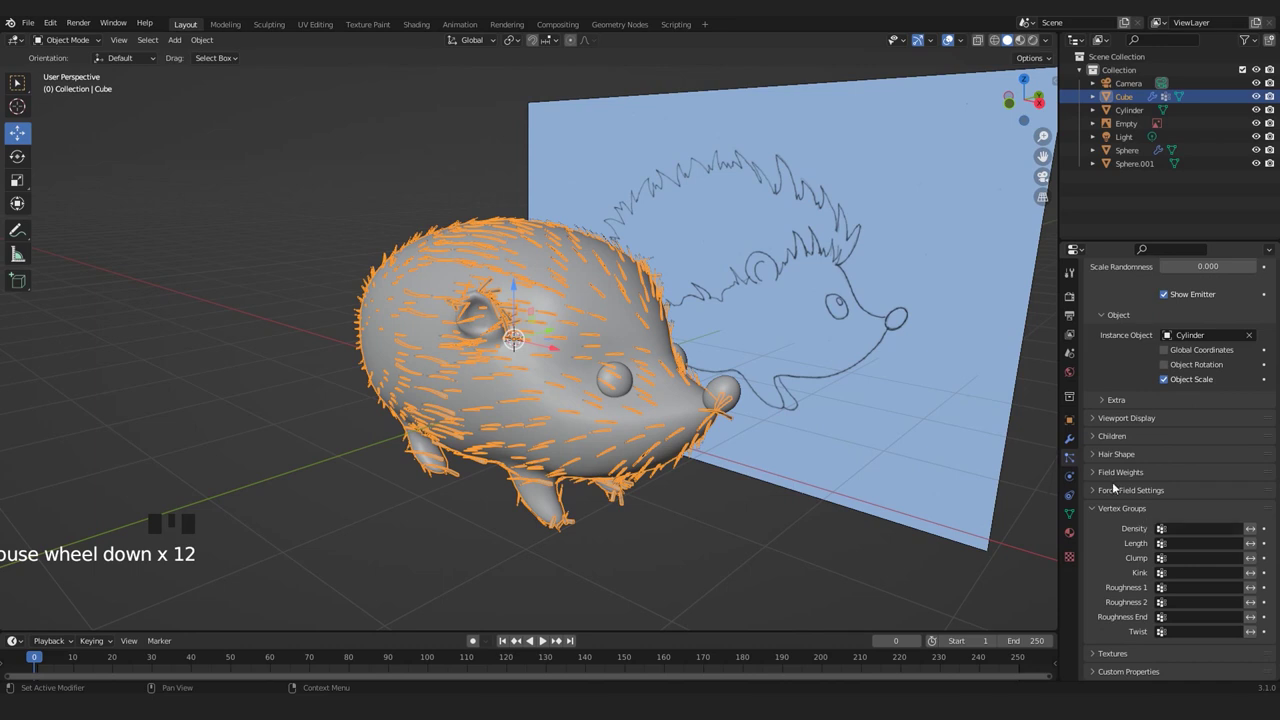
pyautogui.scroll(3)
pyautogui.scroll(-3)
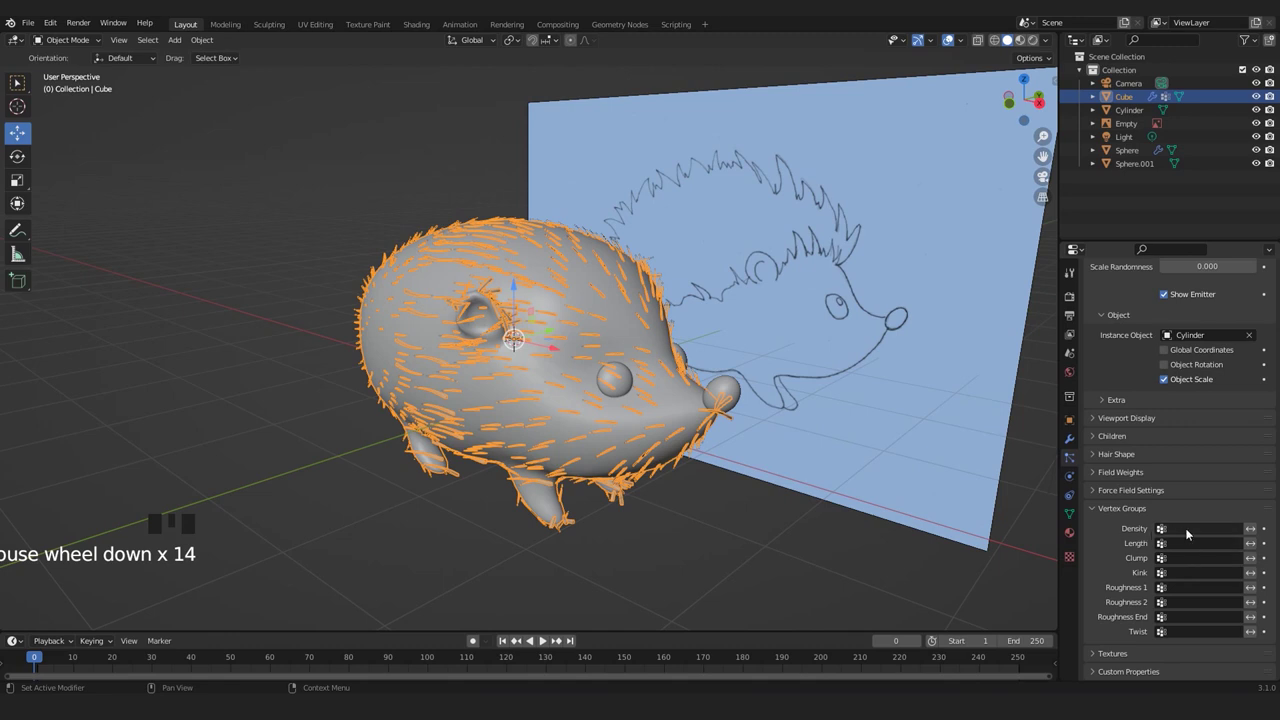
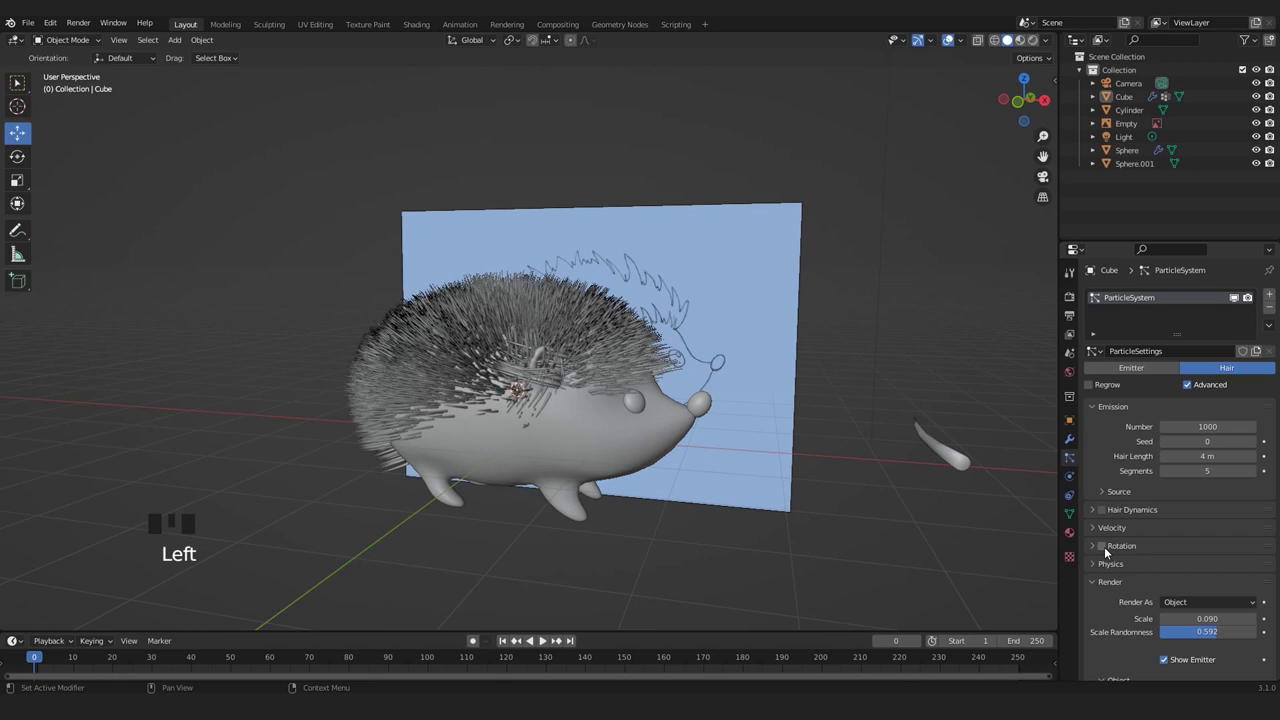
# Enable Rotation for the spine particles and expand its options.
pyautogui.click(1106, 549)
pyautogui.click(1094, 549)
pyautogui.scroll(-3)
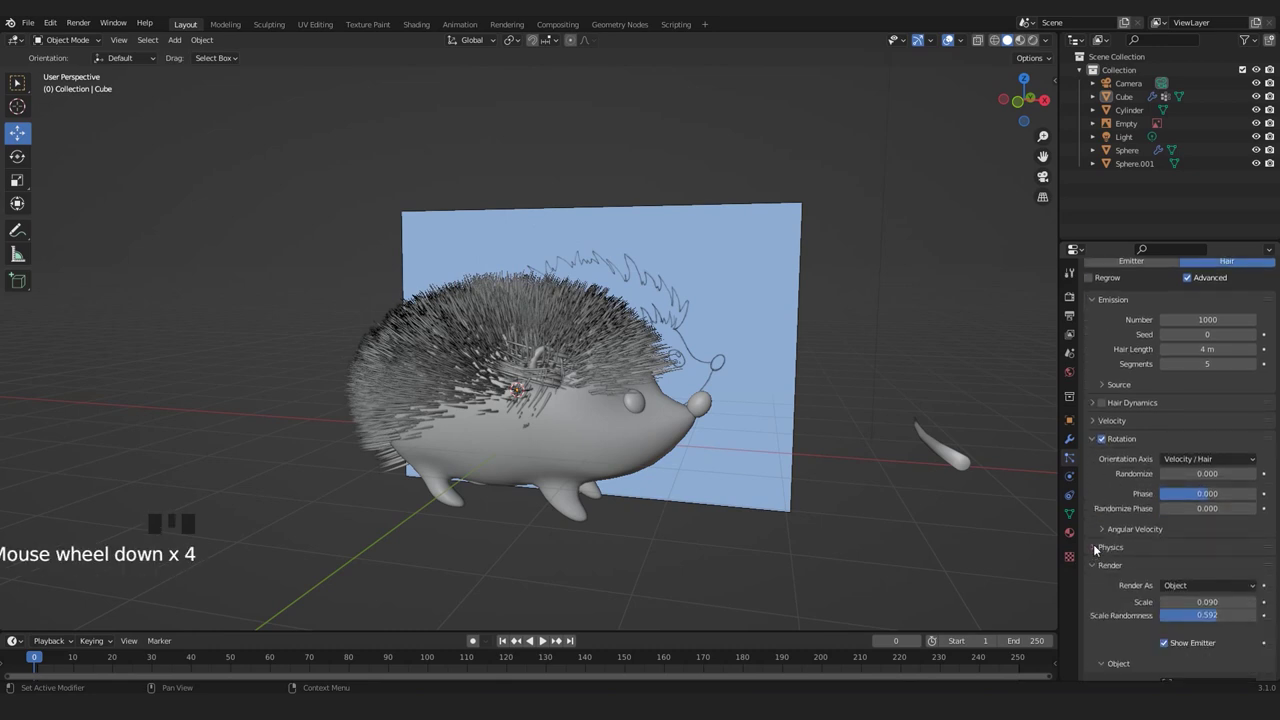
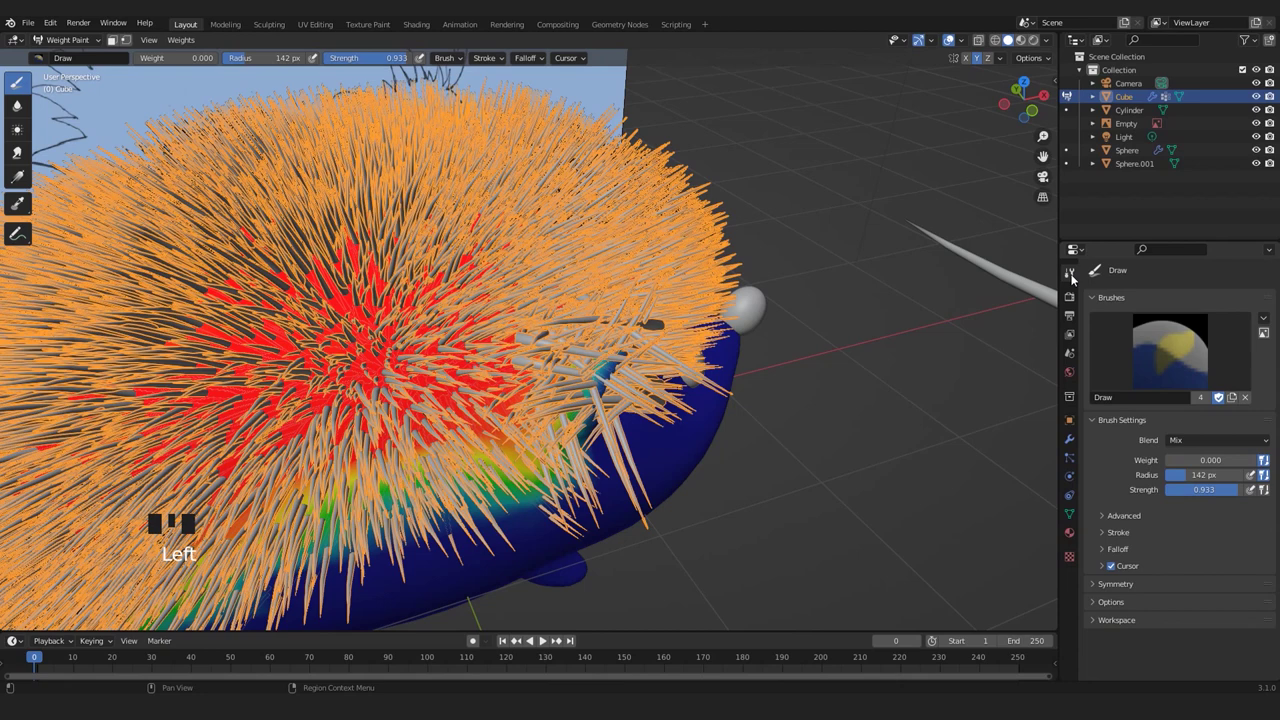
# Enter Weight Paint mode to paint the quills vertex group on the body.
pyautogui.click(1074, 266)
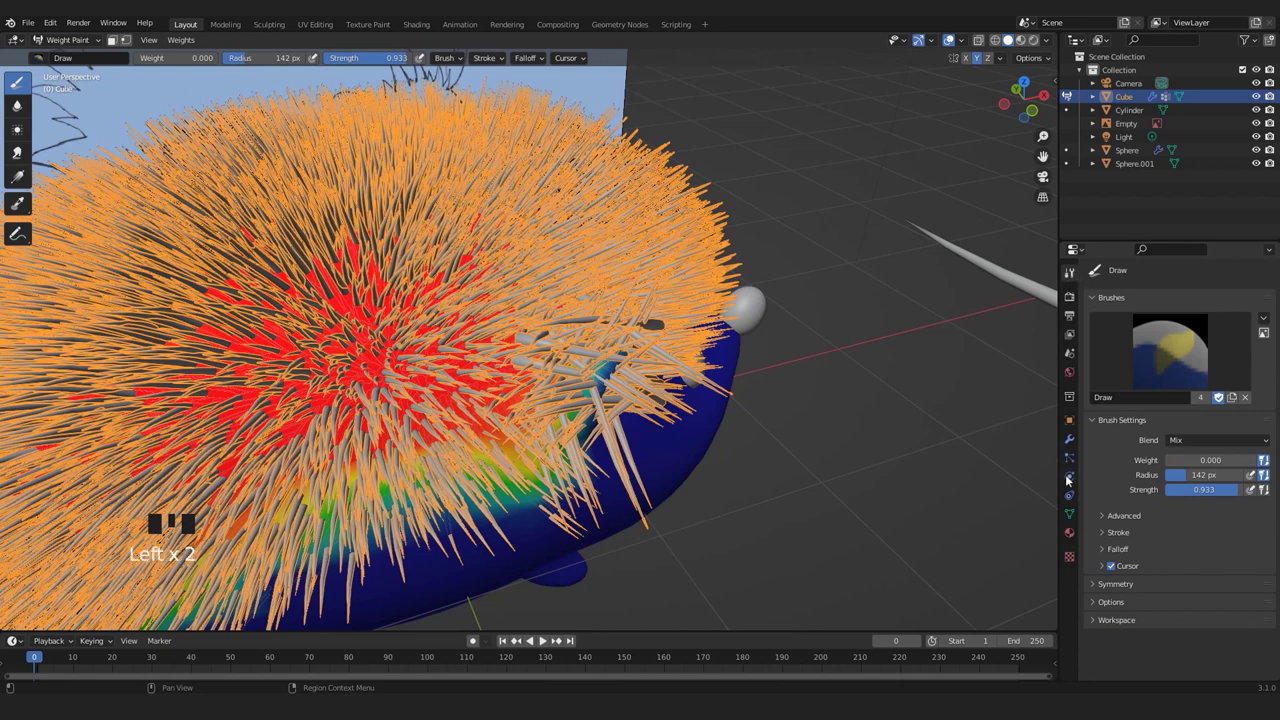
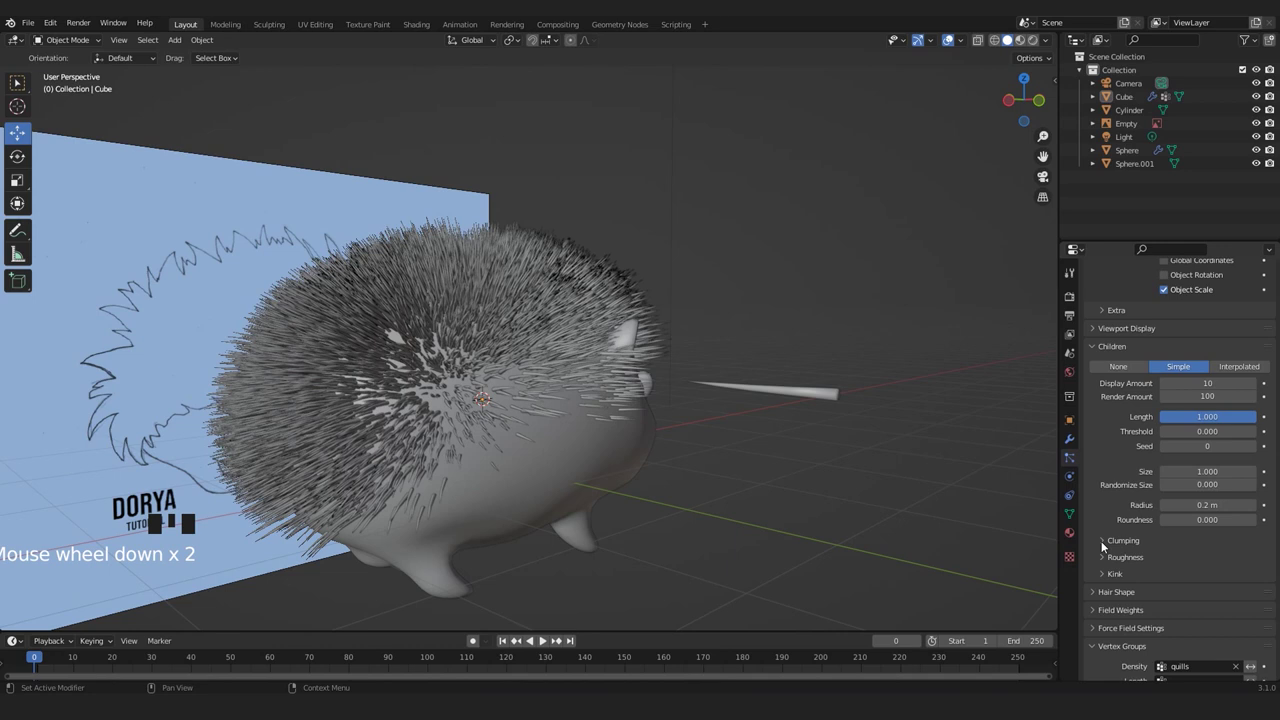
# Set the child spines' Display Amount to 20.
pyautogui.moveTo(1104, 543); pyautogui.dragTo(1133, 416)
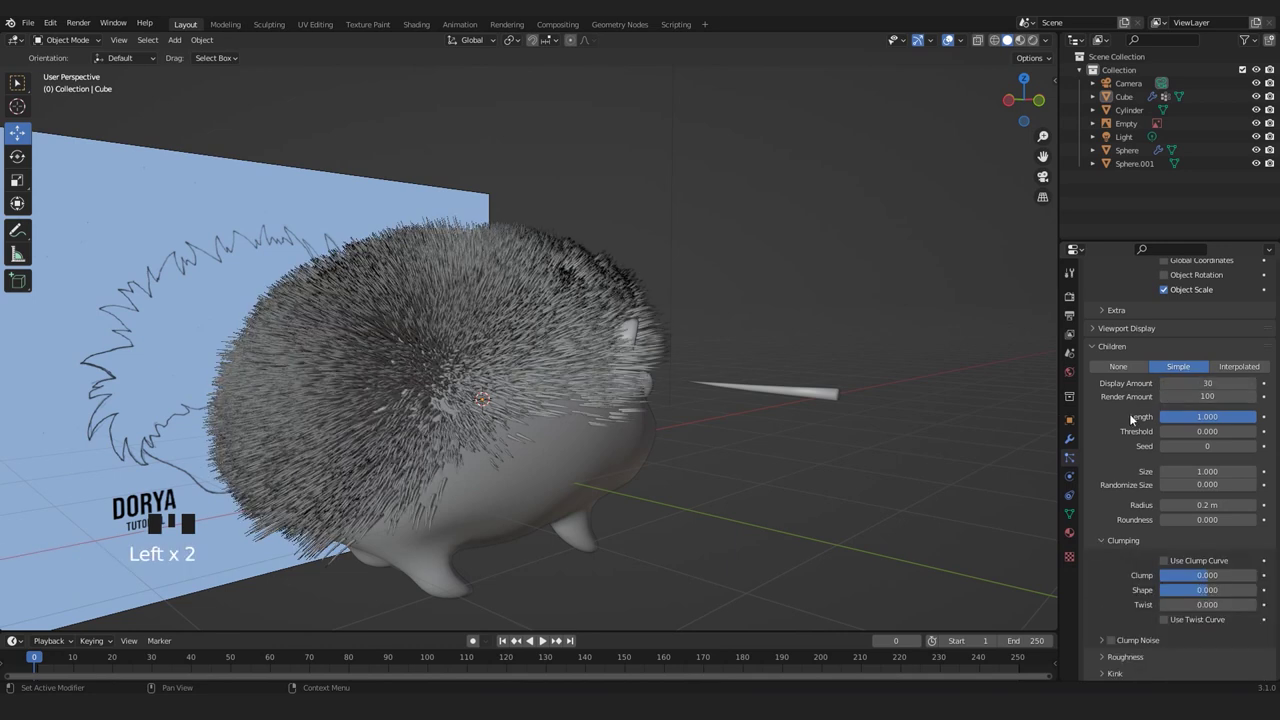
pyautogui.moveTo(578, 458); pyautogui.dragTo(1245, 582)
pyautogui.scroll(3)
pyautogui.scroll(3)
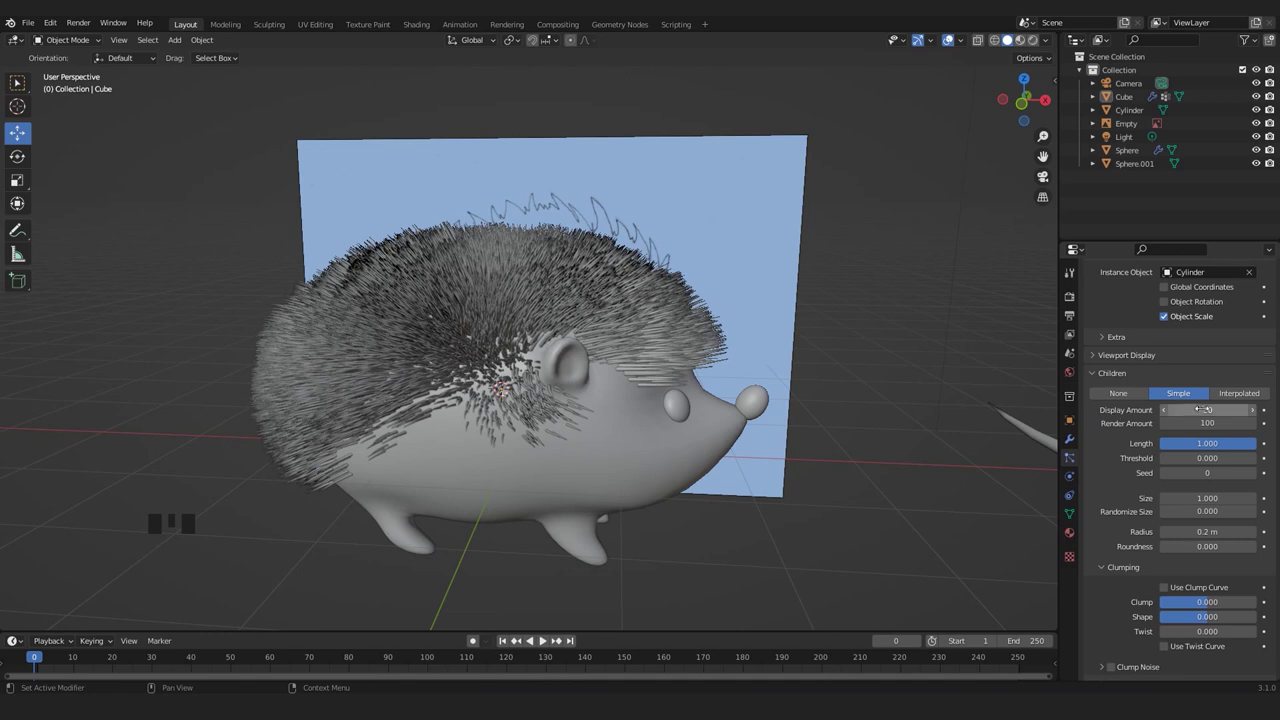
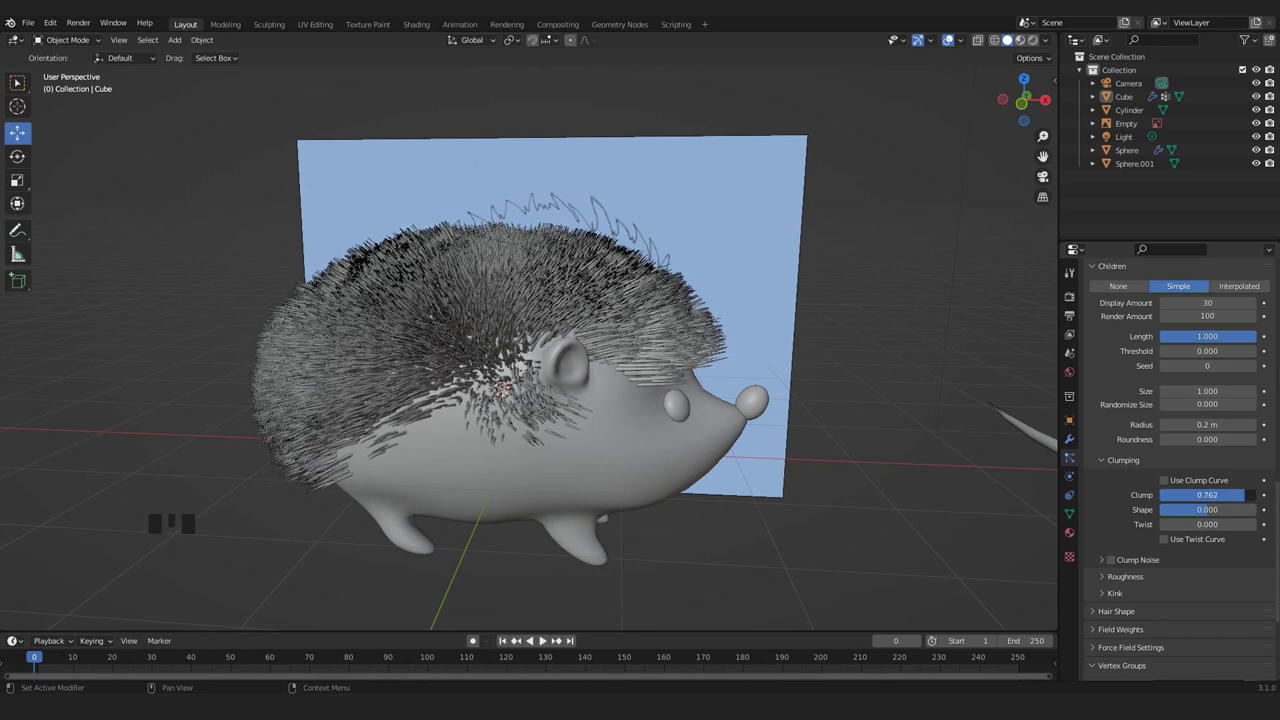
pyautogui.scroll(3)
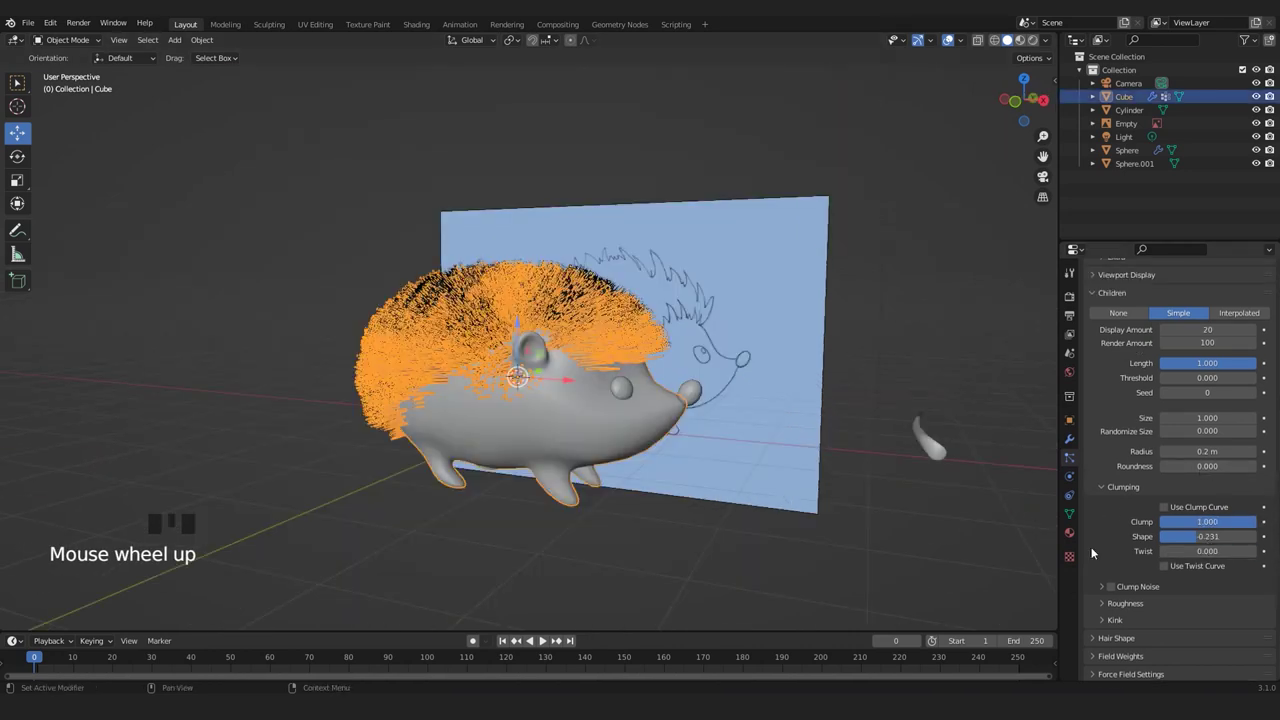
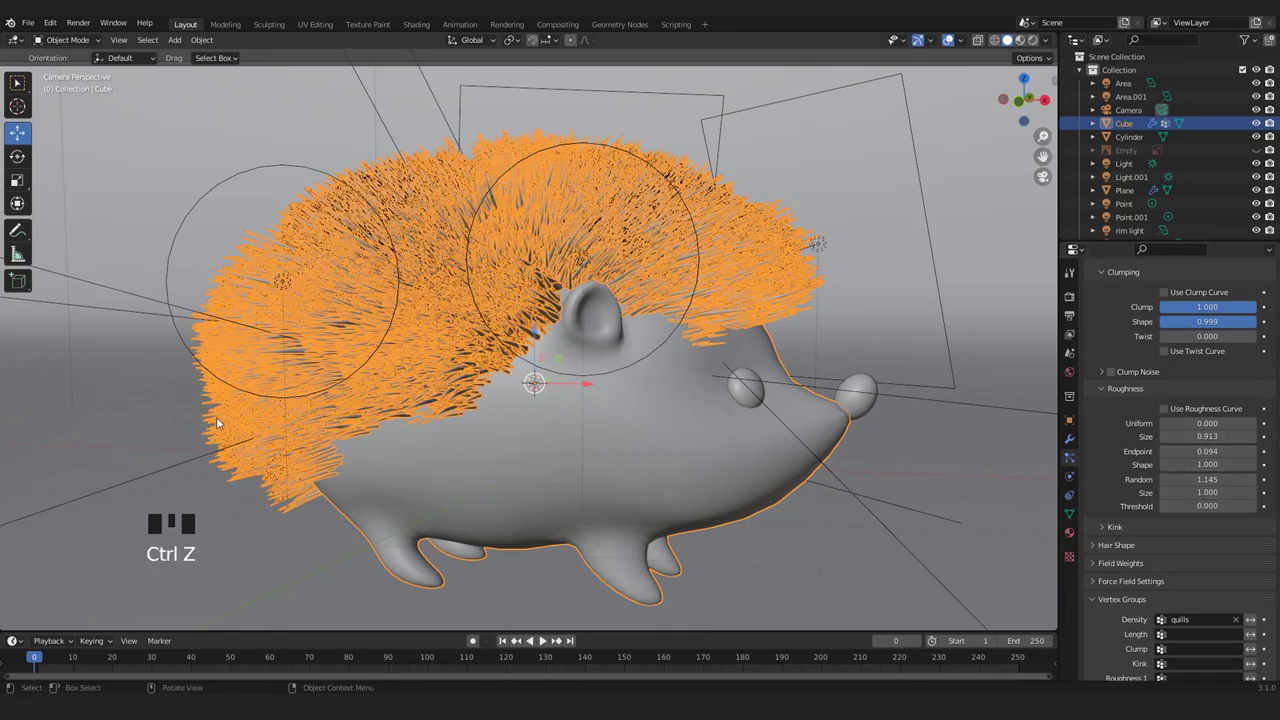
# Orbit and zoom around the spiky hedgehog on its lit backdrop to inspect it.
pyautogui.moveTo(328, 417); pyautogui.dragTo(390, 368)
pyautogui.scroll(-3)
pyautogui.scroll(3)
pyautogui.moveTo(747, 402); pyautogui.dragTo(587, 412)
pyautogui.scroll(-3)
pyautogui.moveTo(491, 444); pyautogui.dragTo(510, 446)
pyautogui.scroll(3)
# Navigate the rendered studio view to frame the hedgehog's face.
pyautogui.moveTo(584, 408); pyautogui.dragTo(610, 354)
pyautogui.scroll(-3)
pyautogui.moveTo(636, 358); pyautogui.dragTo(951, 40)
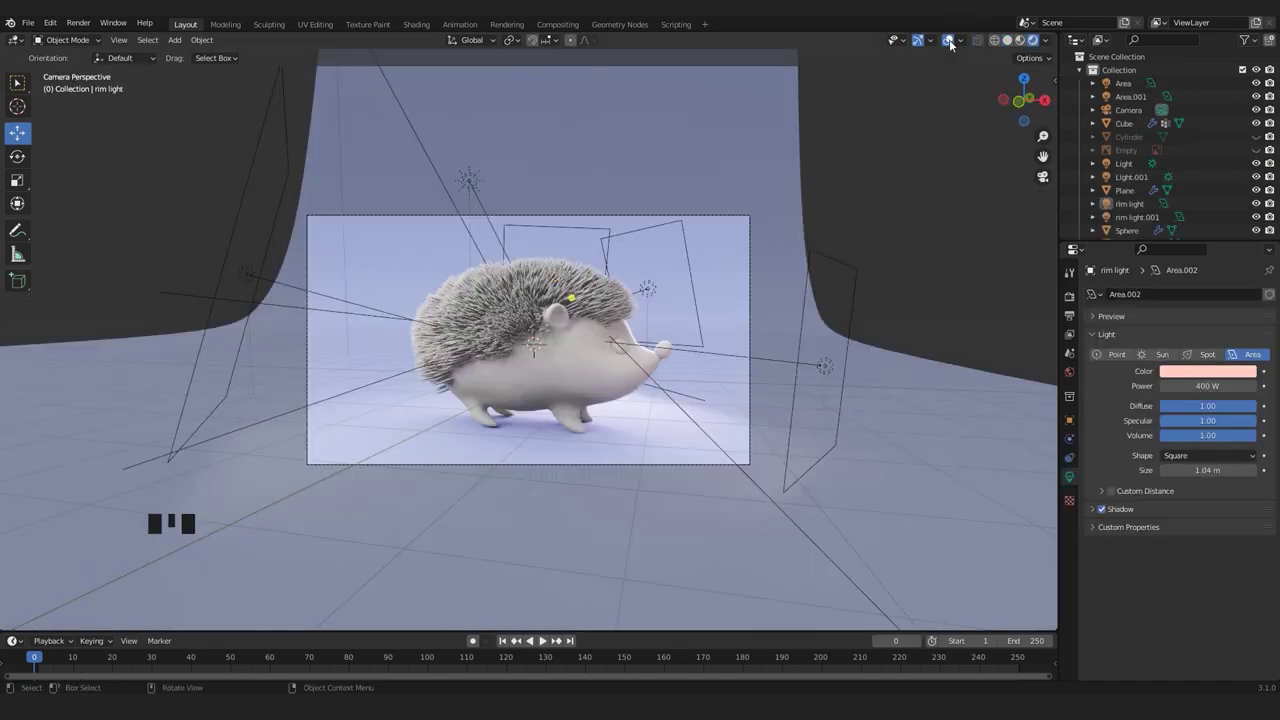
pyautogui.scroll(3)
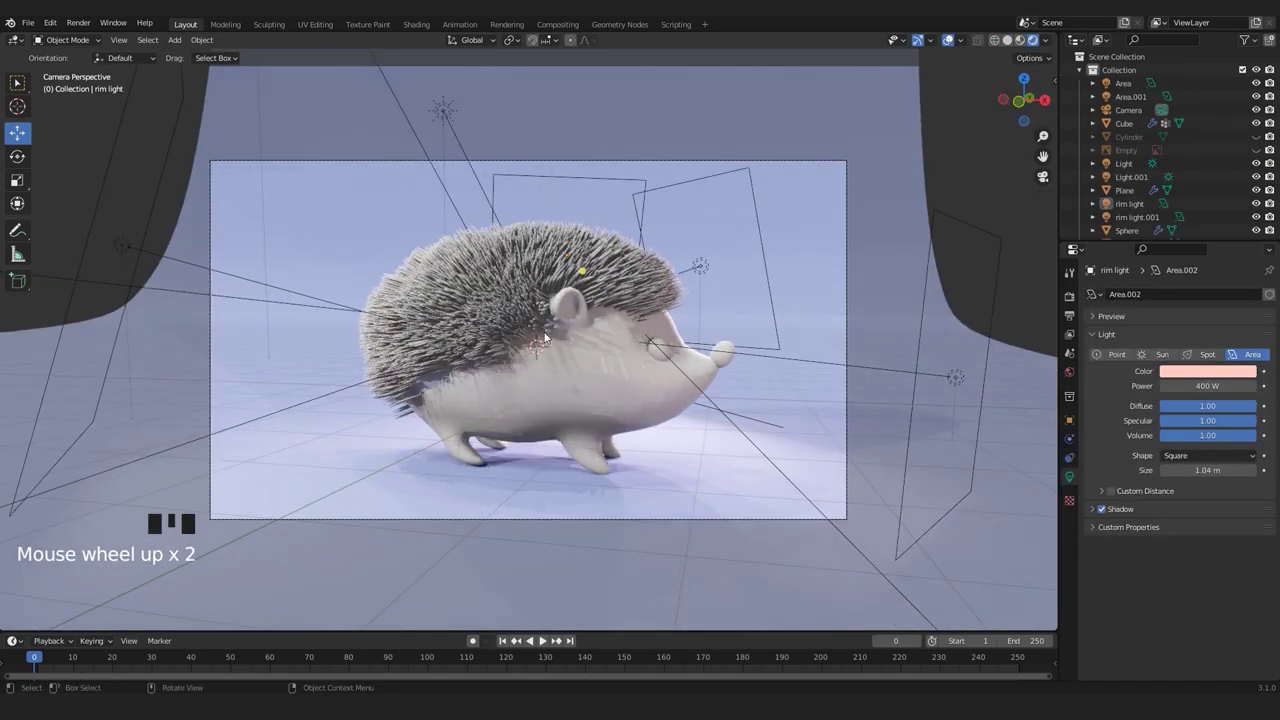
pyautogui.moveTo(704, 352); pyautogui.dragTo(631, 339)
pyautogui.scroll(3)
pyautogui.middleClick(640, 339)
pyautogui.scroll(-3)
pyautogui.scroll(-3)
pyautogui.scroll(-3)
# Box-select the nose and eye spheres for shading.
pyautogui.moveTo(747, 310); pyautogui.dragTo(858, 172)
pyautogui.click(858, 172)
pyautogui.scroll(3)
pyautogui.click(640, 336)
pyautogui.scroll(-3)
pyautogui.moveTo(610, 345); pyautogui.dragTo(1045, 157)
pyautogui.click(1045, 157)
# Create a 'black' material on the nose with black Base Color and ~0.15 Roughness, and copy it to the eyes.
pyautogui.moveTo(1045, 157); pyautogui.dragTo(1045, 157)
pyautogui.click(1045, 157)
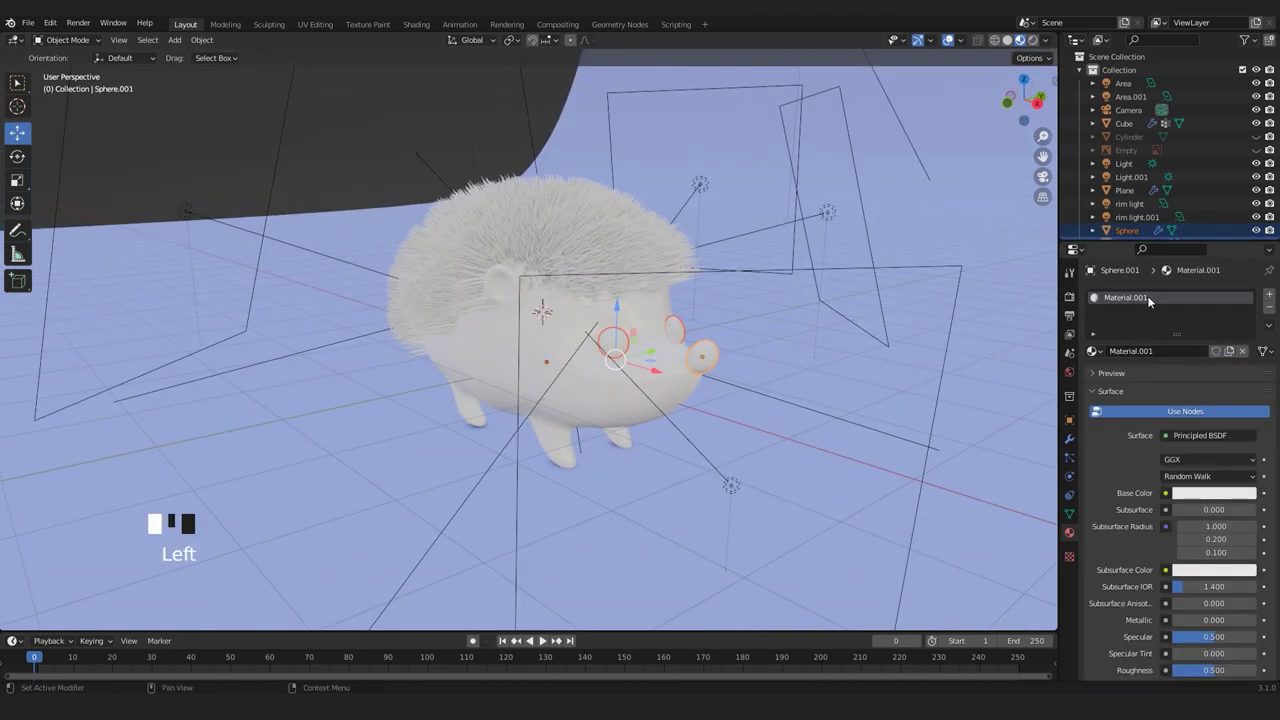
pyautogui.click(1045, 157)
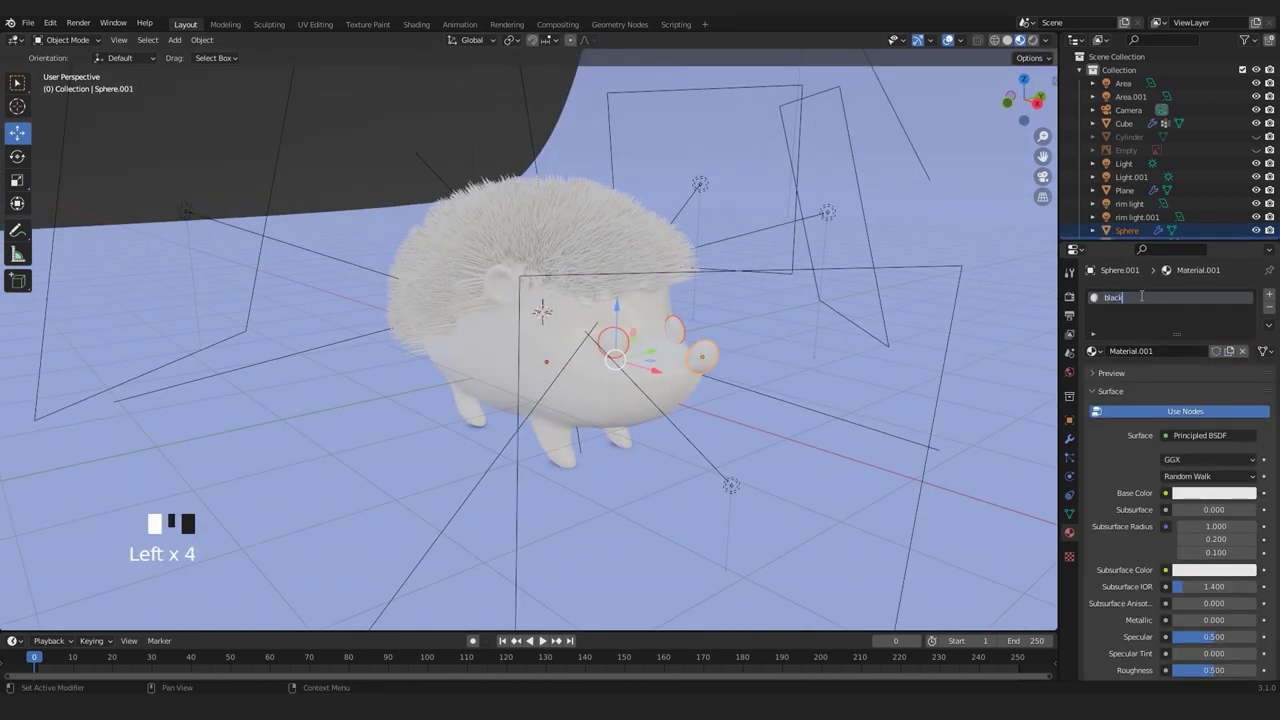
pyautogui.click(1045, 157)
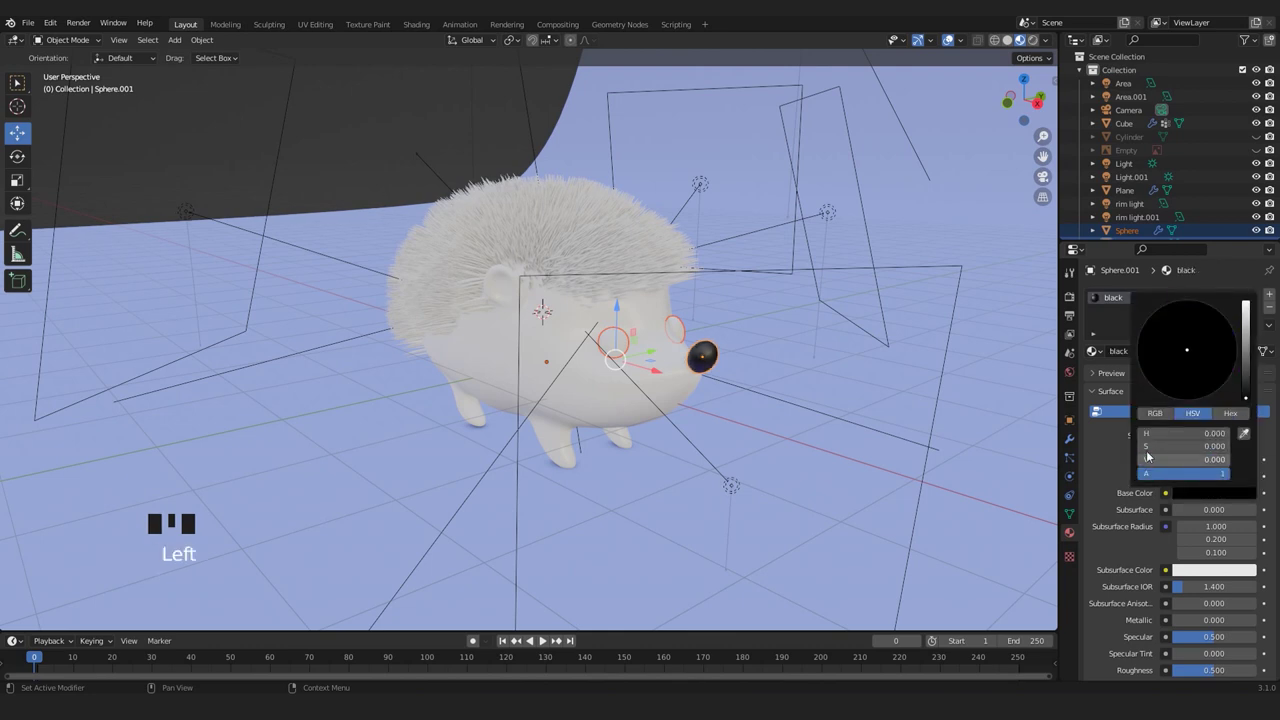
pyautogui.click(1045, 157)
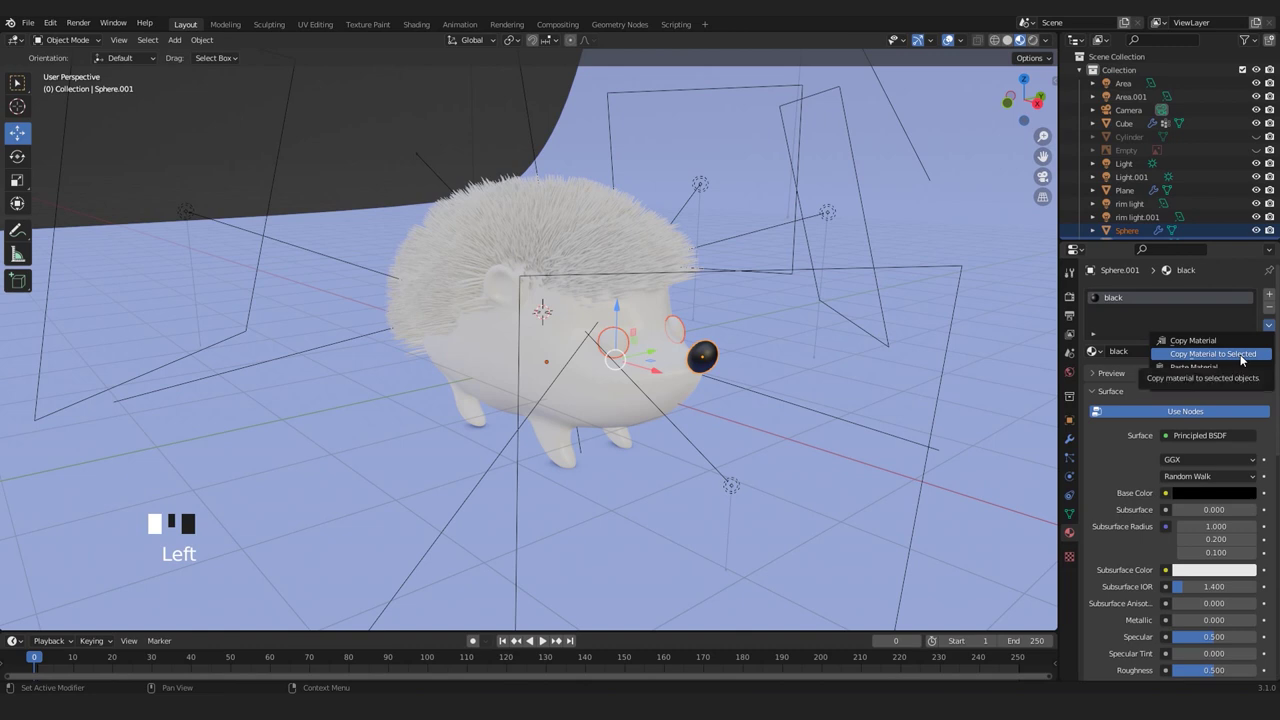
pyautogui.scroll(-3)
pyautogui.scroll(-3)
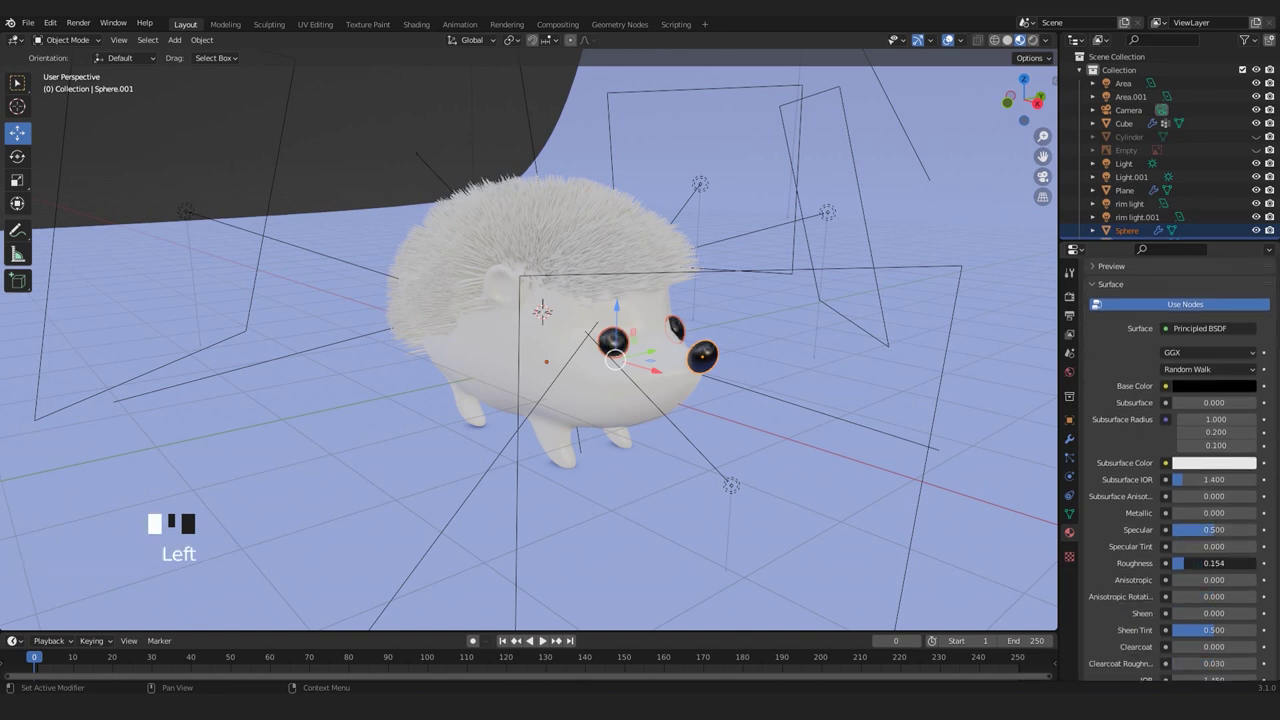
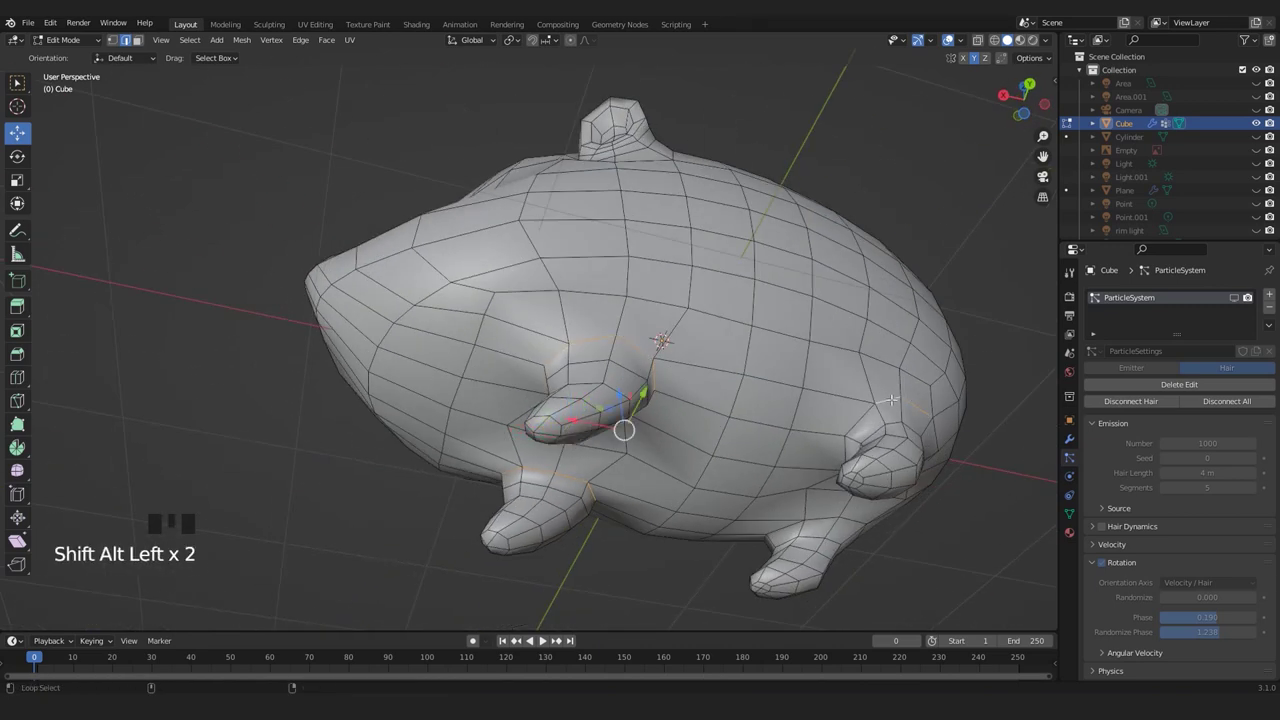
# Orbit the viewport to a side view of the hedgehog body.
pyautogui.click(951, 40)
pyautogui.middleClick(951, 40)
pyautogui.scroll(-3)
pyautogui.middleClick(951, 40)
pyautogui.scroll(3)
pyautogui.moveTo(951, 40); pyautogui.dragTo(951, 40)
# Select the edge loop running along the belly near the legs.
pyautogui.click(951, 40)
pyautogui.click(951, 40)
pyautogui.click(951, 40)
pyautogui.click(951, 40)
pyautogui.moveTo(951, 40); pyautogui.dragTo(951, 40)
pyautogui.click(951, 40)
pyautogui.moveTo(951, 40); pyautogui.dragTo(951, 40)
# Bring up the Edge menu (Ctrl+E) for the selected belly loop.
pyautogui.press('ctrl+e')
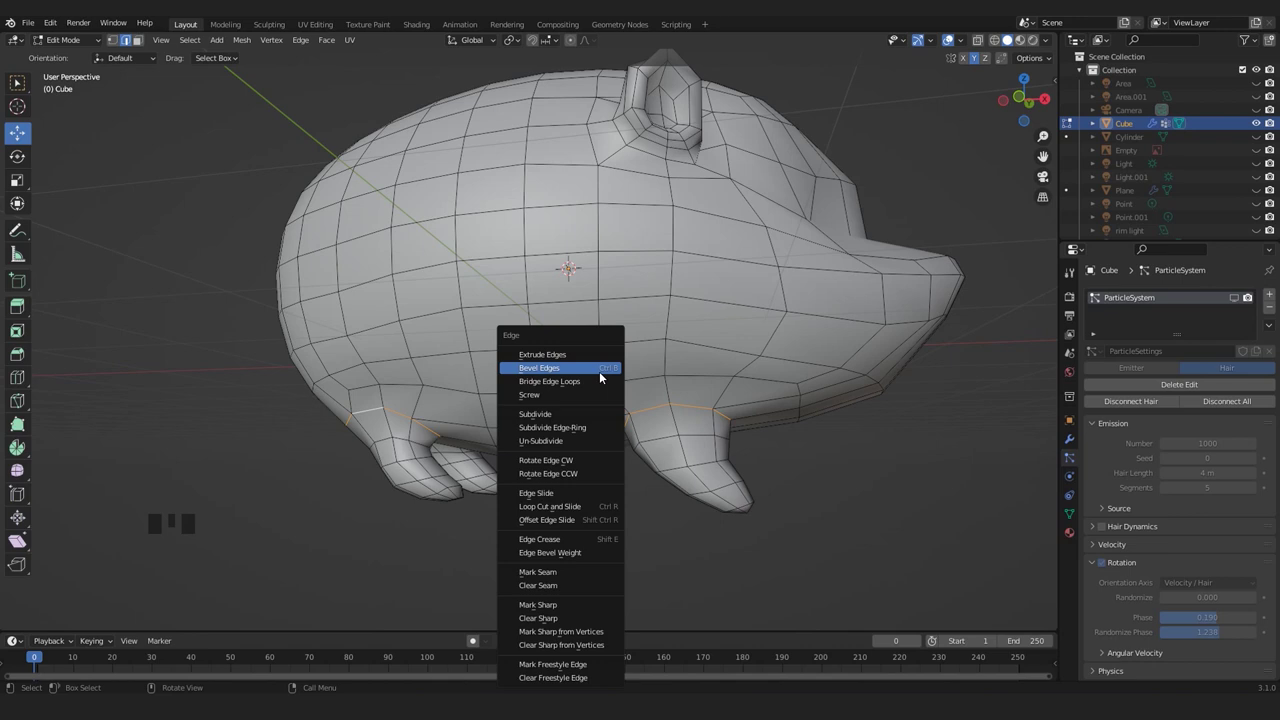
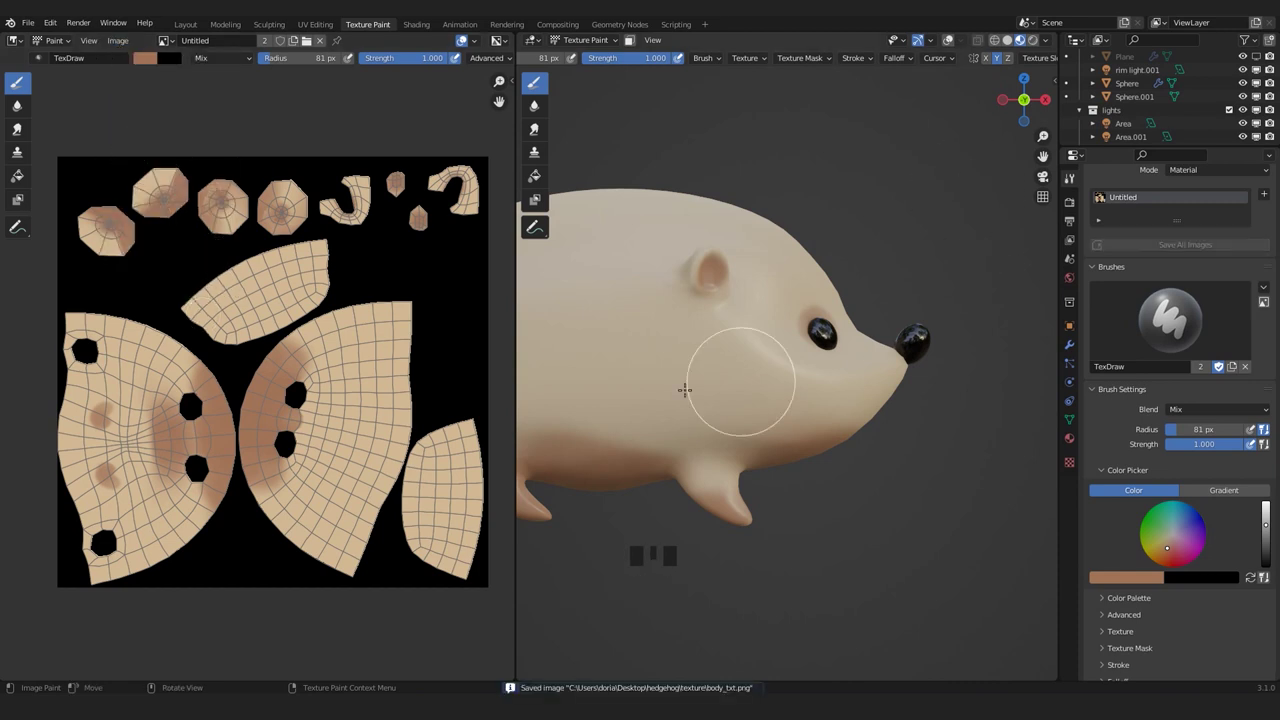
# Zoom in on the hedgehog's face while painting the blush.
pyautogui.scroll(3)
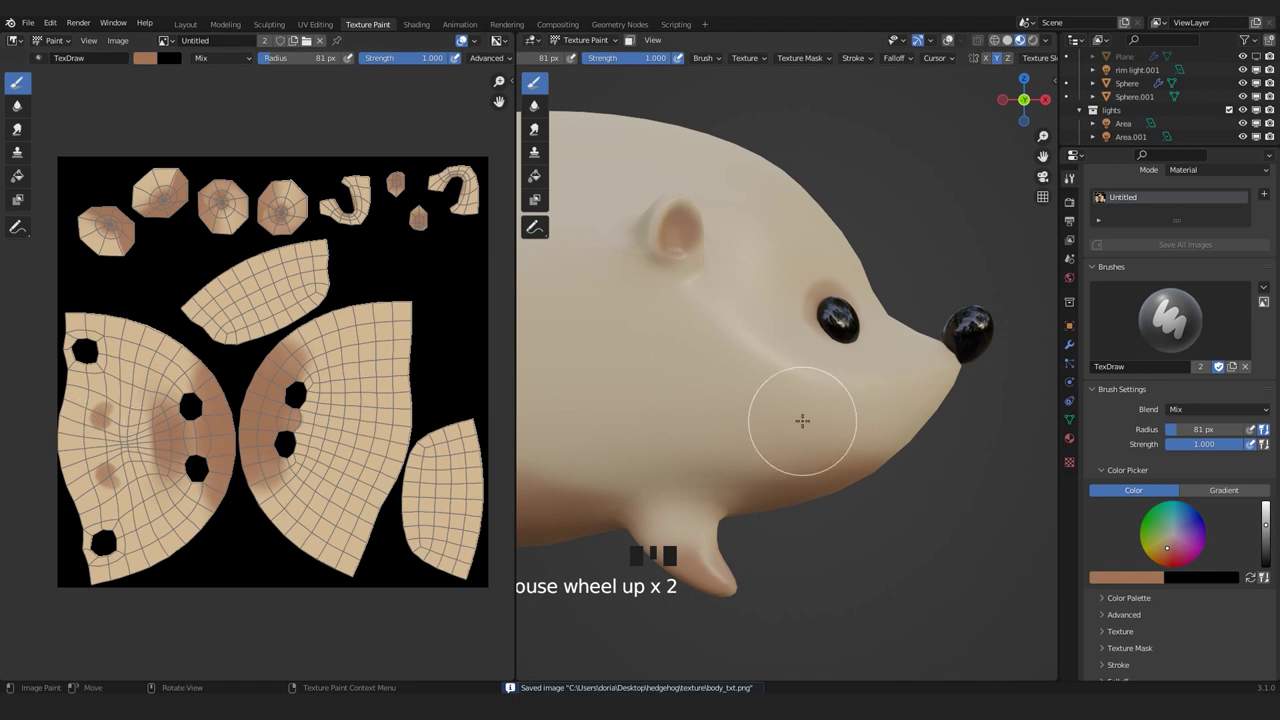
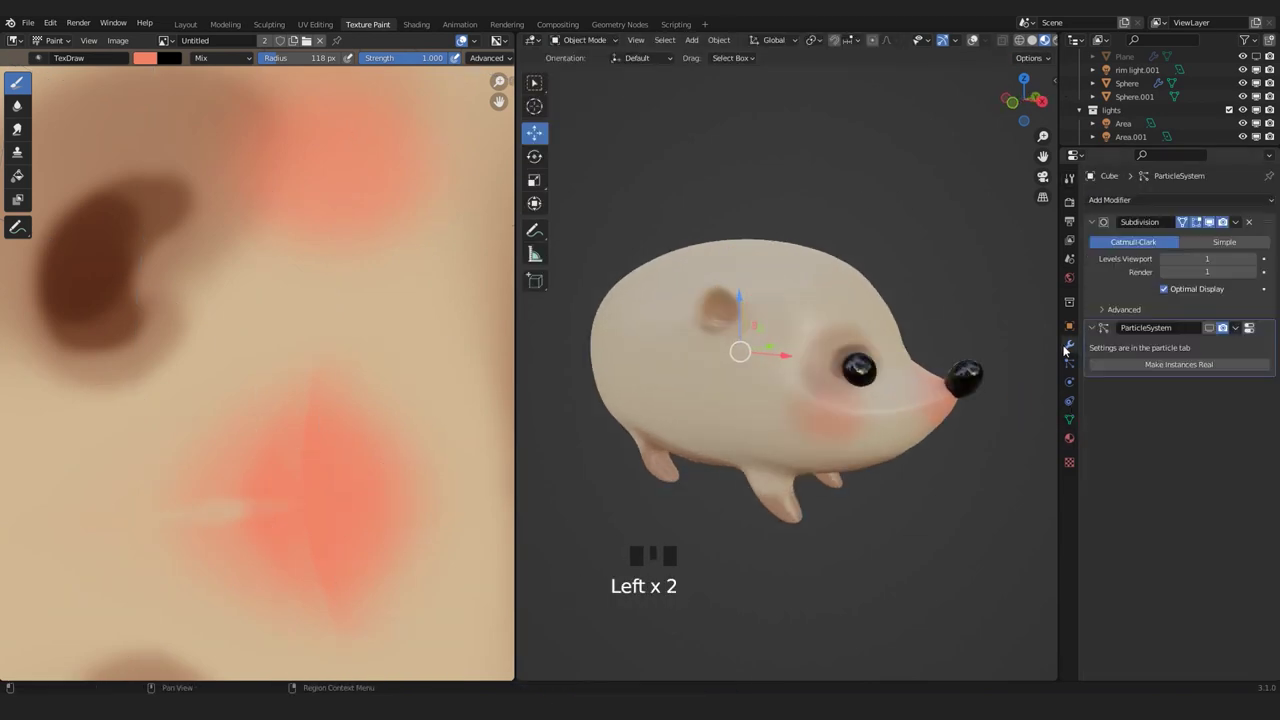
pyautogui.moveTo(799, 337); pyautogui.dragTo(1104, 382)
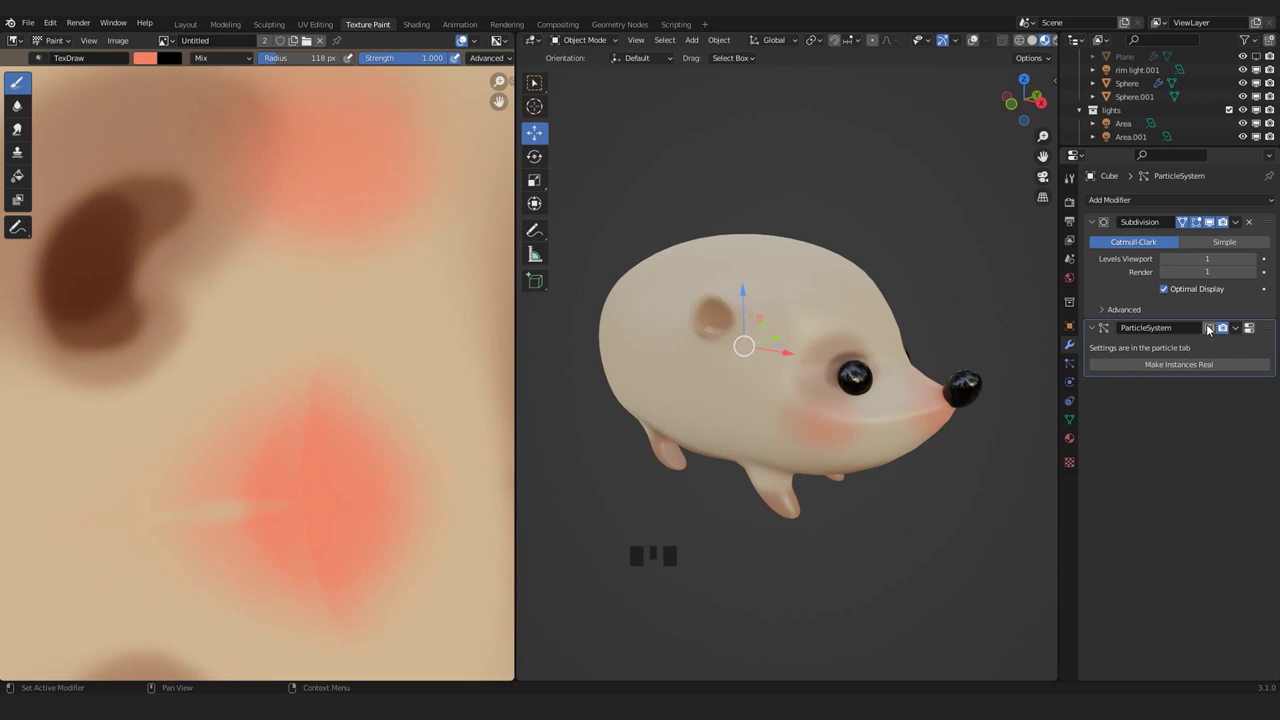
pyautogui.click(1214, 333)
pyautogui.moveTo(780, 446); pyautogui.dragTo(677, 422)
pyautogui.scroll(3)
pyautogui.moveTo(697, 327); pyautogui.dragTo(669, 318)
pyautogui.scroll(3)
pyautogui.scroll(-3)
pyautogui.moveTo(733, 299); pyautogui.dragTo(800, 301)
pyautogui.scroll(-3)
pyautogui.scroll(3)
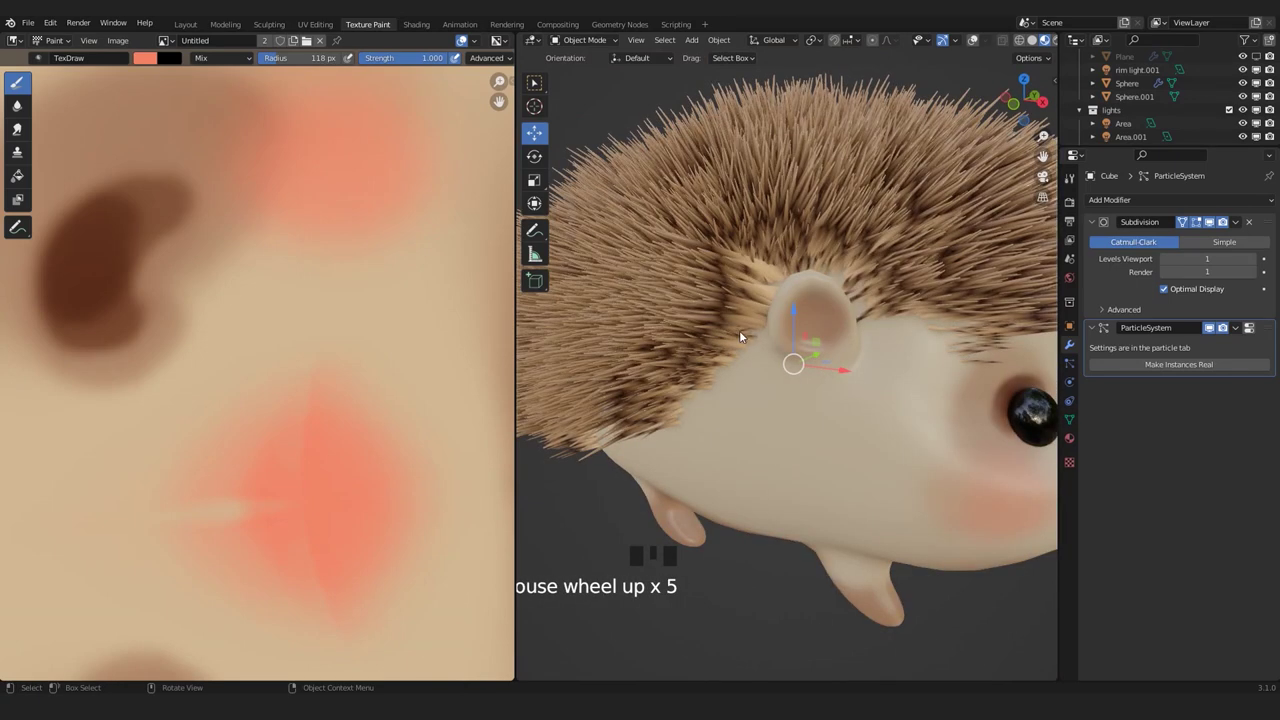
pyautogui.moveTo(789, 313); pyautogui.dragTo(818, 407)
pyautogui.scroll(3)
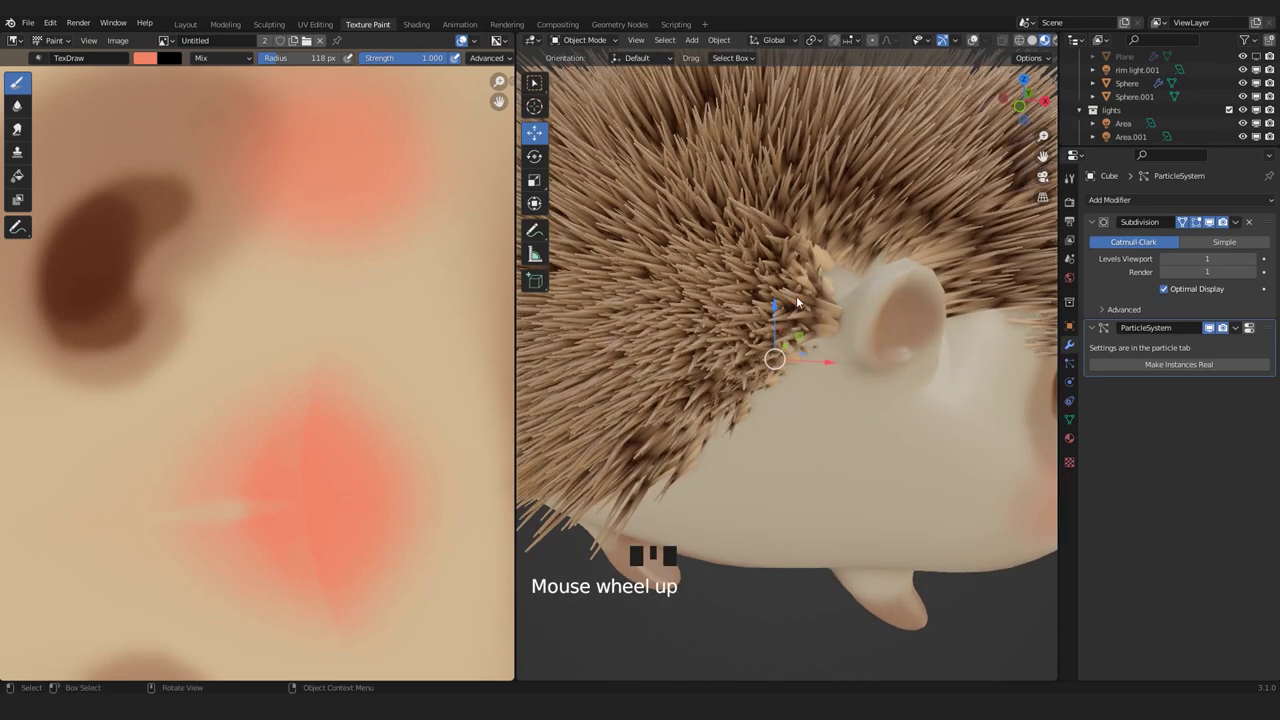
pyautogui.scroll(-3)
pyautogui.moveTo(808, 391); pyautogui.dragTo(795, 372)
pyautogui.press('KP_1')
pyautogui.moveTo(794, 324); pyautogui.dragTo(1033, 48)
pyautogui.scroll(-3)
pyautogui.click(1031, 42)
pyautogui.scroll(-3)
pyautogui.click(1021, 45)
pyautogui.scroll(3)
pyautogui.click(1208, 330)
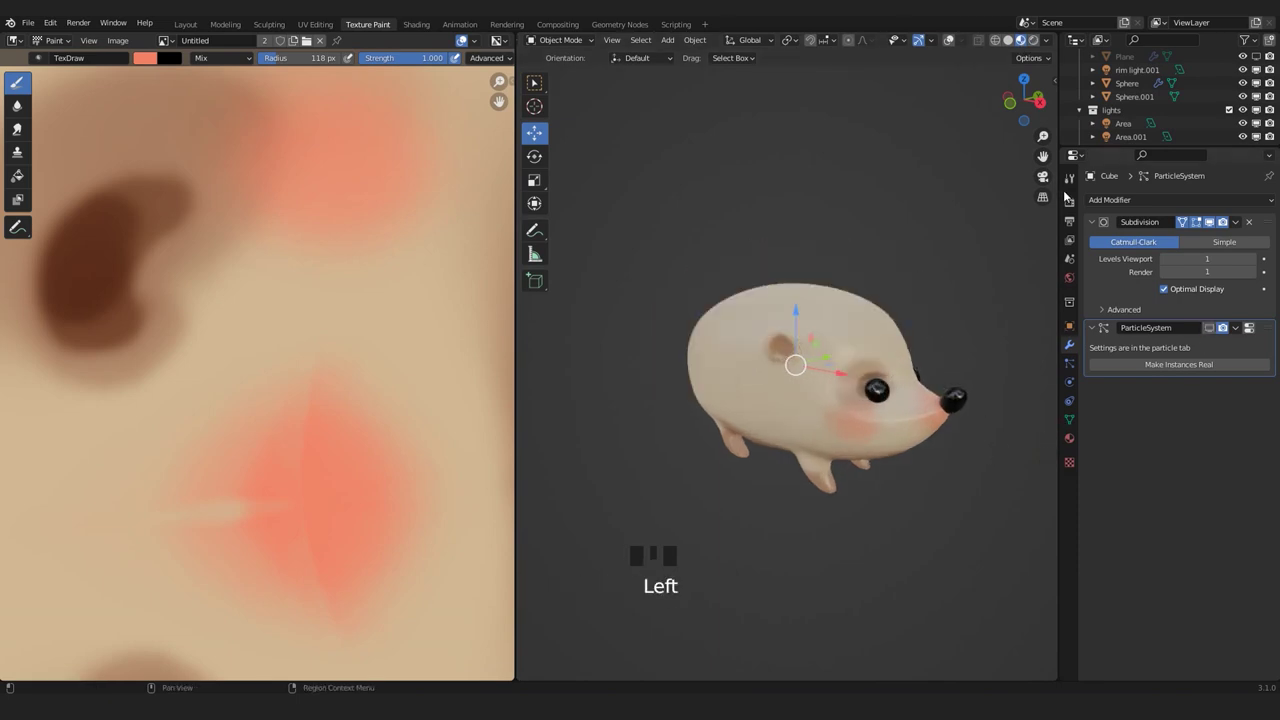
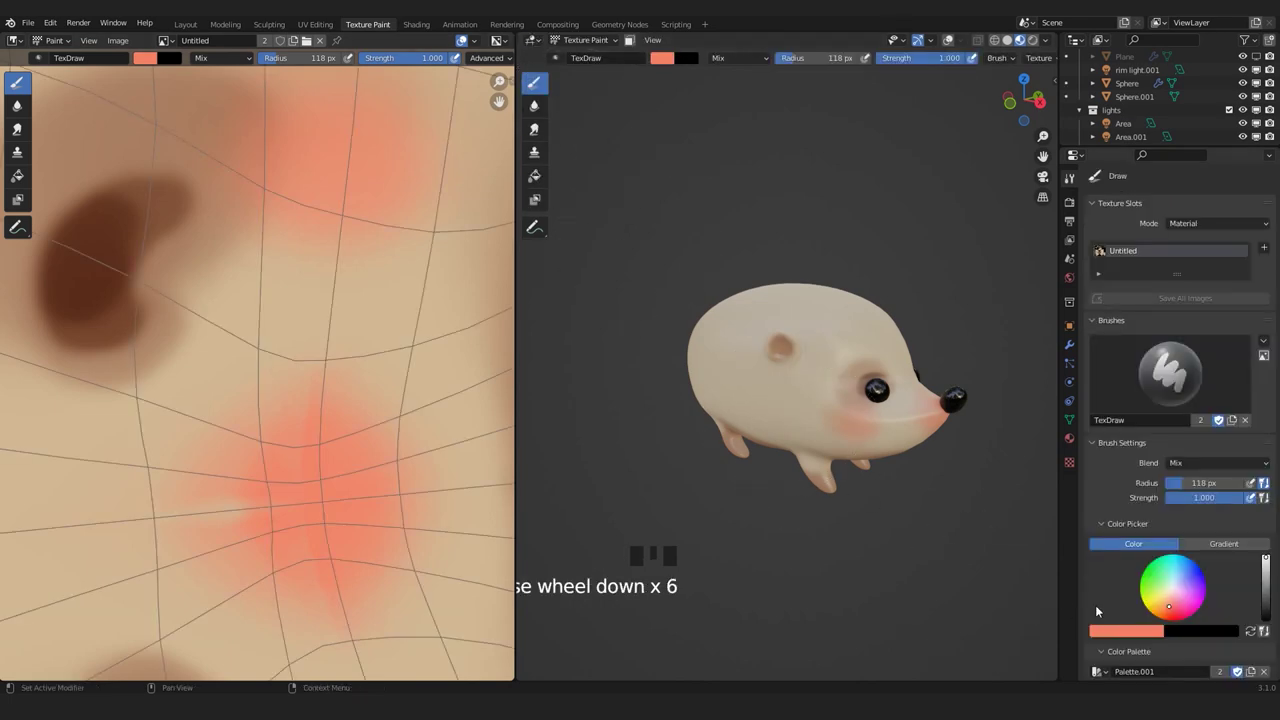
# Choose a deeper orange colour for the texture paint brush.
pyautogui.moveTo(1101, 534); pyautogui.dragTo(1111, 483)
pyautogui.click(1115, 478)
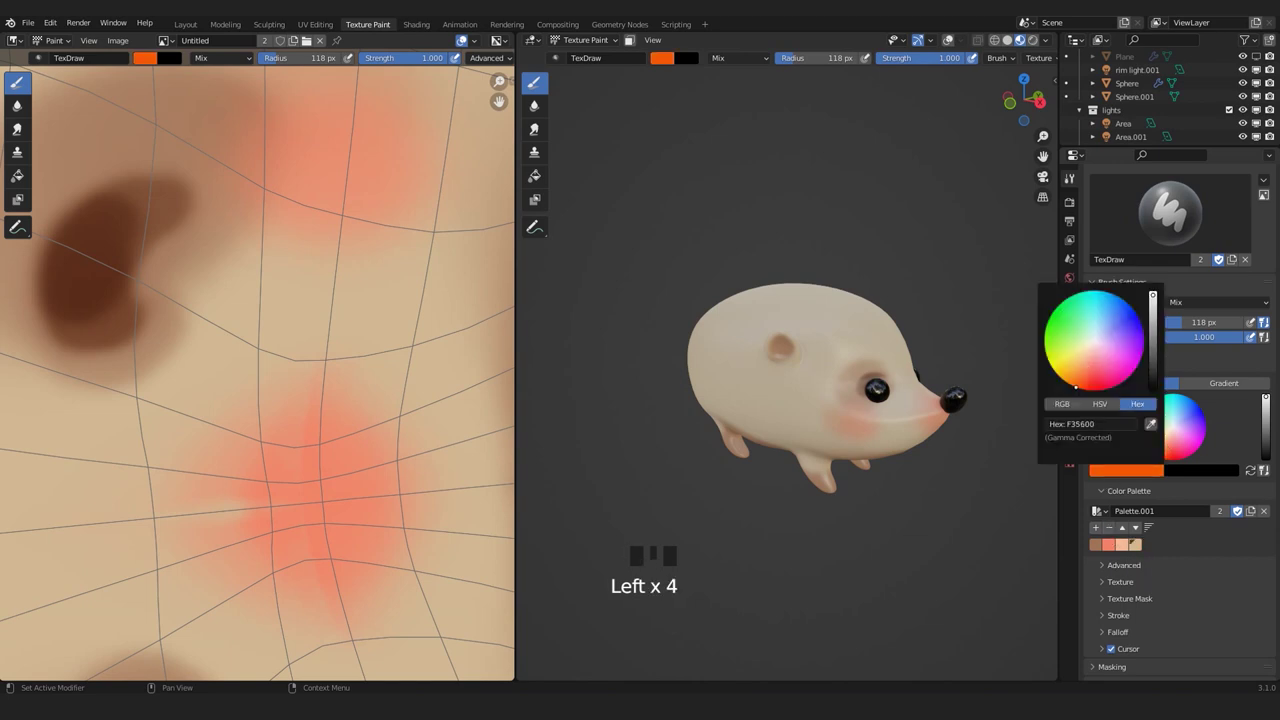
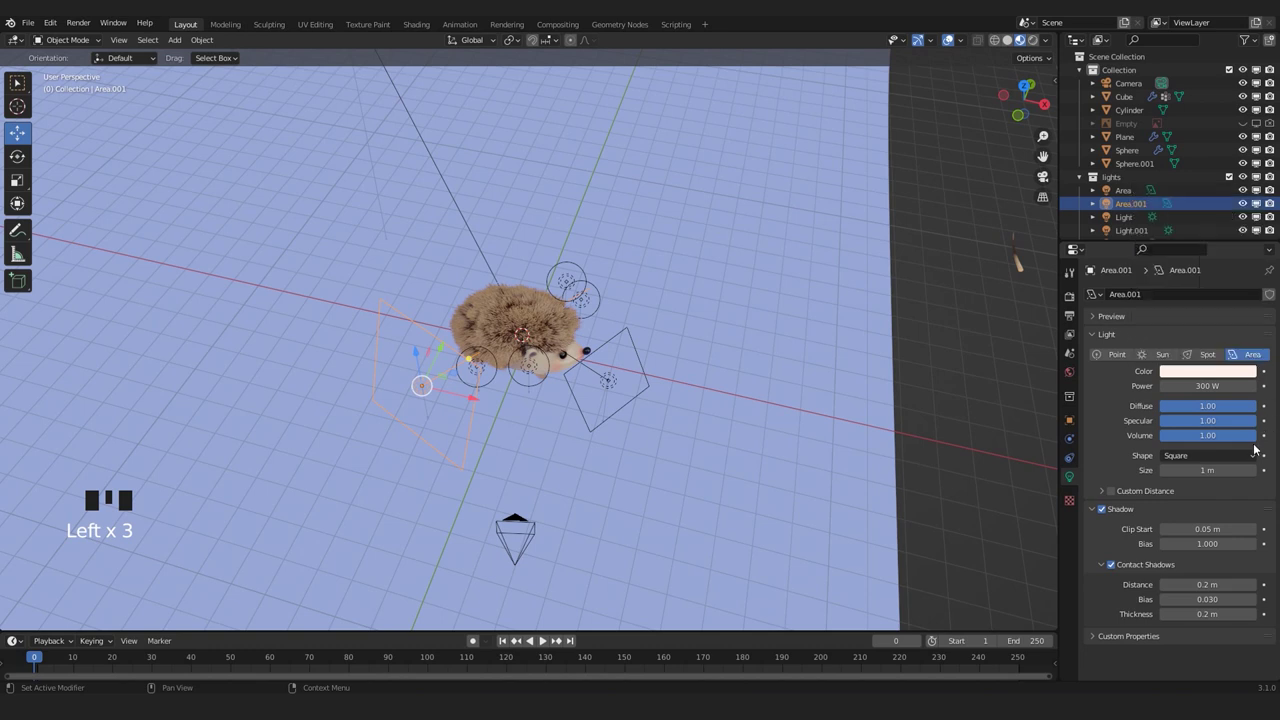
# Select the Area light in the Outliner and adjust its power in Object Data properties.
pyautogui.moveTo(589, 414); pyautogui.dragTo(636, 384)
pyautogui.click(636, 384)
pyautogui.click(1202, 378)
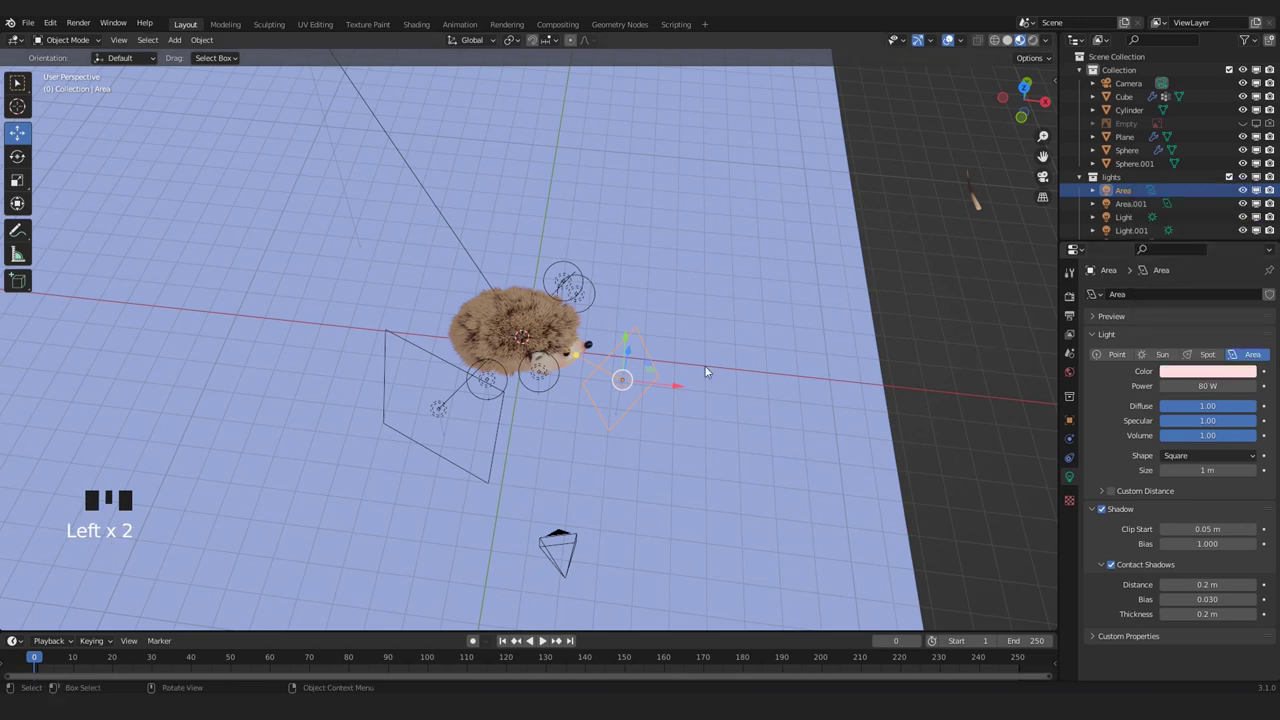
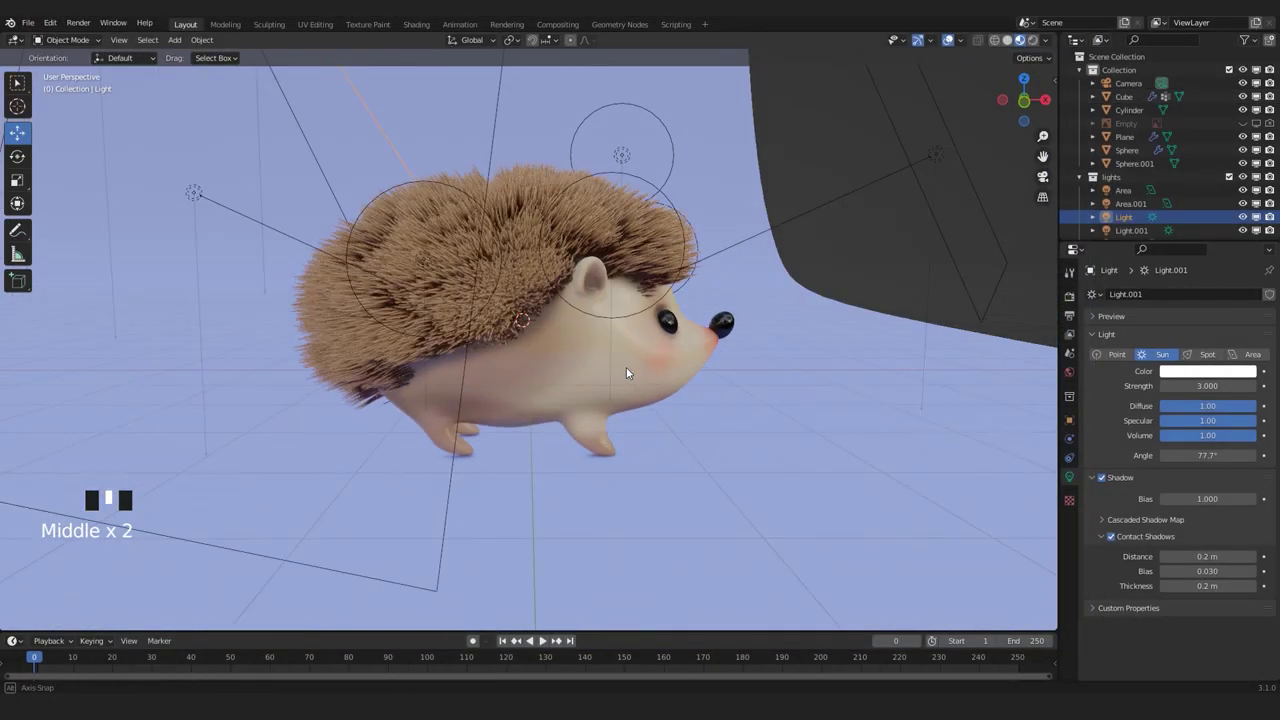
# Frame the hedgehog body and hide overlays for a clean rendered preview.
pyautogui.click(590, 379)
pyautogui.press('KP_Decimal')
pyautogui.click(951, 40)
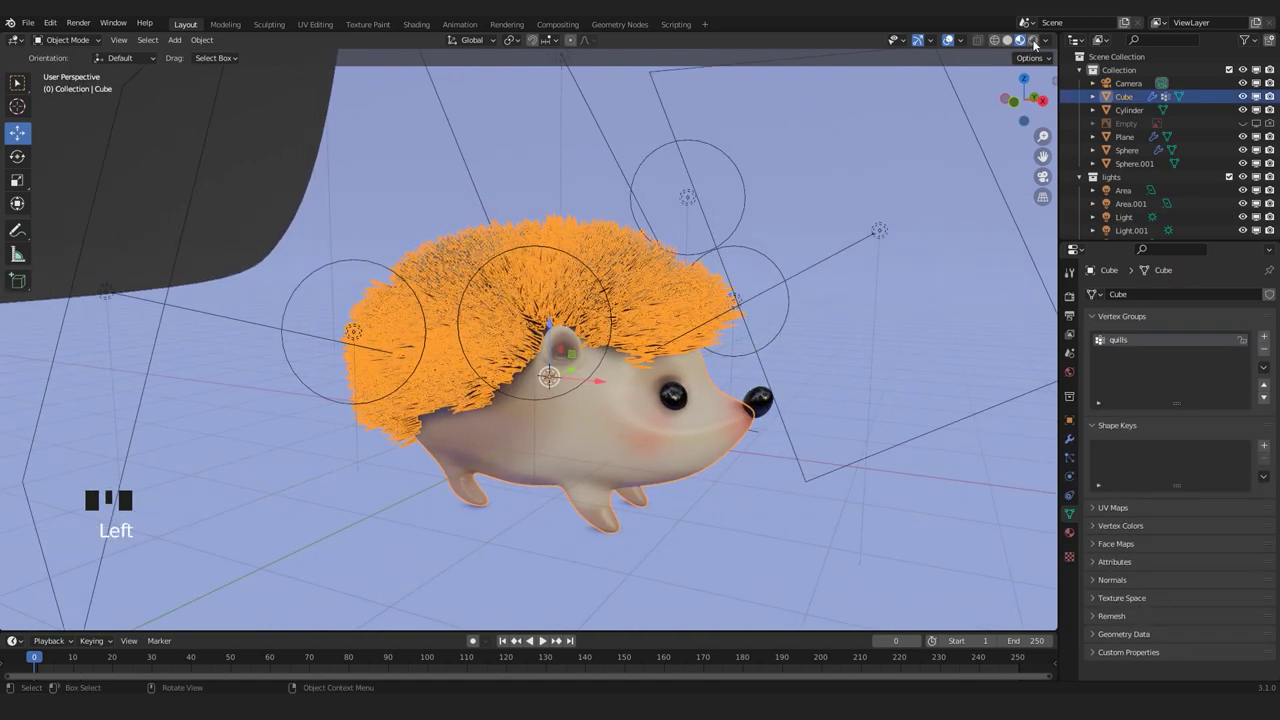